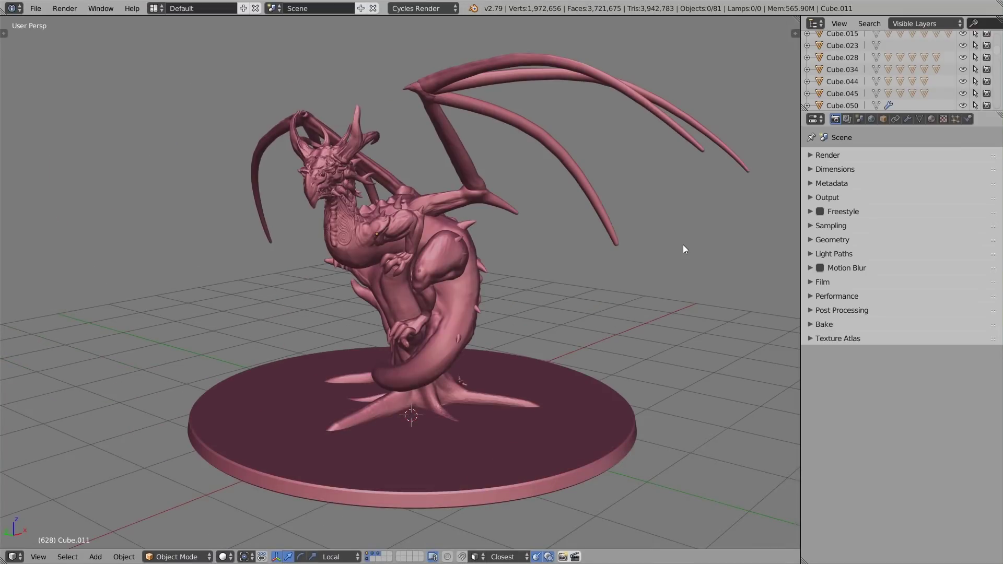
Step: Orbit around the pink-clay dragon to inspect its head, body and side
scroll("up", 3)
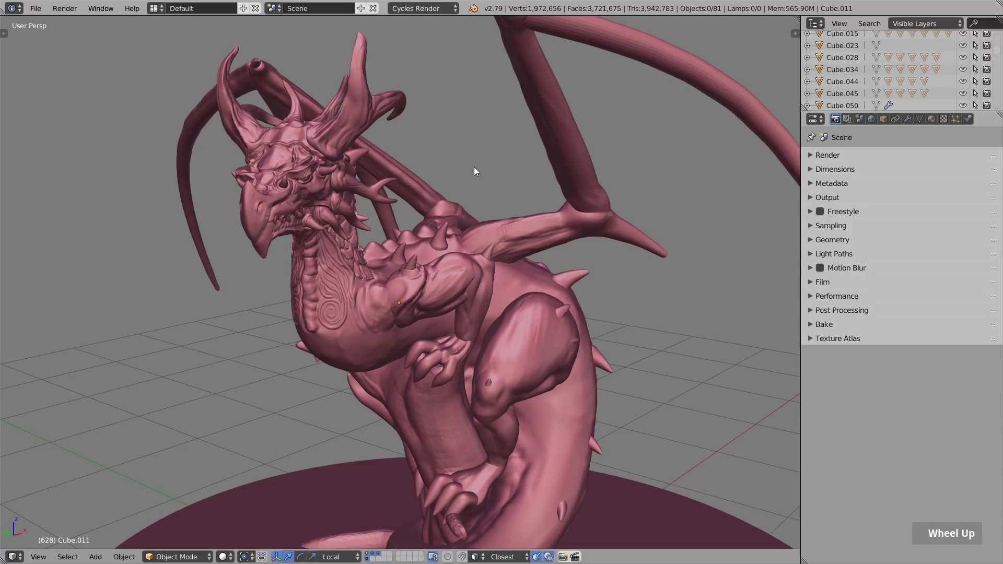
middle_click(501, 185)
middle_click(601, 305)
middle_click(512, 274)
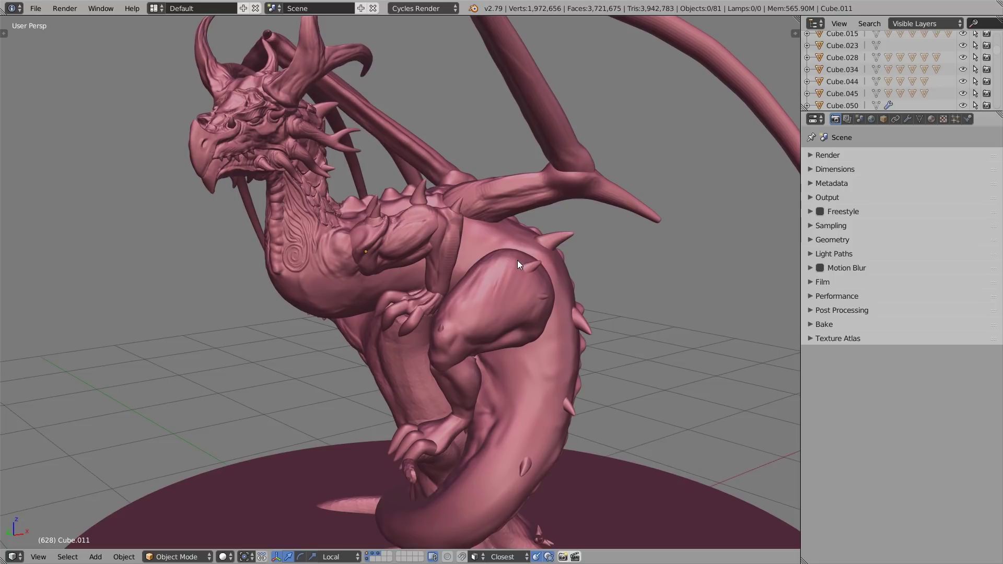
middle_click(475, 275)
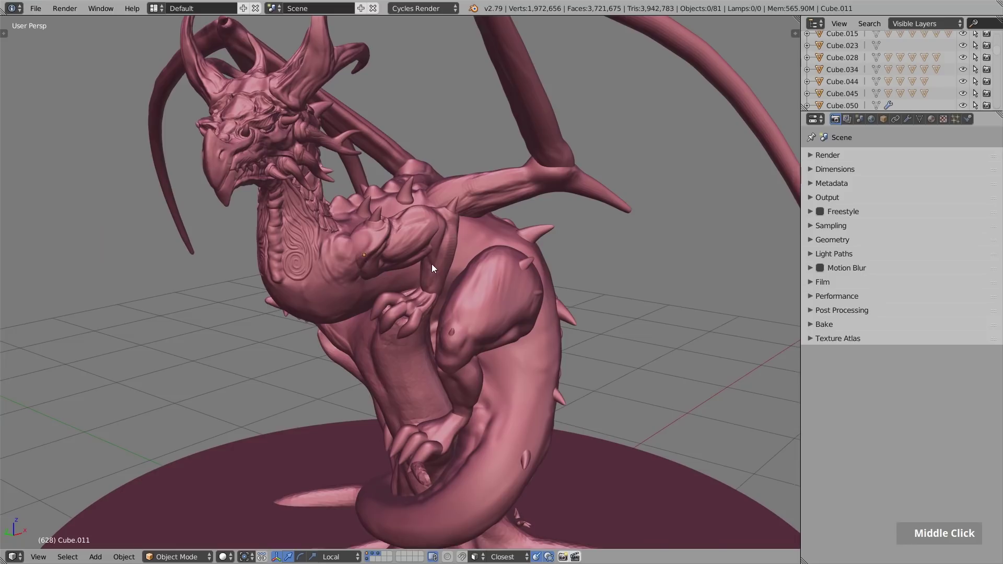
Step: Switch the viewport to show the dragon's coloured body-part materials and face it head-on
key("n")
key("n")
middle_click(515, 256)
scroll("down", 3)
middle_click(400, 192)
middle_click(423, 208)
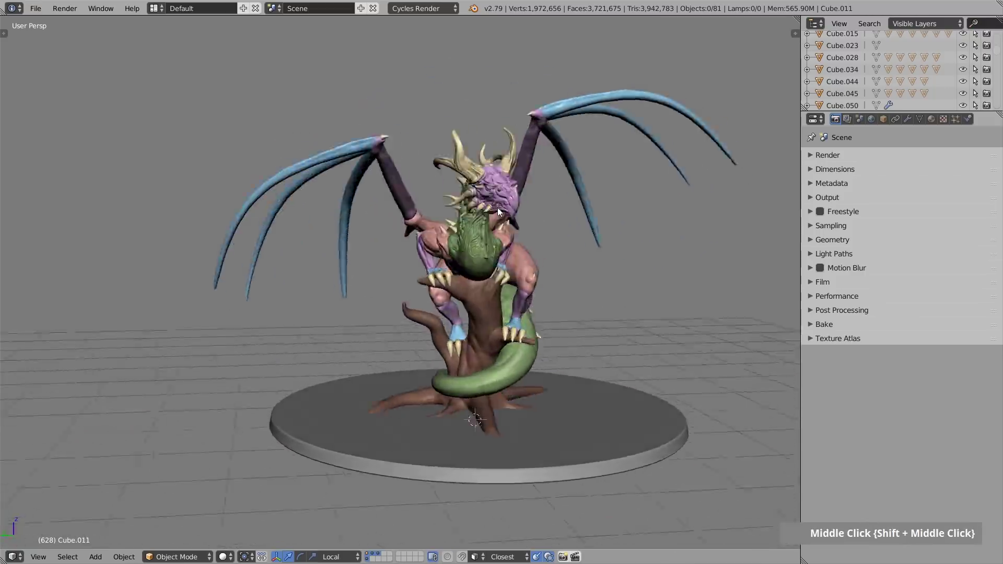
Step: Zoom in on the front arm and select the dragon's pink upper-arm piece
scroll("up", 3)
scroll("up", 3)
middle_click(381, 236)
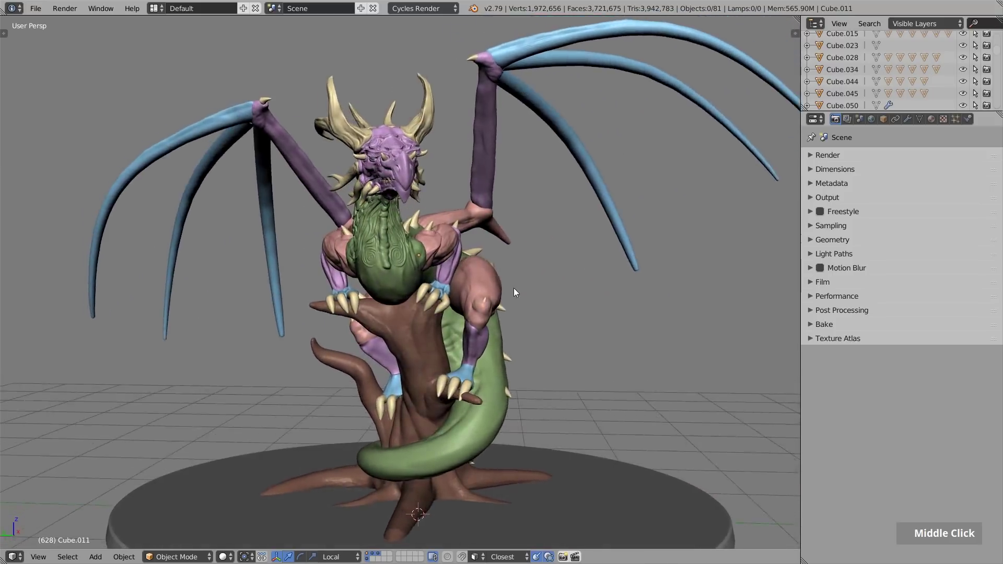
scroll("up", 3)
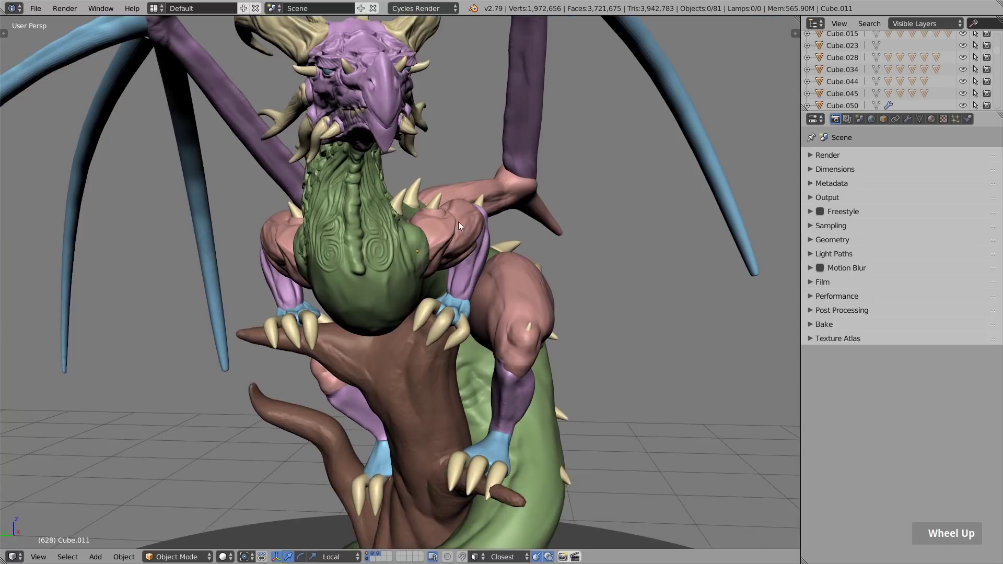
middle_click(476, 239)
right_click(472, 235)
right_click(511, 215)
middle_click(486, 235)
right_click(504, 228)
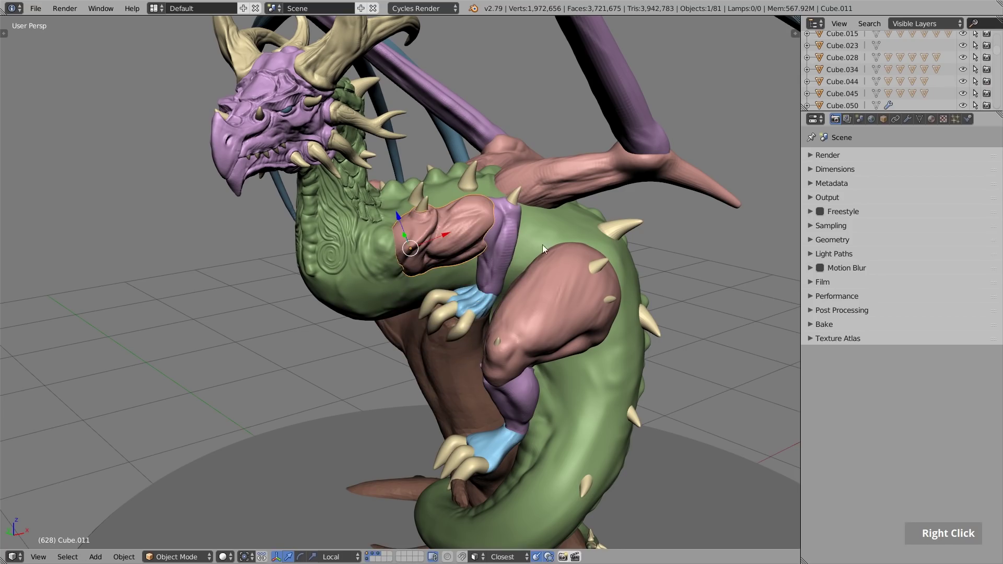
Step: Rotate the upper arm around its shoulder into a new outward angle
key("r")
key("r")
key("r")
key("r")
key("r")
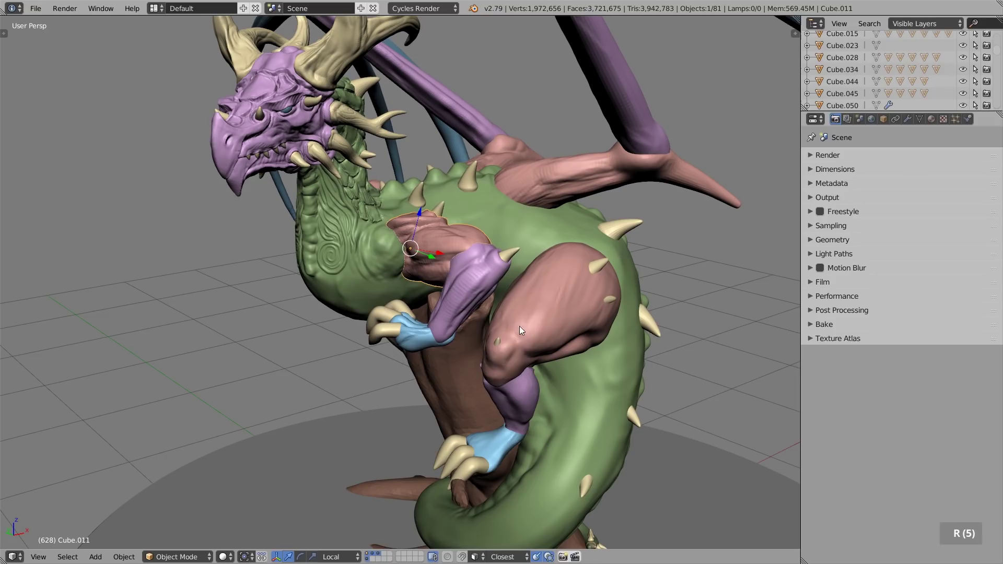
Step: Select the purple forearm piece and rotate it so the forearm and claw swing out from the chest
right_click(461, 296)
key("r")
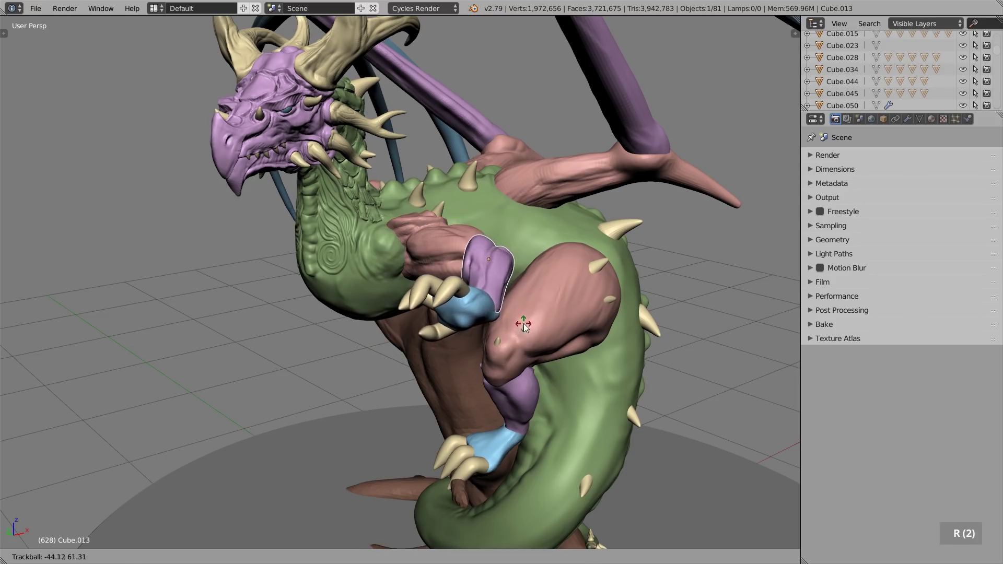
right_click(477, 310)
key("r")
key("r")
middle_click(574, 283)
Step: Nudge the arm pieces into place, check the pose from several angles, and enter sculpting on the upper arm
key("g")
middle_click(465, 262)
key("g")
key("r")
middle_click(597, 222)
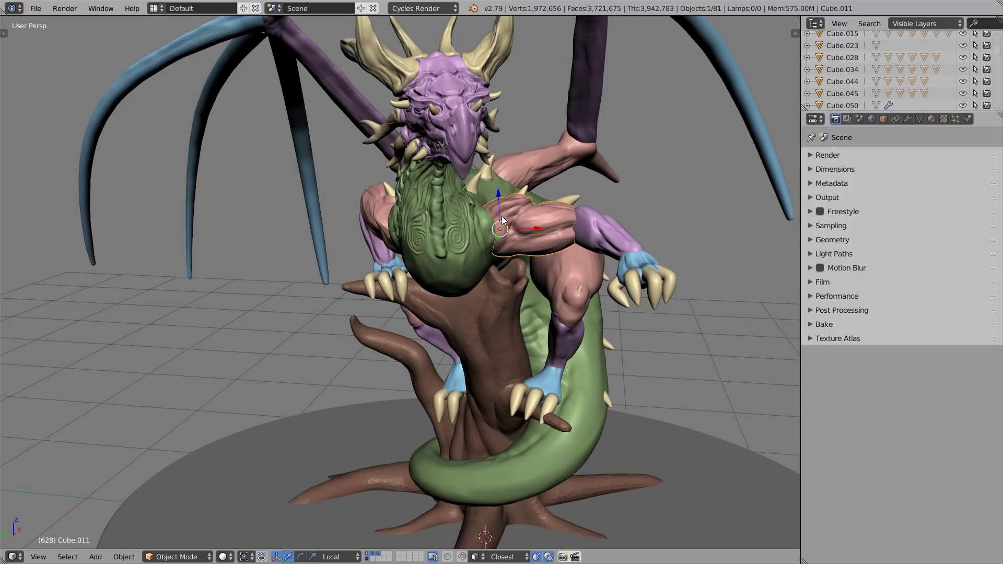
middle_click(525, 218)
scroll("up", 3)
middle_click(531, 230)
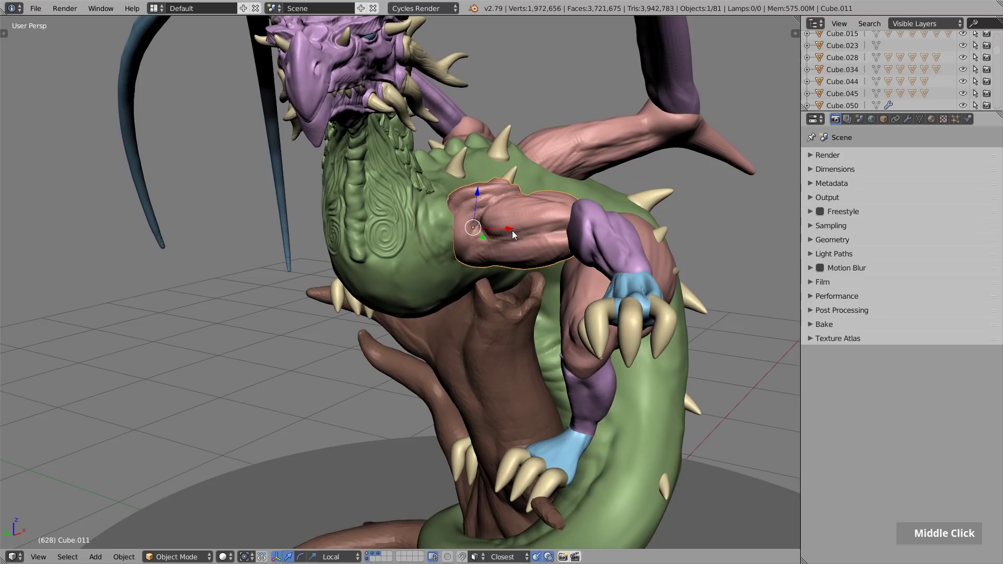
middle_click(543, 226)
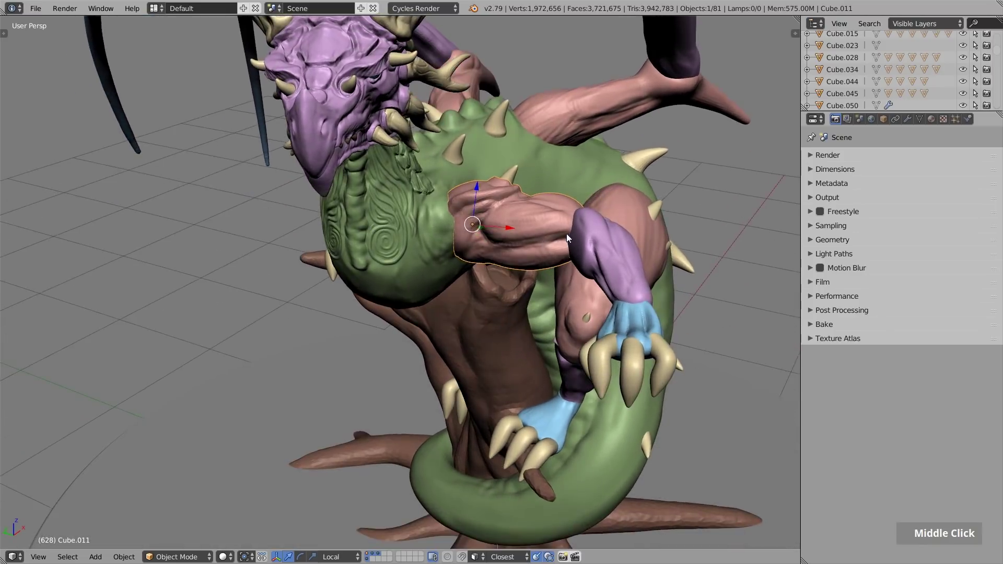
key("Tab")
Step: Pick the Snake Hook brush, enlarge its radius and stroke spiky detail into the upper arm
middle_click(529, 234)
scroll("up", 3)
key("x")
key("f")
key("f")
key("f")
double_click(504, 255)
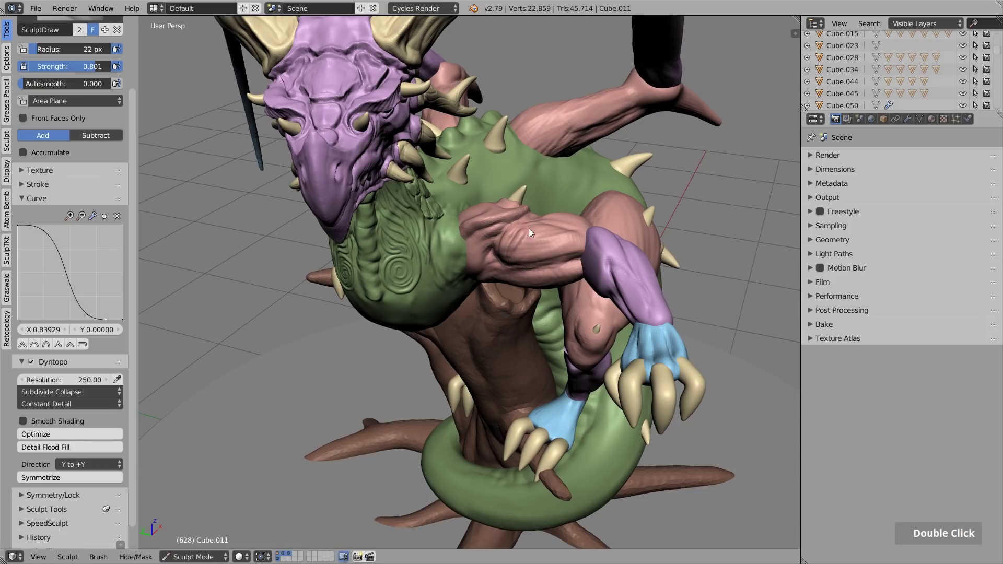
Step: Add a second larger-brush stroke on the arm surface, then return to object mode and review it
middle_click(559, 226)
middle_click(68, 90)
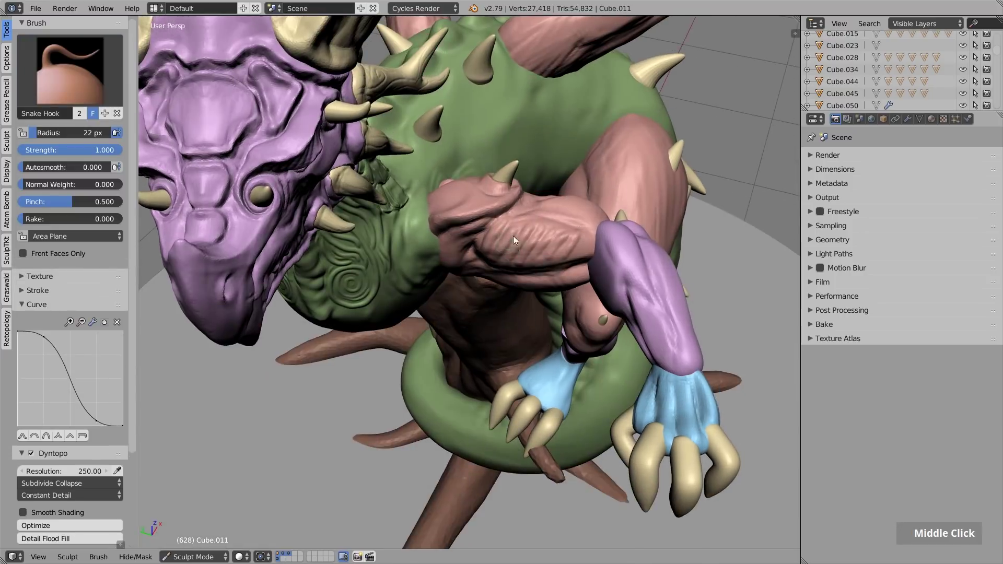
key("f")
double_click(522, 223)
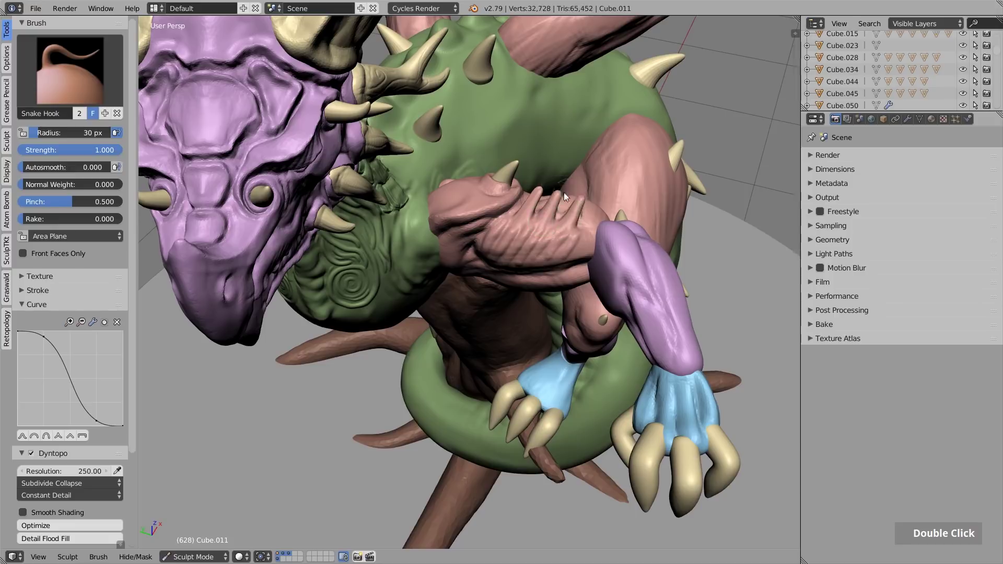
middle_click(539, 207)
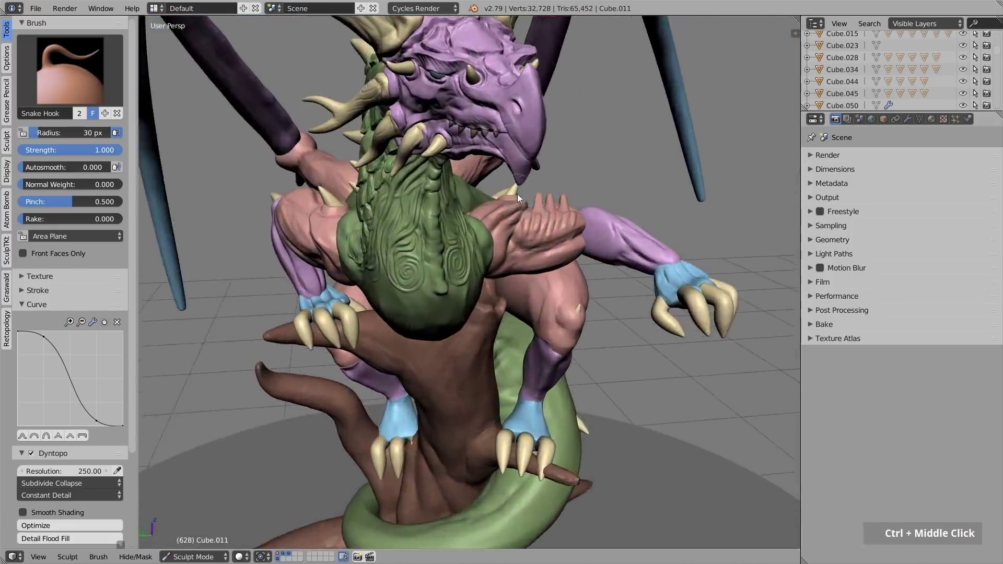
key("Tab")
middle_click(495, 248)
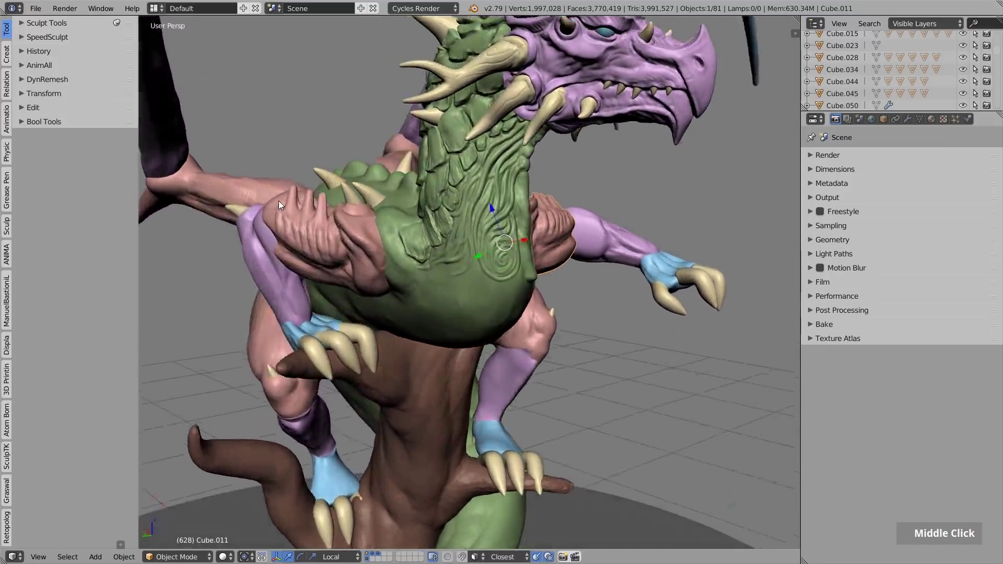
Step: Orbit around the whole dragon from the chest and arms round to its spiny back
middle_click(312, 238)
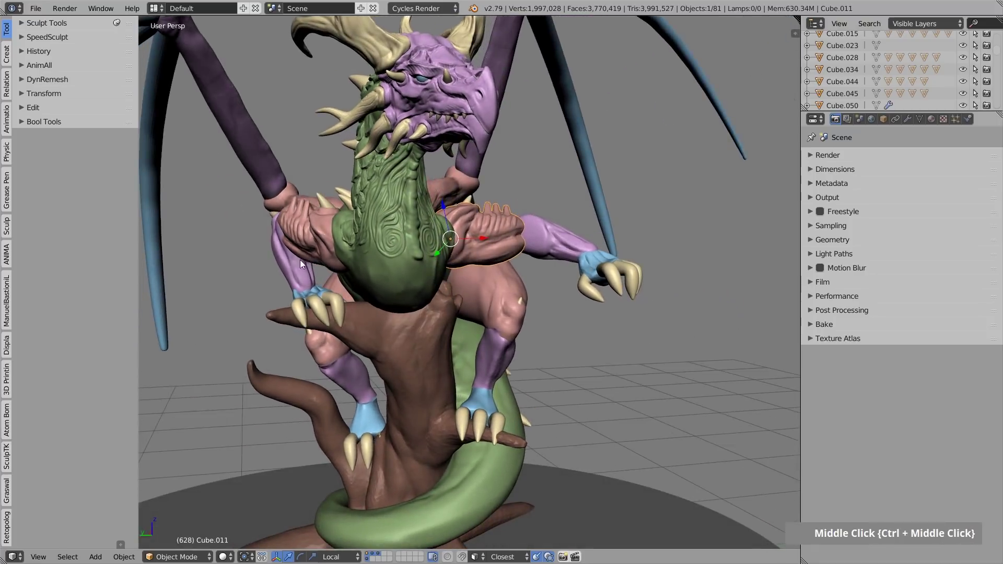
middle_click(327, 247)
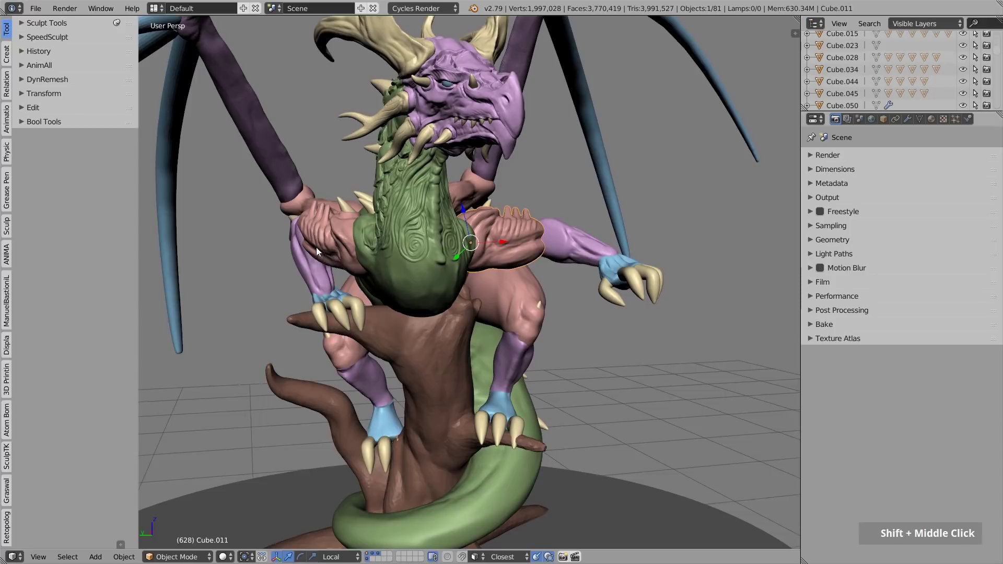
middle_click(373, 255)
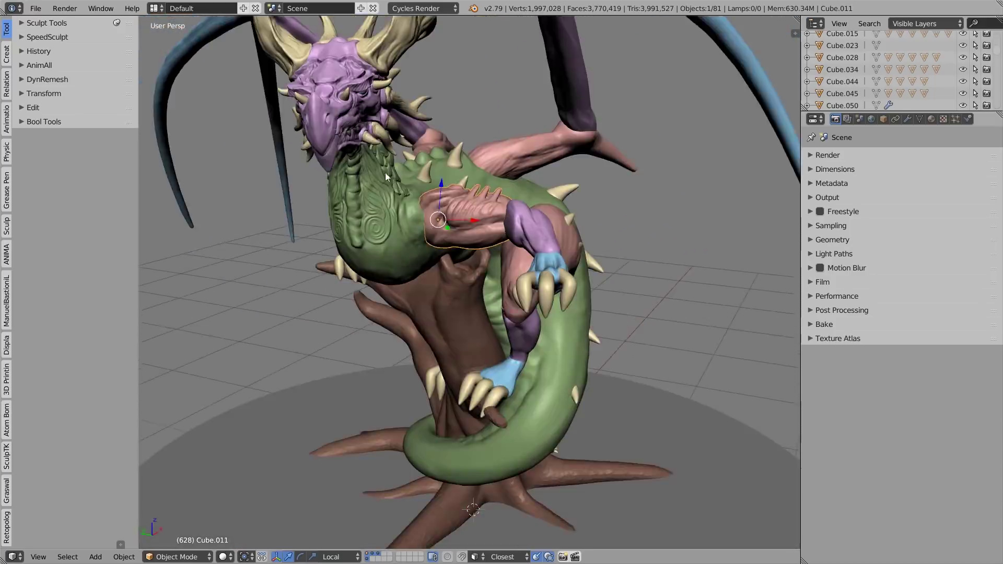
scroll("down", 3)
middle_click(395, 177)
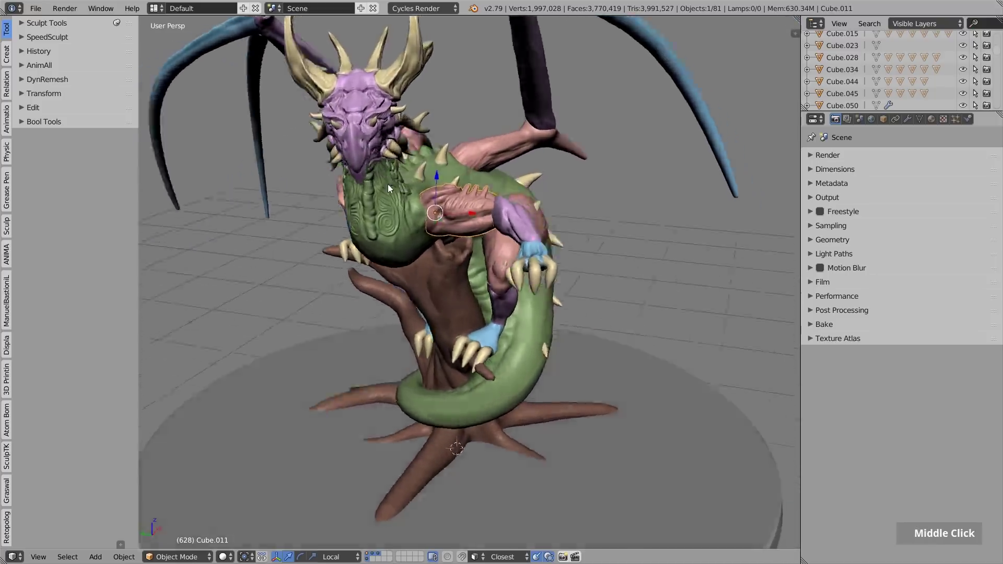
scroll("up", 3)
middle_click(450, 168)
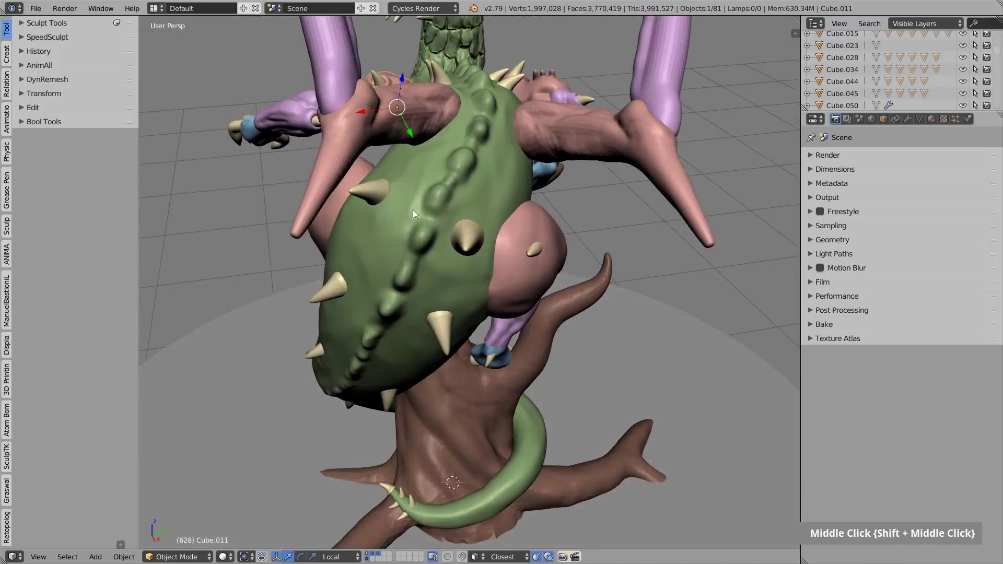
middle_click(389, 295)
Step: Select the green belly-and-tail piece, then leave the dragon scene for a fresh default-cube file
right_click(479, 154)
key("g")
right_click(491, 147)
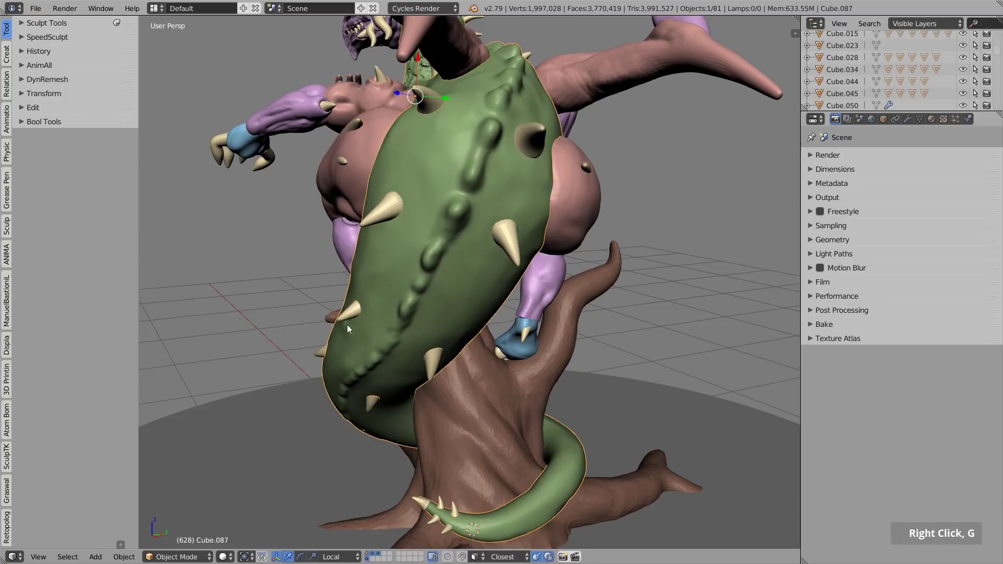
middle_click(457, 272)
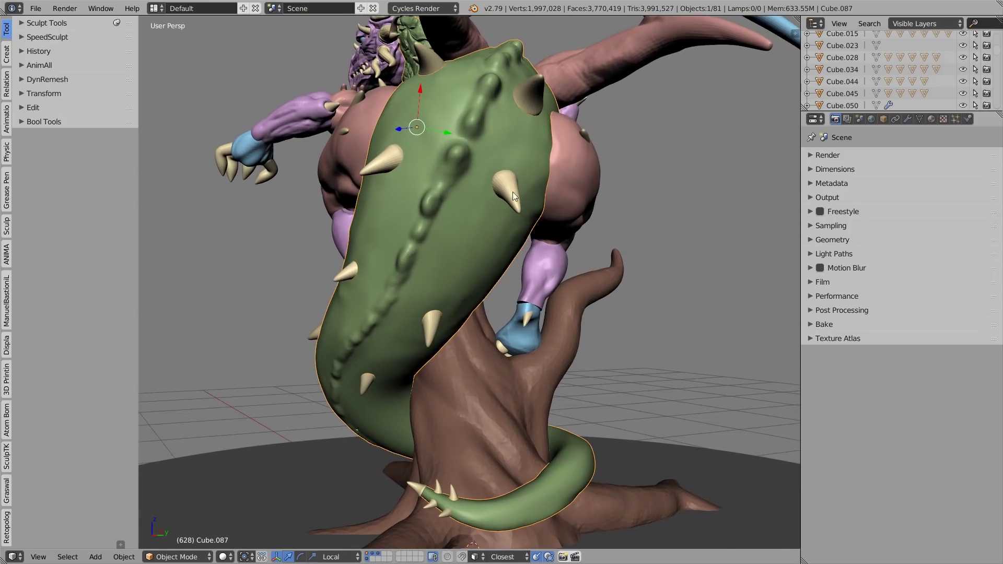
scroll("down", 3)
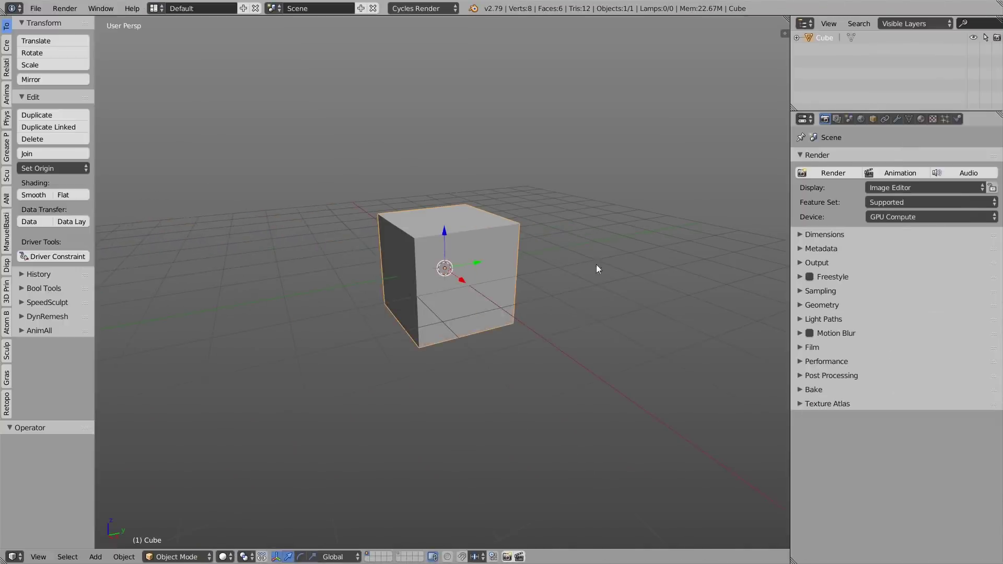
Step: Add a Subdivision Surface modifier to the default cube
middle_click(451, 308)
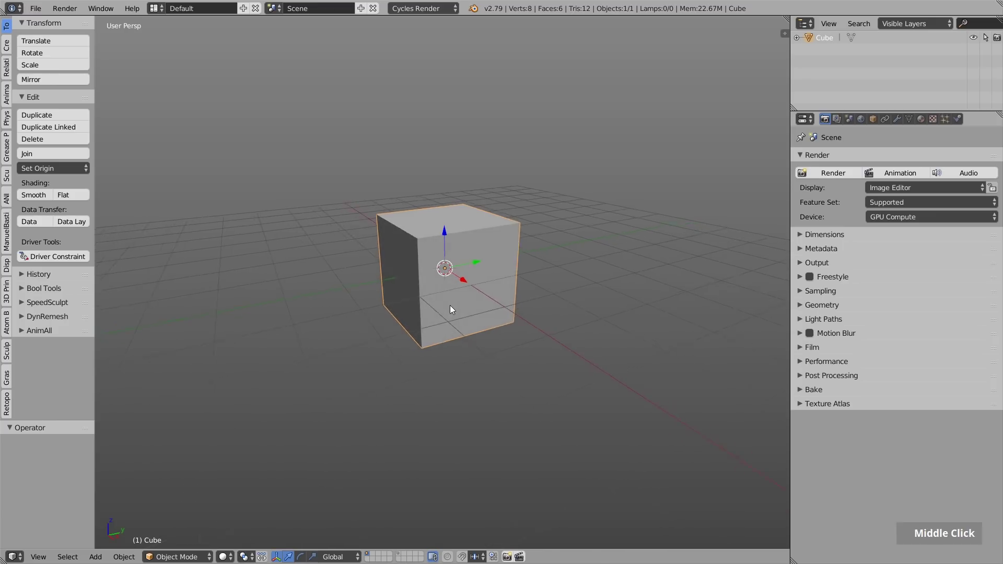
scroll("up", 3)
middle_click(508, 268)
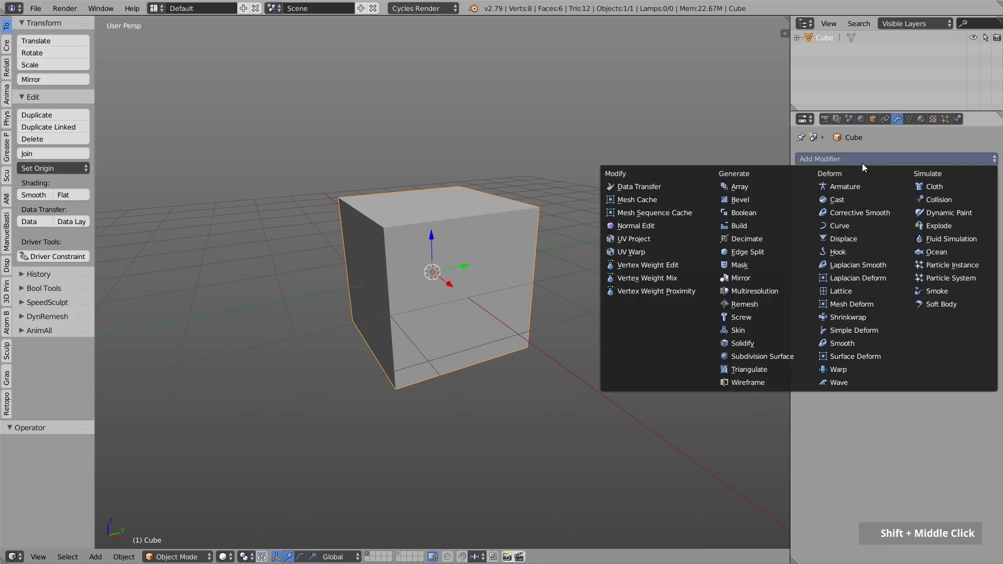
double_click(895, 237)
middle_click(562, 266)
Step: In Edit Mode stretch the cube along Y and add loop cuts to form a rounded capsule
key("Tab")
key("s")
key("x")
key("y")
key("s")
key("ctrl+r")
key("ctrl+r")
left_click(483, 323)
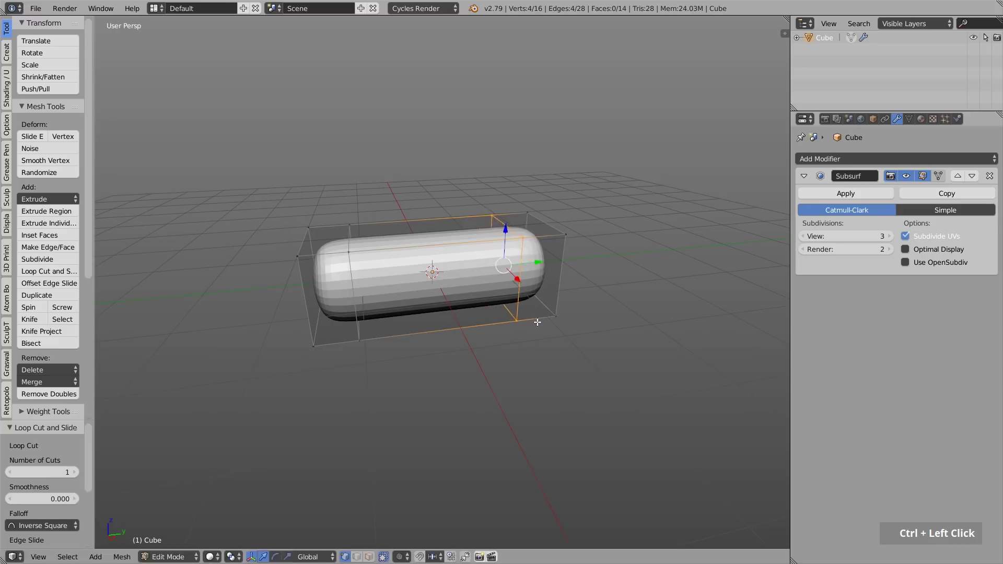
Step: Refine the capsule's scale and view it from the right orthographic side
key("s")
right_click(561, 275)
right_click(530, 222)
key("shift+s")
scroll("down", 3)
middle_click(478, 321)
key("KP_3")
middle_click(417, 263)
middle_click(434, 231)
scroll("up", 3)
Step: Try rotating the capsule object about its centre origin
key("r")
right_click(226, 113)
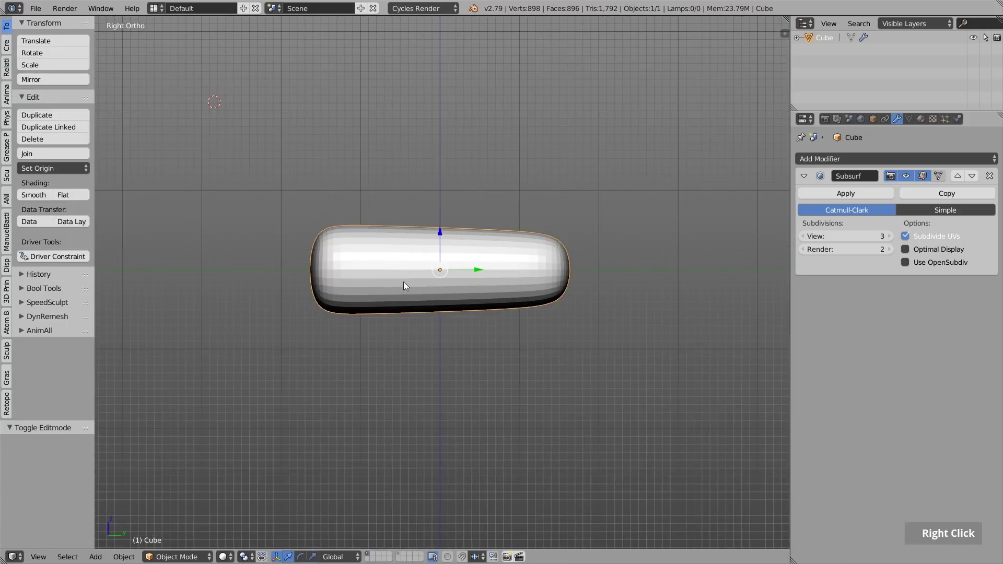
key("r")
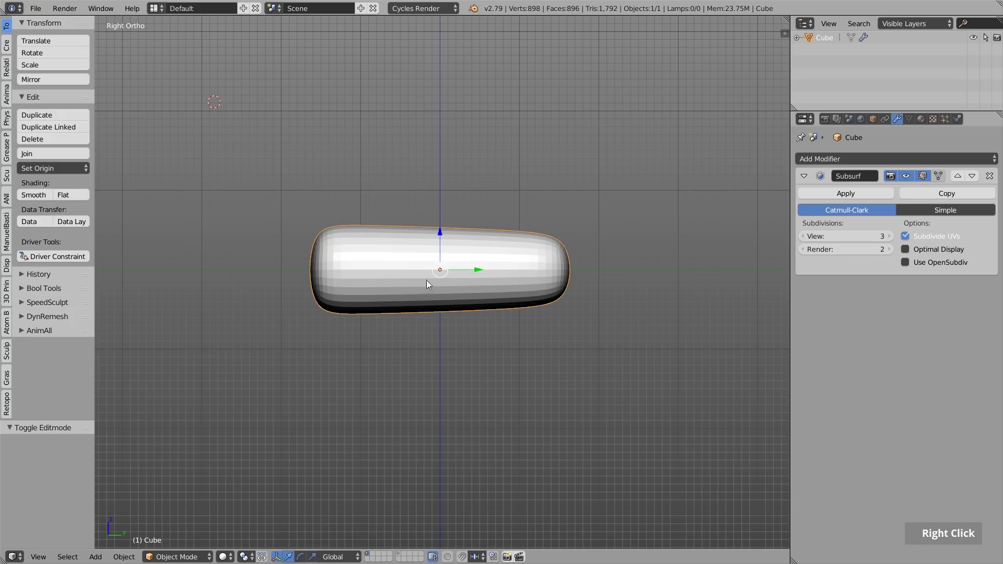
scroll("down", 3)
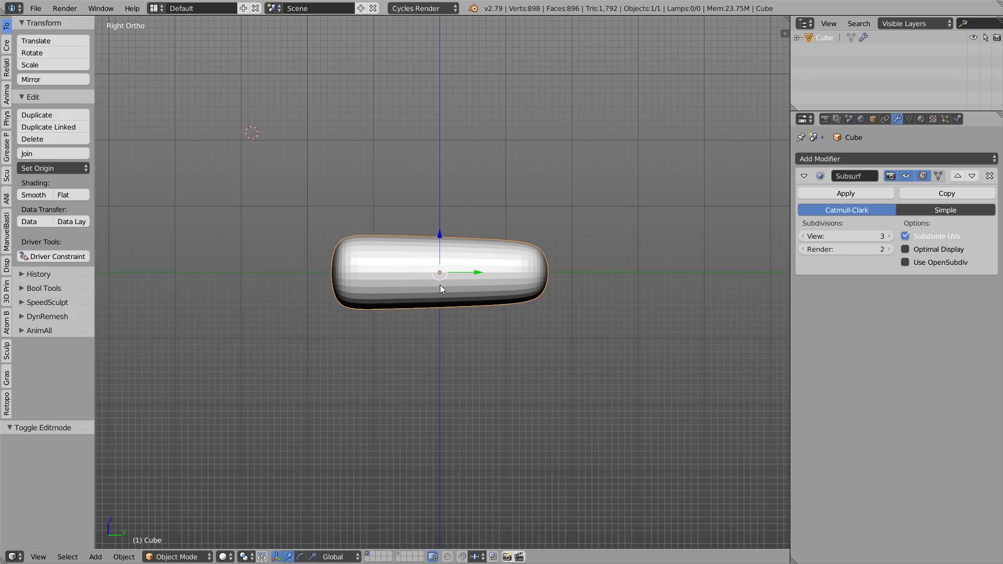
scroll("up", 3)
scroll("down", 3)
middle_click(458, 291)
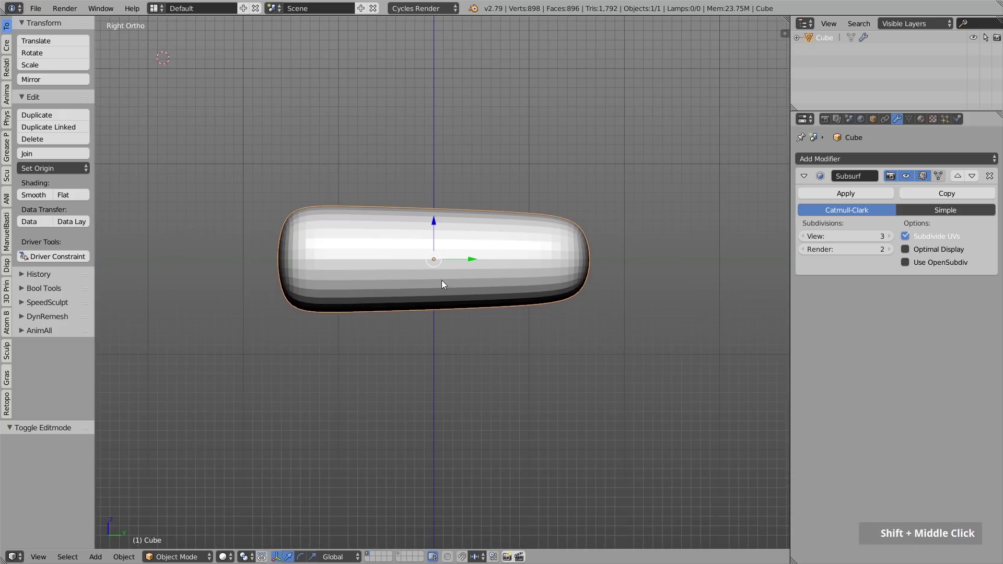
Step: Move the whole mesh along Y off the origin so it pivots from one end, then swing it upright
key("Tab")
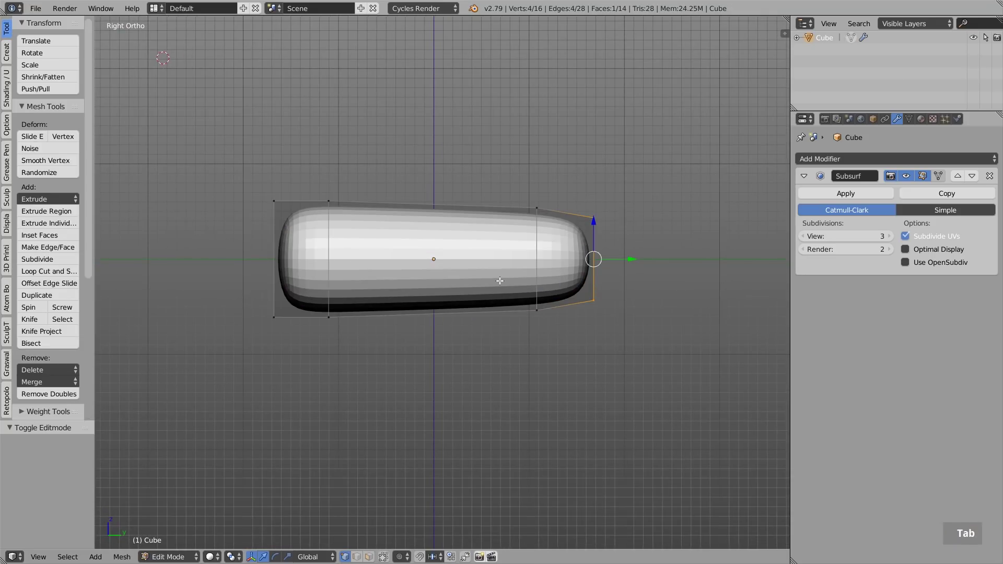
key("a")
key("a")
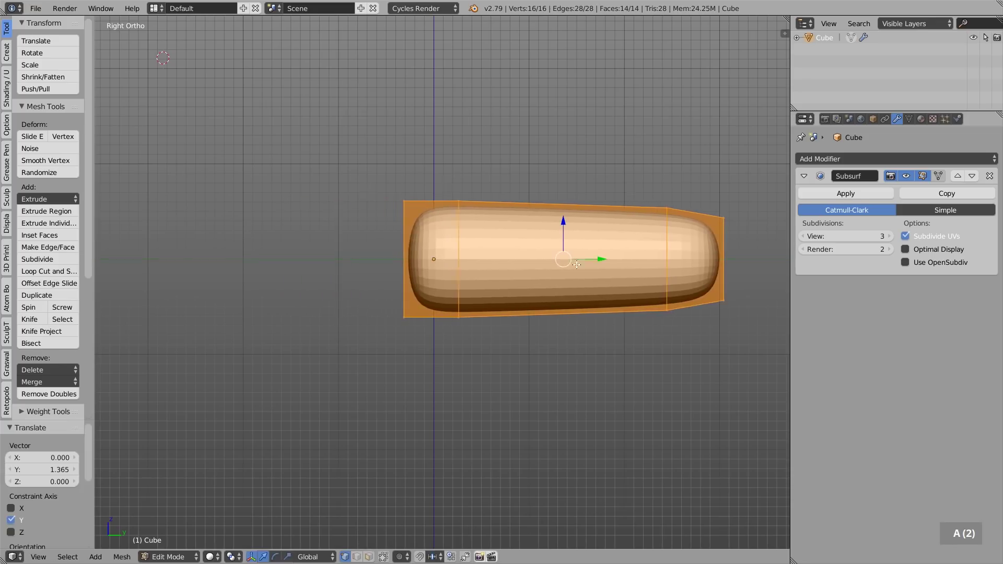
middle_click(488, 286)
key("g")
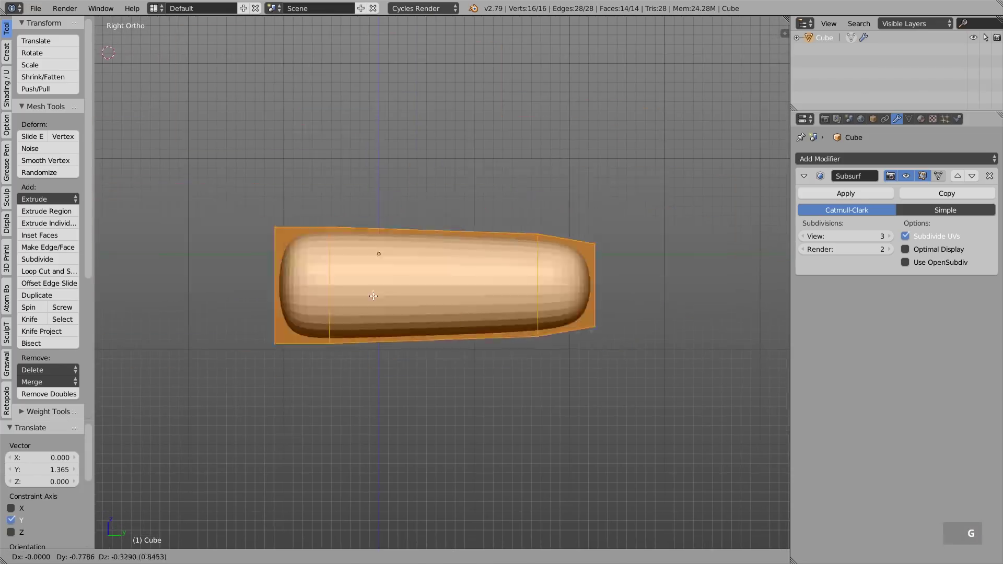
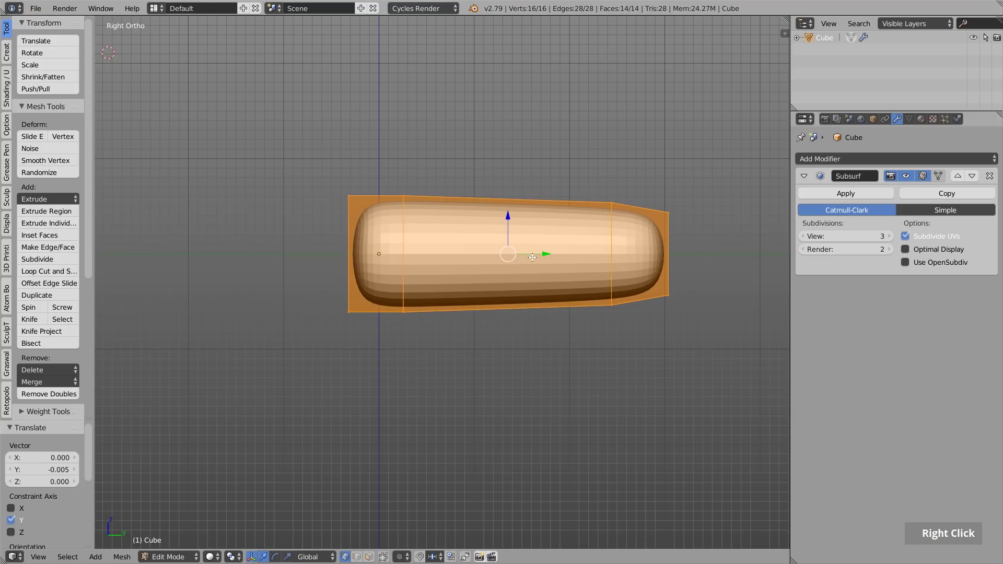
scroll("down", 3)
key("Tab")
key("r")
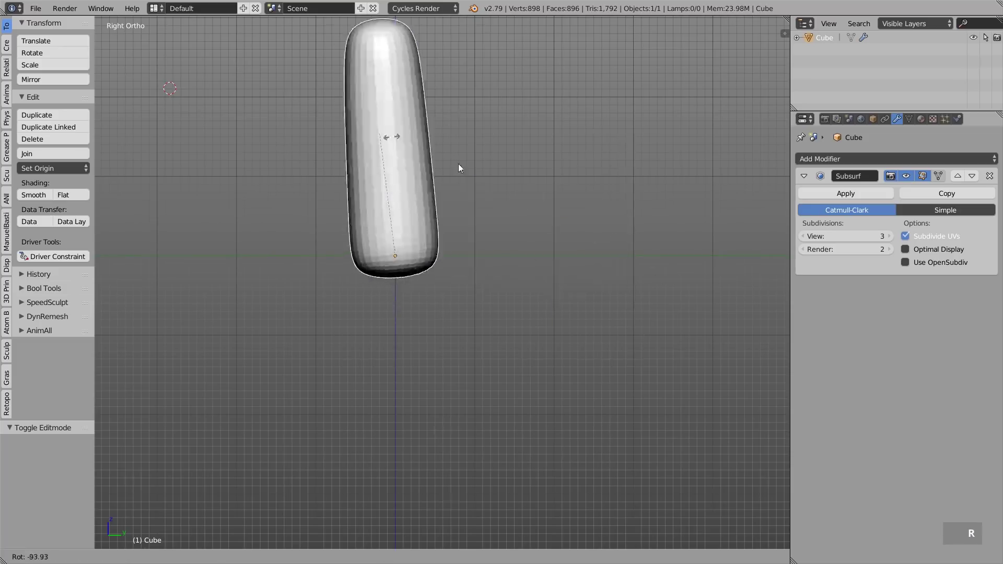
Step: Duplicate the capsule into a second limb segment placed after the first
right_click(574, 285)
middle_click(293, 268)
scroll("up", 3)
middle_click(364, 240)
key("shift+d")
right_click(380, 246)
key("Tab")
Step: Taper the copy's end loops in Edit Mode and move it into line as the next segment
right_click(698, 295)
key("s")
key("a")
key("c")
right_click(717, 216)
key("s")
right_click(559, 291)
key("a")
key("c")
right_click(572, 193)
key("g")
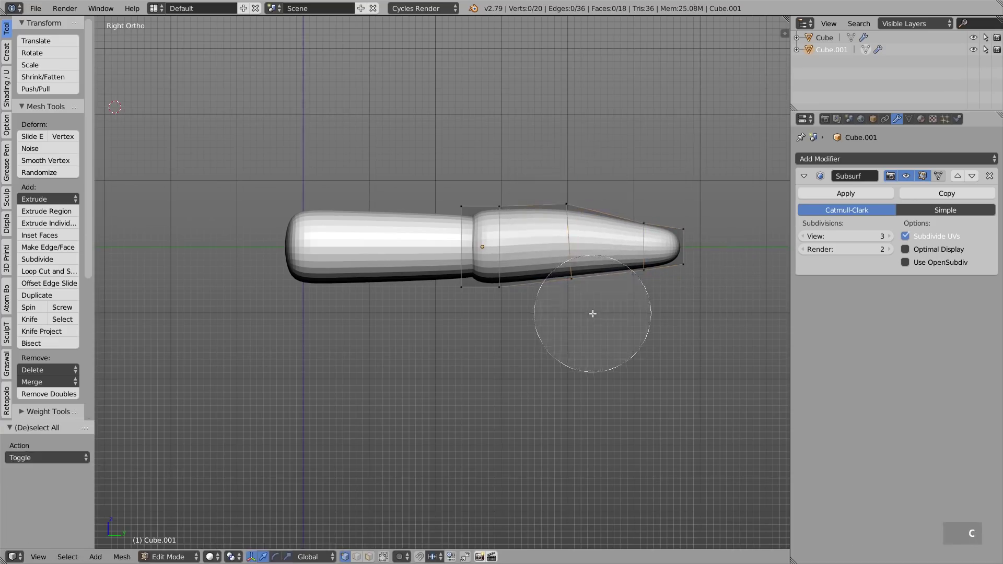
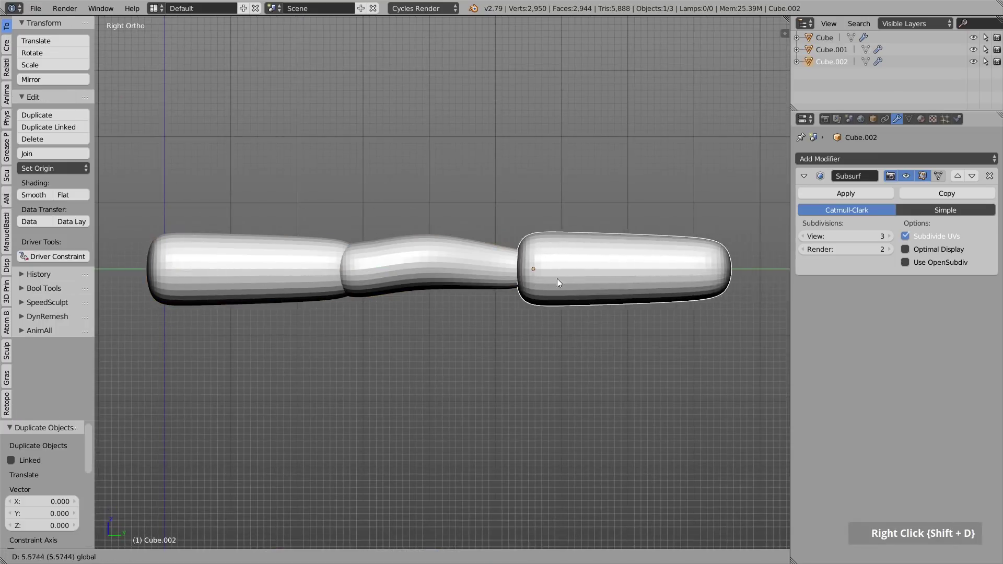
Step: Return to object mode and shrink the third tip segment
middle_click(563, 281)
key("Tab")
key("s")
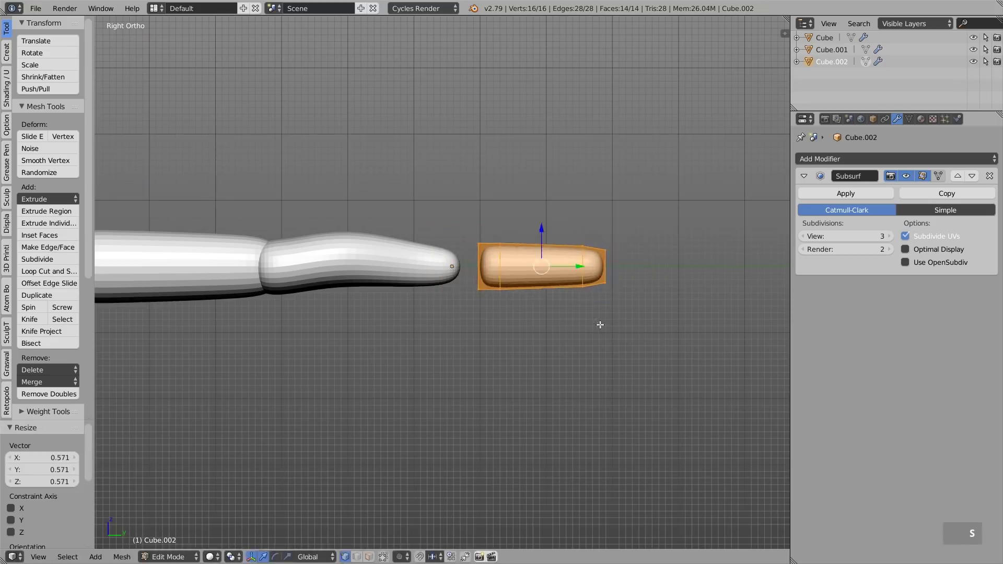
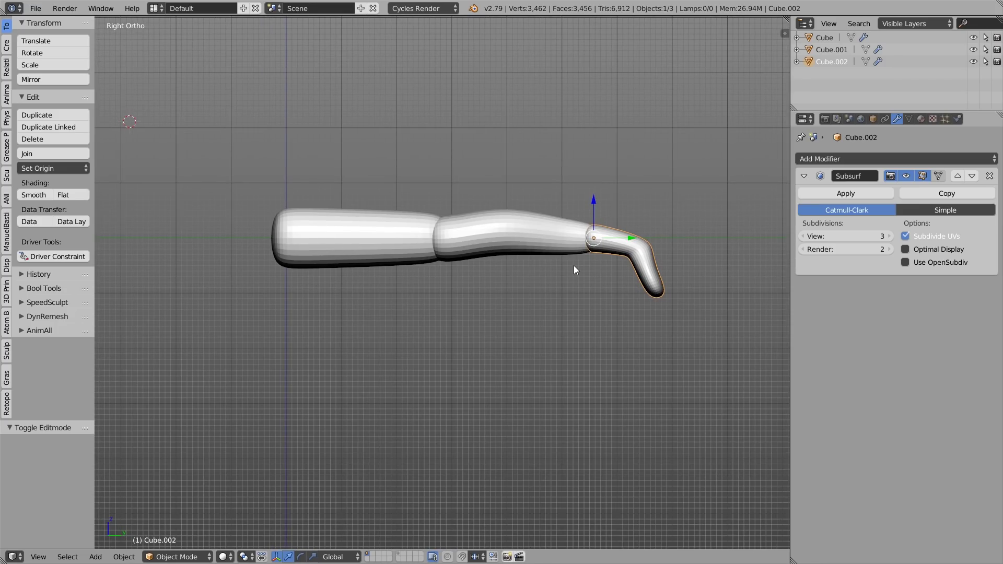
Step: Parent the limb's tip segment to the middle segment using Ctrl+P > Object
scroll("down", 3)
key("g")
right_click(614, 253)
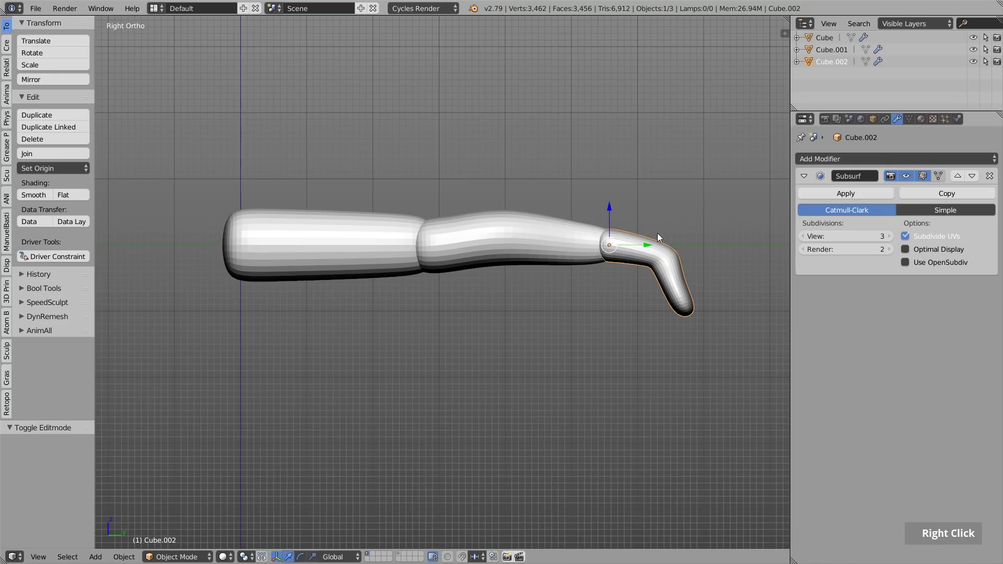
right_click(521, 233)
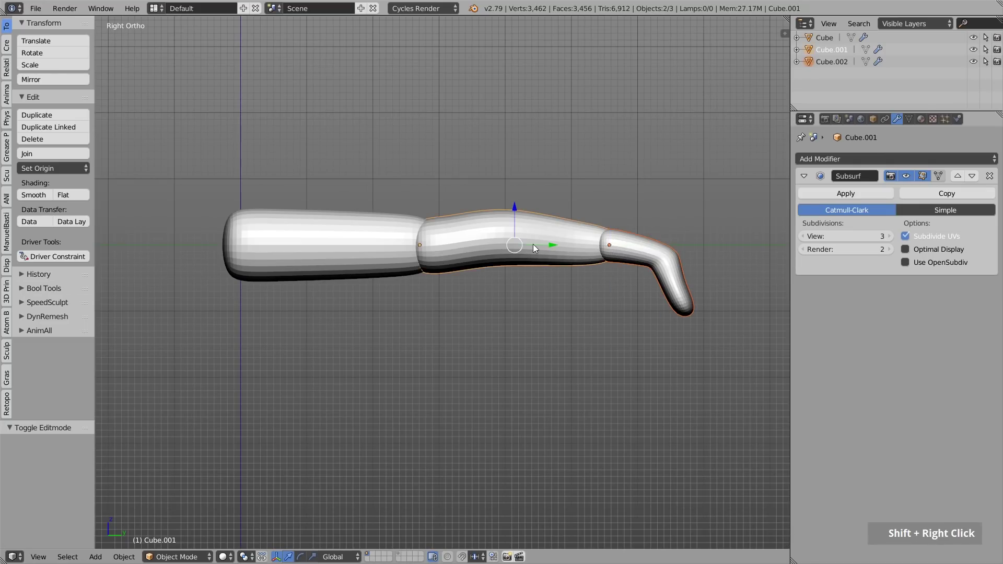
key("ctrl+p")
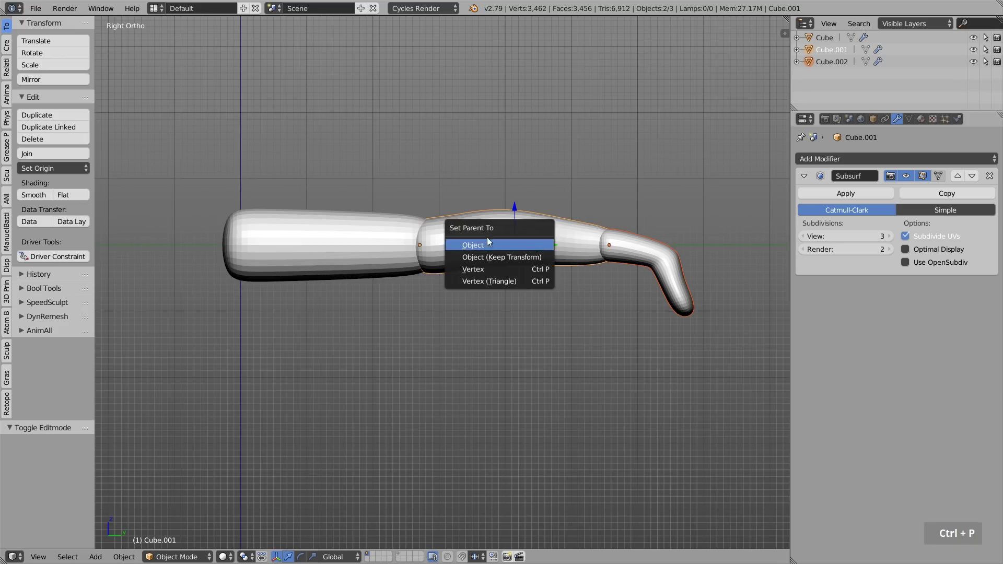
right_click(622, 250)
Step: Parent the middle segment to the upper segment and expand the chain in the Outliner
key("g")
right_click(727, 221)
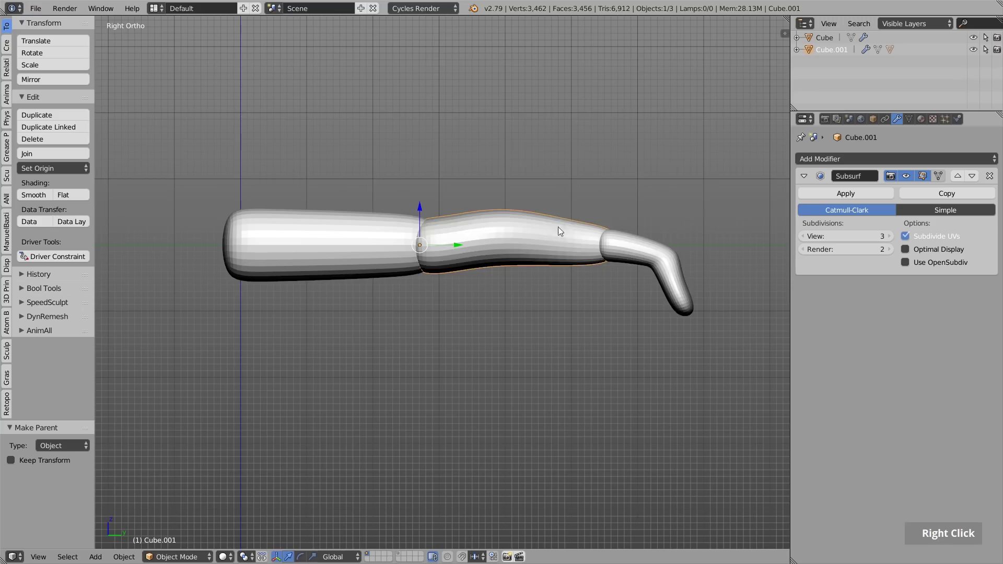
key("r")
right_click(578, 237)
middle_click(552, 259)
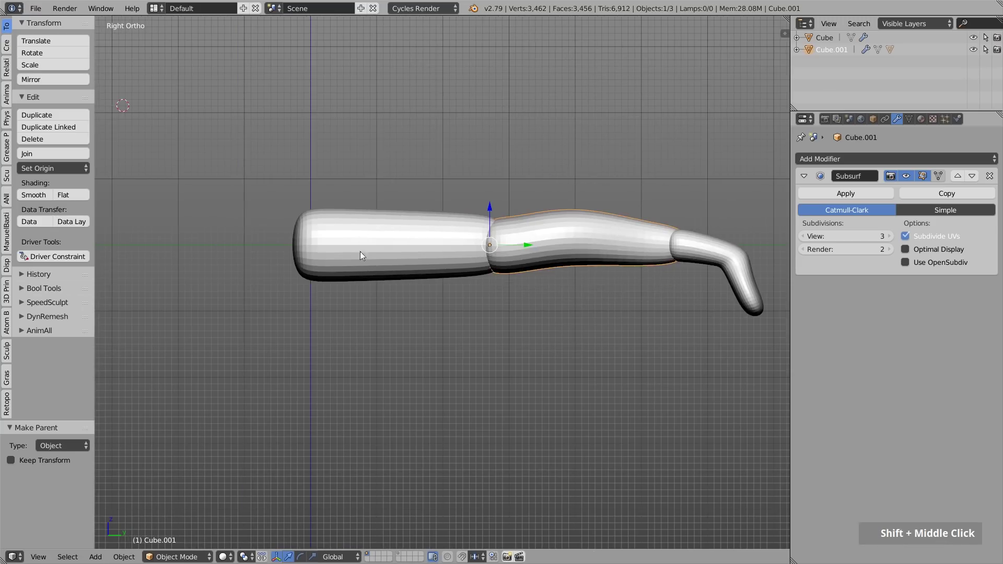
right_click(366, 267)
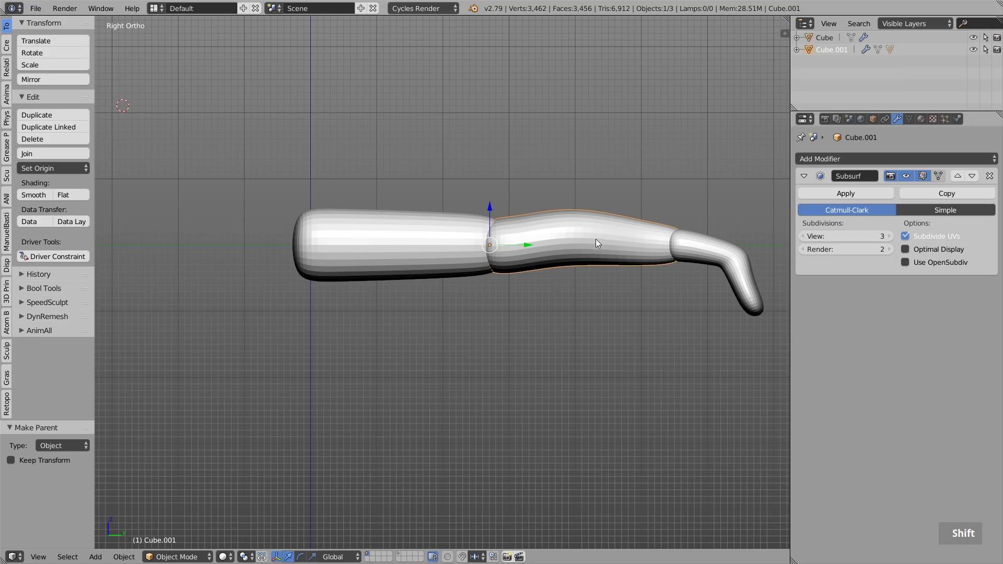
right_click(403, 229)
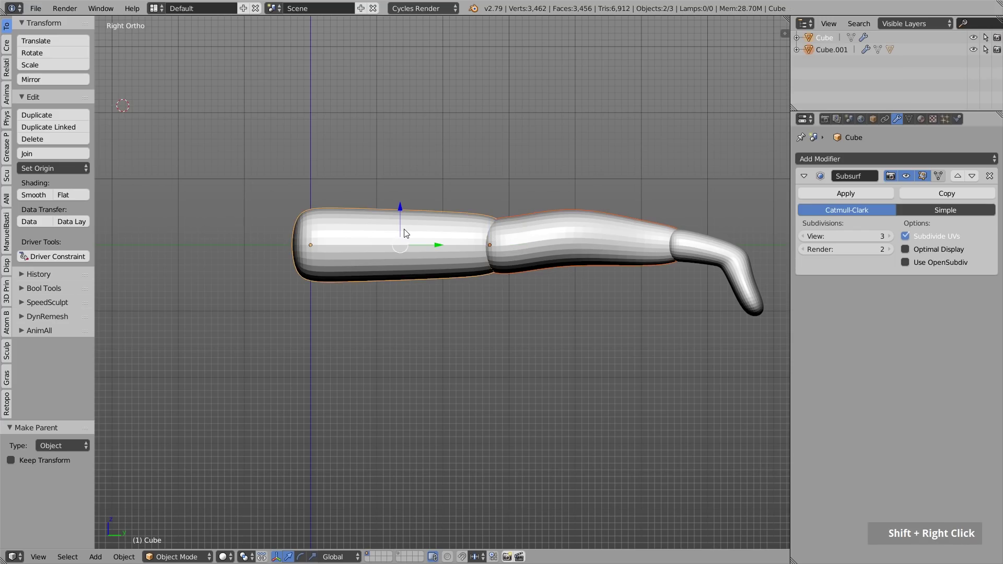
key("ctrl+p")
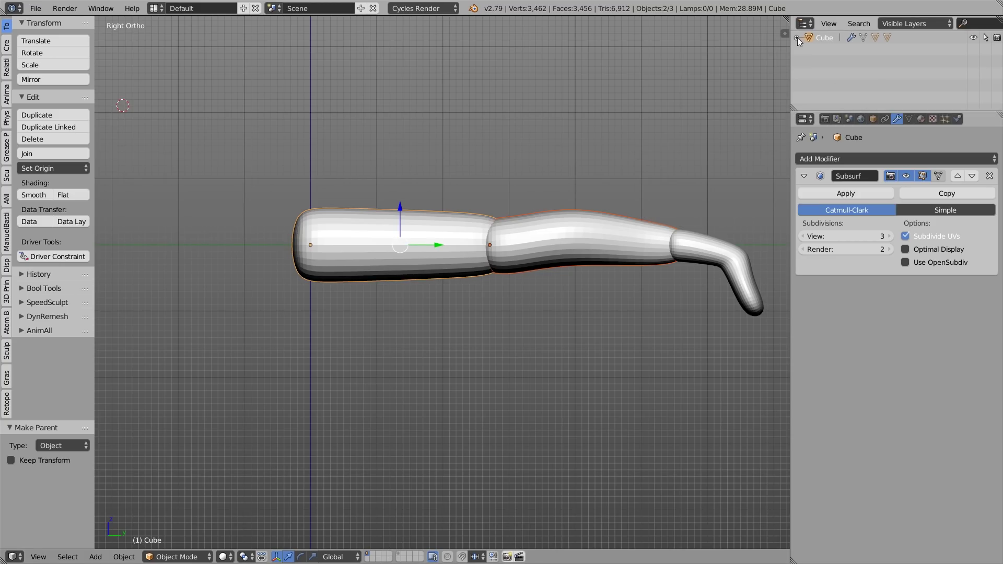
scroll("down", 3)
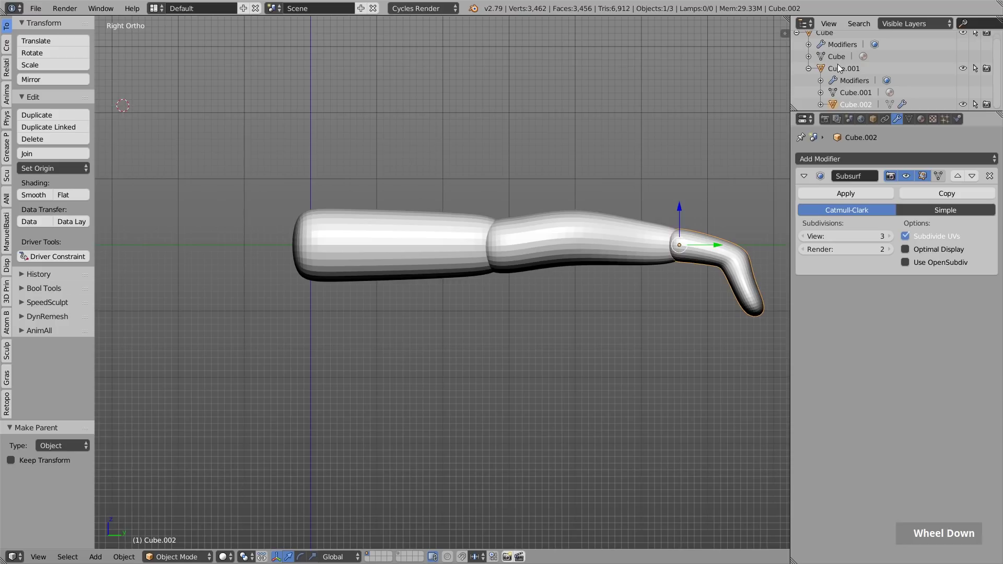
scroll("up", 3)
scroll("down", 3)
Step: Rotate Cube.001 about 90° so the limb bends sharply at its middle joint
key("r")
right_click(490, 286)
key("r")
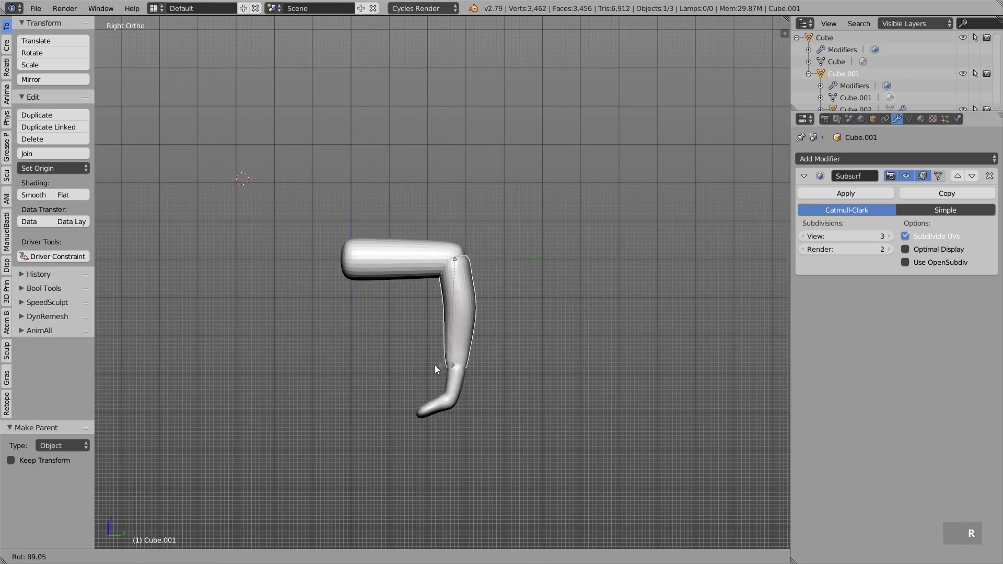
key("r")
middle_click(367, 292)
middle_click(379, 266)
Step: Add a new cube with a Subdivision Surface modifier and shape it into a rounded body blob beside the limb
key("shift+a")
scroll("down", 3)
middle_click(436, 240)
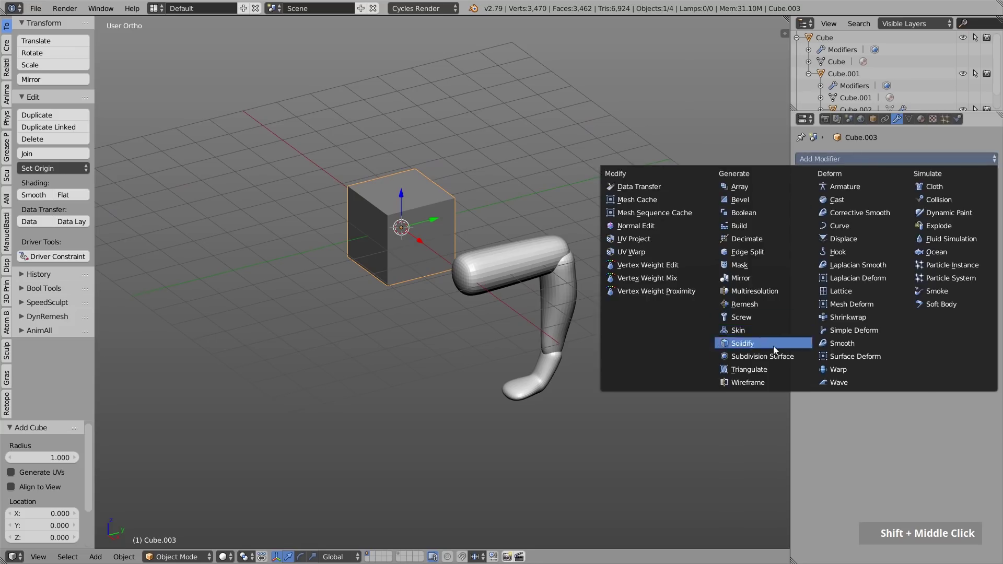
double_click(894, 240)
middle_click(437, 254)
middle_click(312, 227)
key("ctrl+r")
left_click(434, 290)
key("a")
key("c")
right_click(318, 210)
left_click(508, 308)
right_click(508, 309)
key("s")
right_click(575, 334)
middle_click(453, 253)
key("Tab")
middle_click(510, 284)
middle_click(532, 329)
scroll("up", 3)
right_click(542, 258)
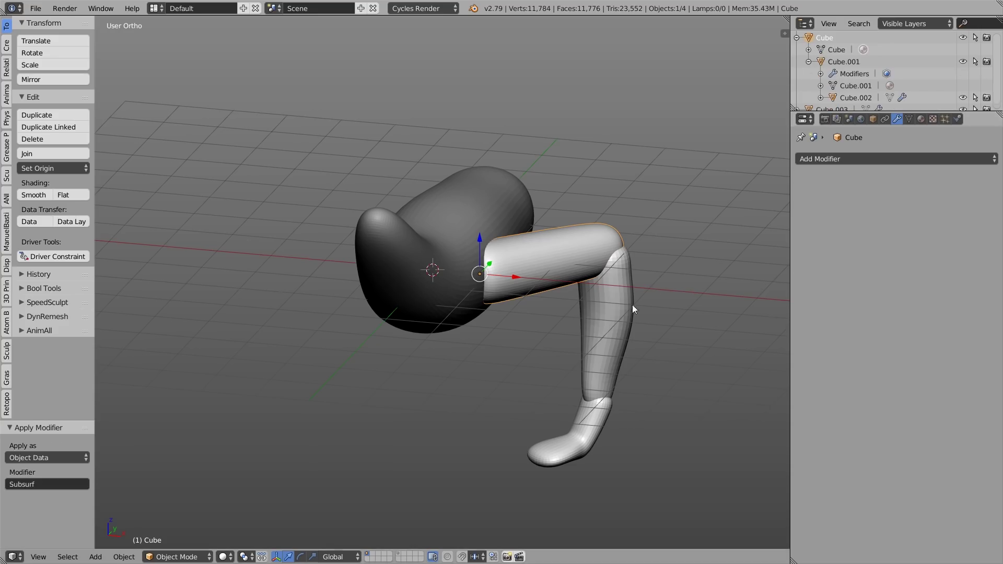
right_click(618, 304)
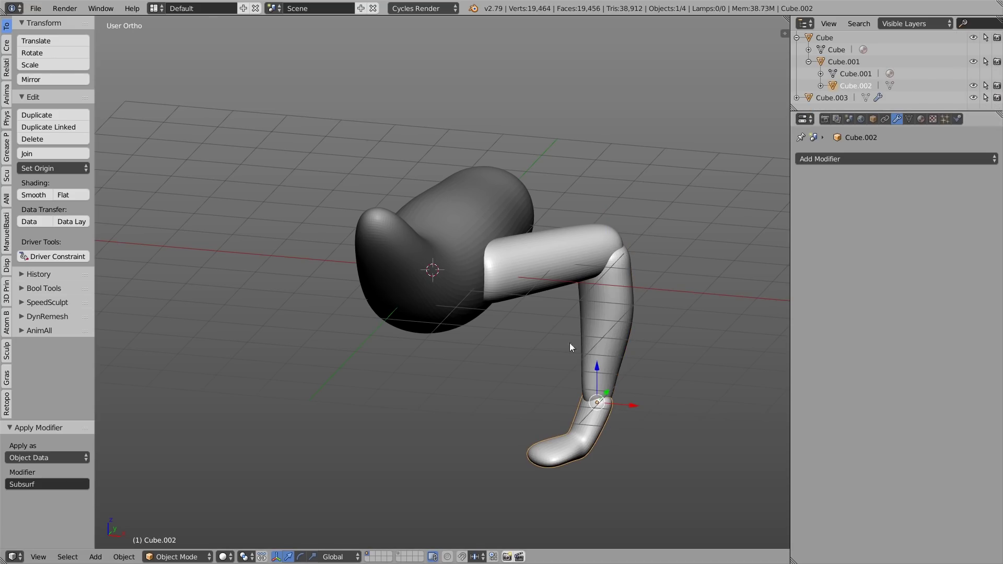
middle_click(592, 310)
middle_click(630, 320)
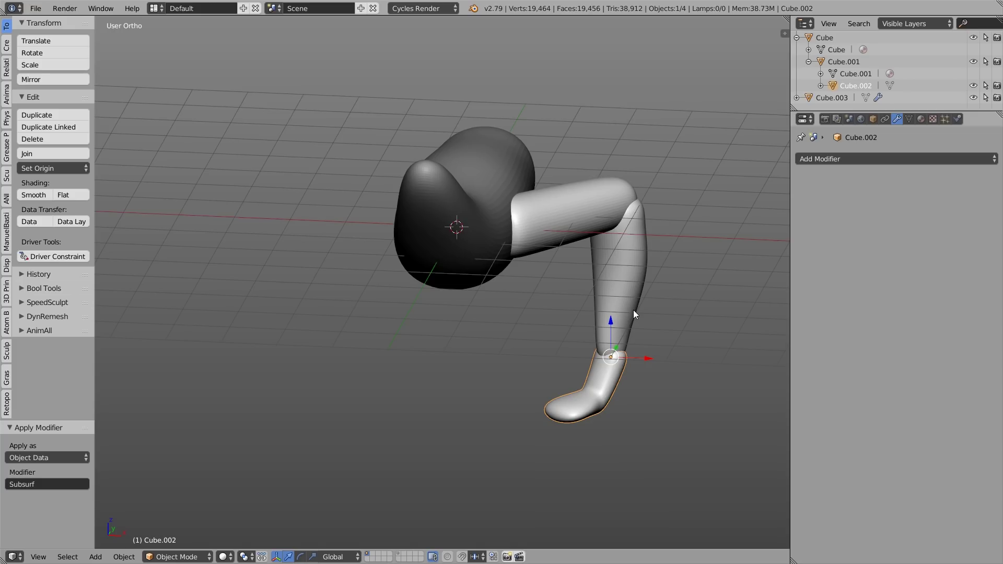
middle_click(593, 264)
Step: From front view, make a linked duplicate of the whole leg and slide it along X to the other side
right_click(620, 274)
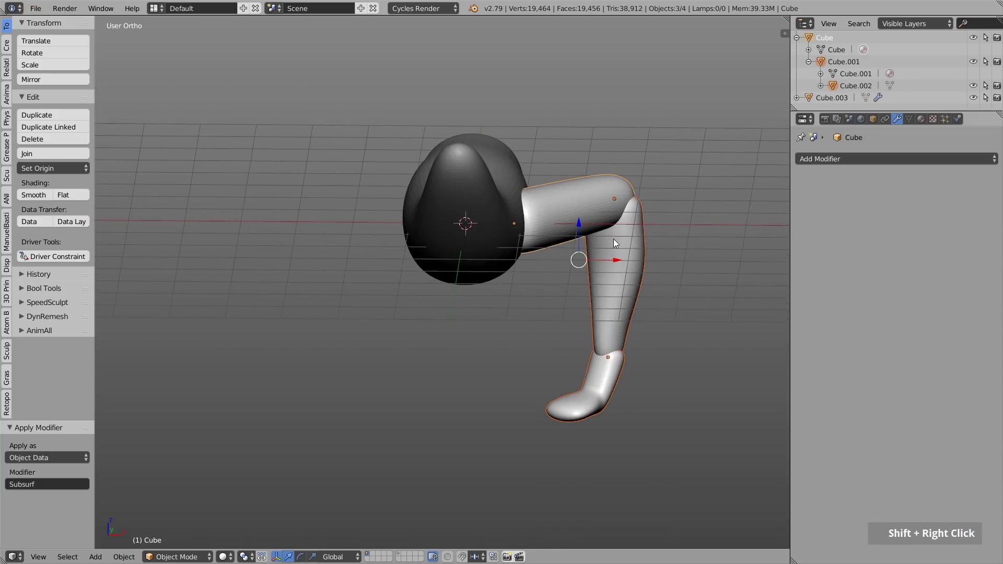
key("1")
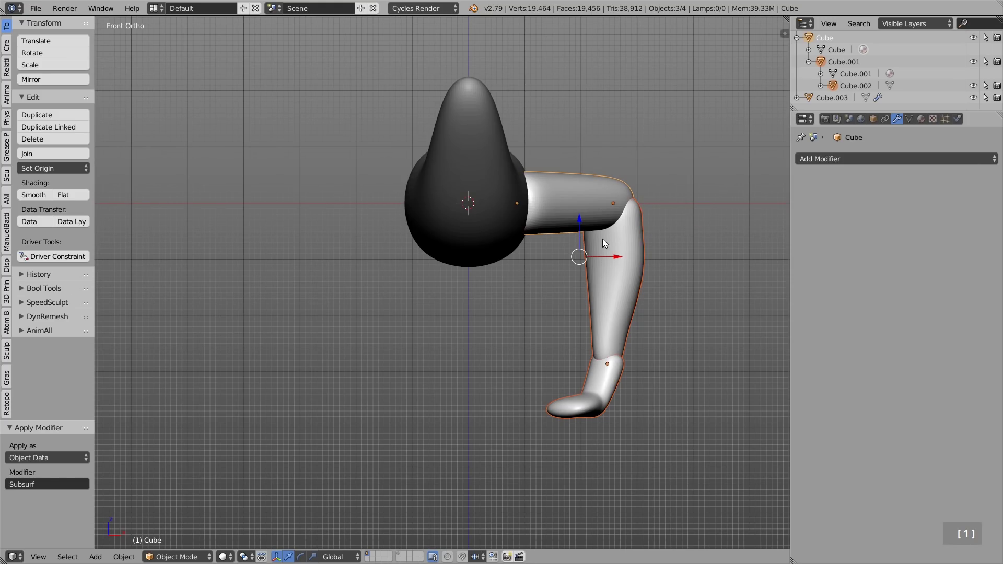
key("alt+d")
key("x")
middle_click(397, 242)
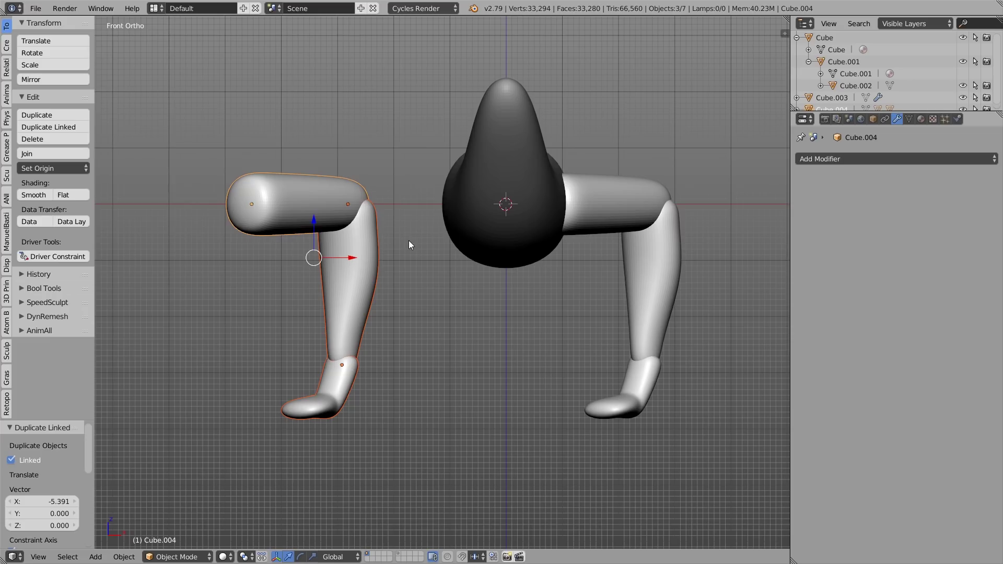
Step: Select the copied leg pieces and the thigh and nudge them into place against the body
right_click(579, 193)
key("Tab")
right_click(603, 170)
key("g")
right_click(623, 160)
scroll("up", 3)
scroll("down", 3)
middle_click(621, 172)
right_click(621, 175)
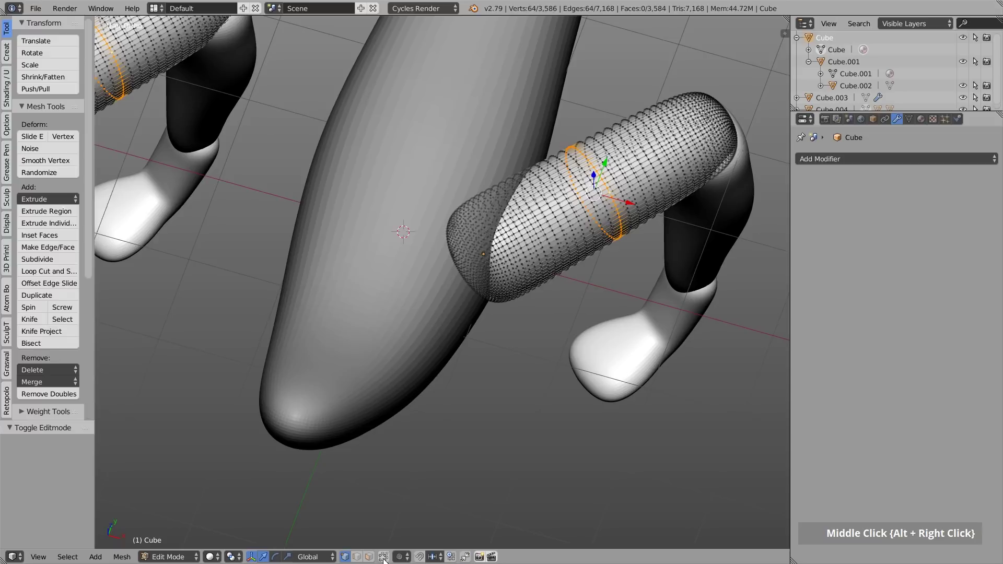
double_click(420, 505)
Step: Finish shifting the legs close to the body and inspect the figure from several angles
middle_click(642, 194)
key("g")
scroll("down", 3)
key("Tab")
scroll("down", 3)
middle_click(491, 270)
middle_click(539, 289)
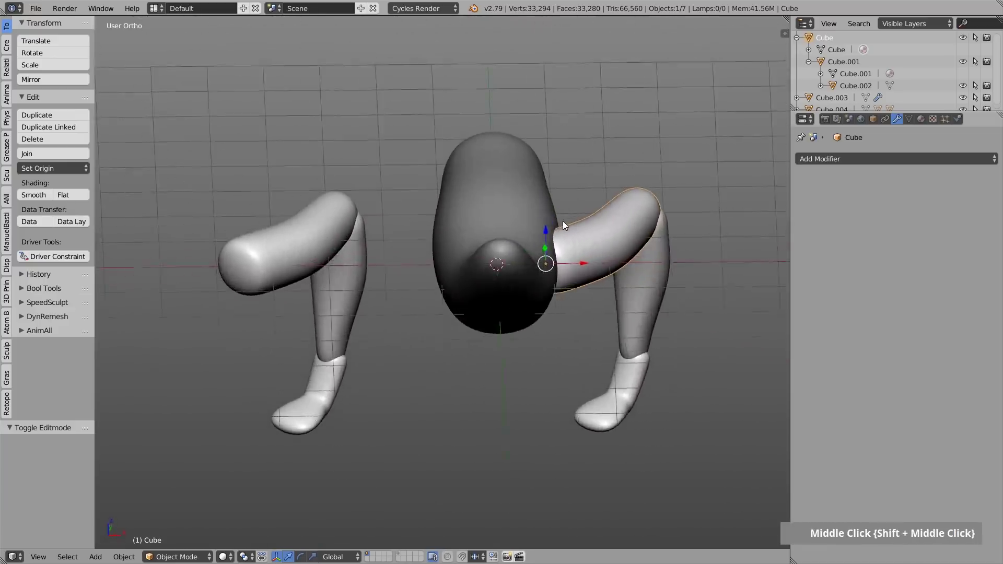
middle_click(329, 242)
middle_click(461, 195)
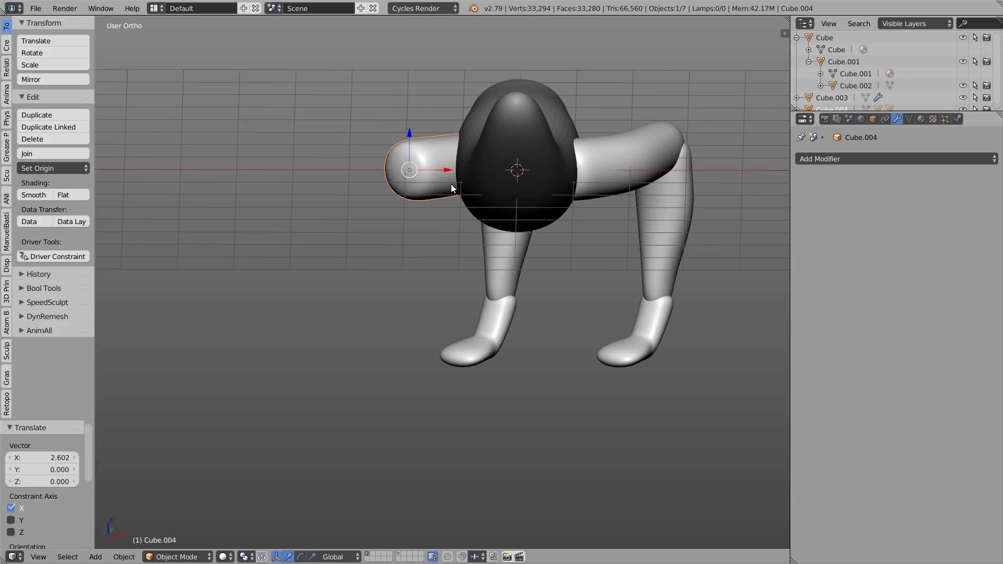
Step: Mirror the copied leg across the X axis with Ctrl+M so it faces the other way
middle_click(426, 183)
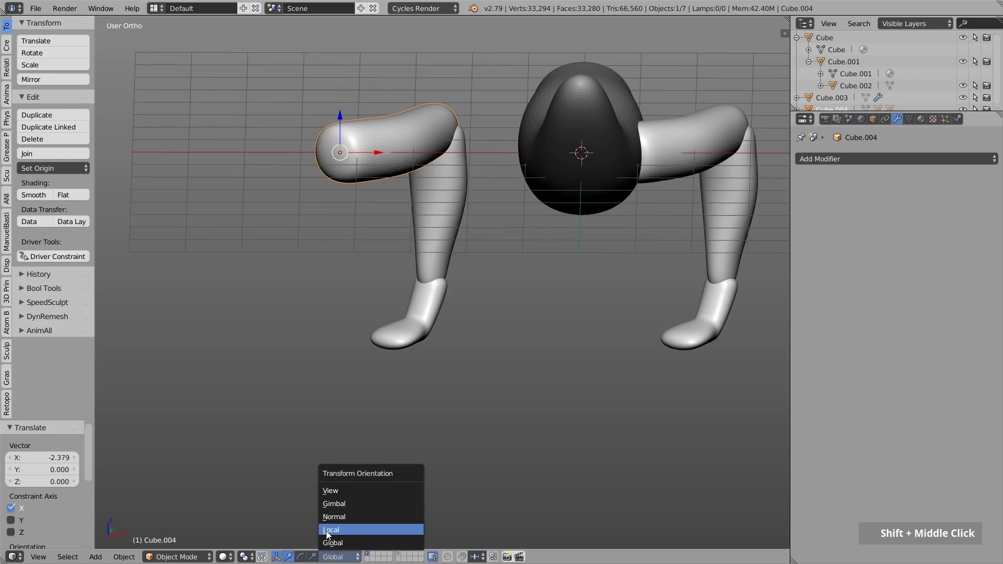
middle_click(474, 119)
right_click(459, 161)
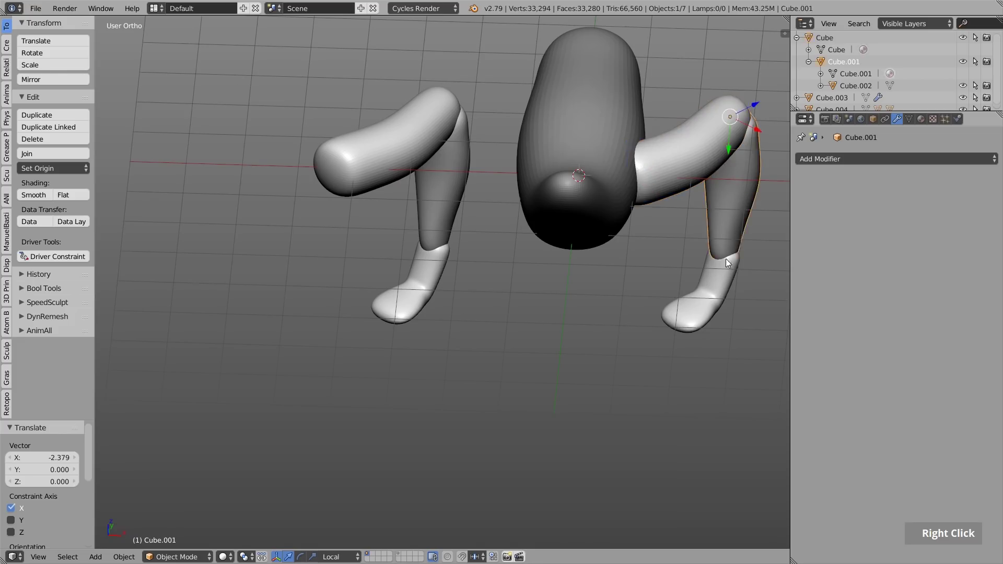
middle_click(616, 174)
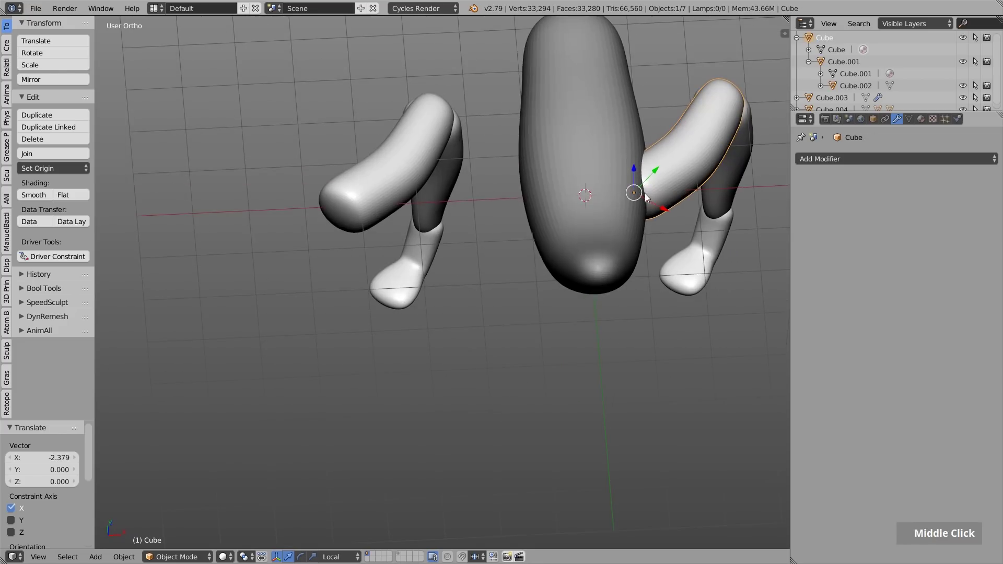
right_click(334, 202)
middle_click(359, 221)
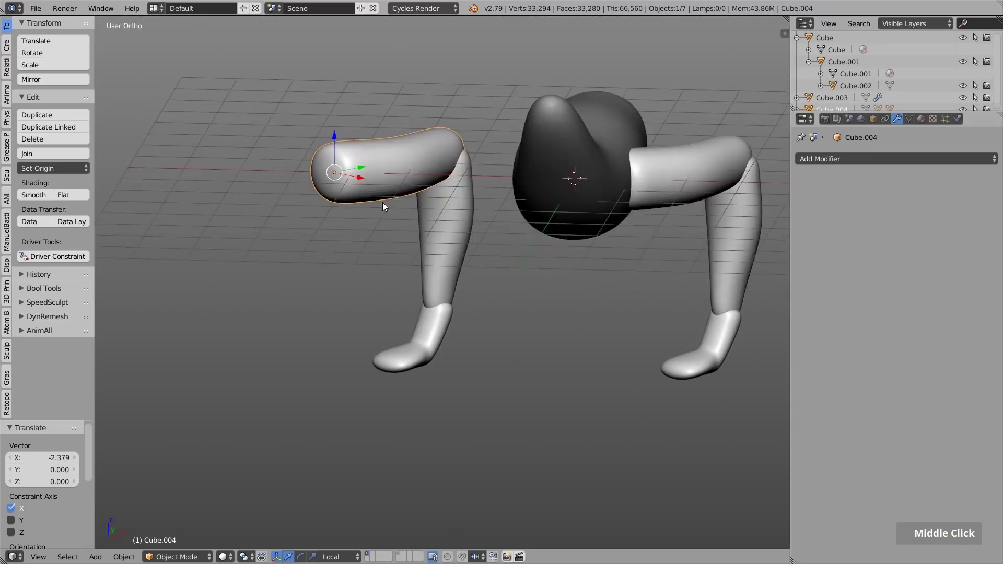
right_click(438, 219)
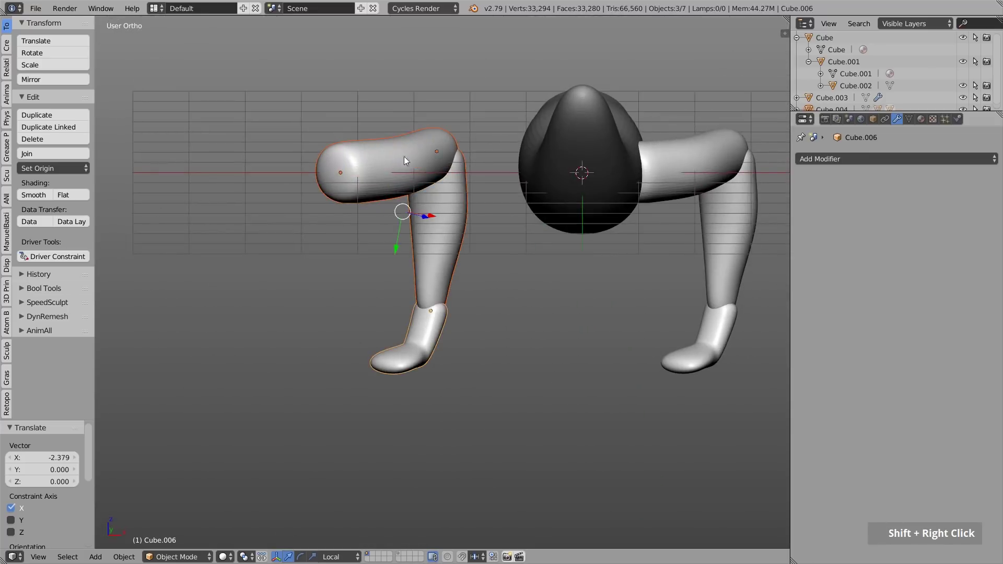
key("ctrl+m")
key("x")
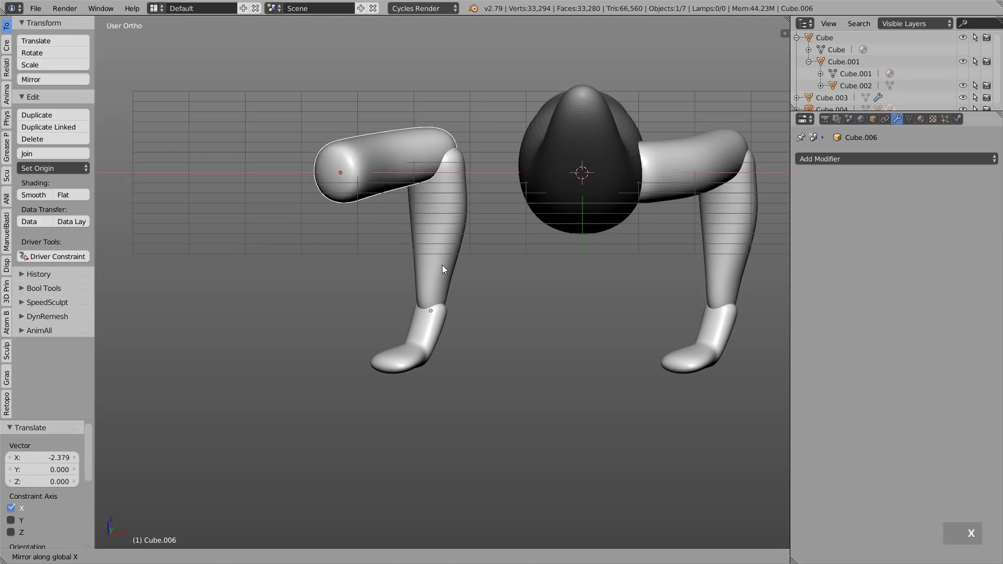
key("Return")
Step: Select the copied thigh and frame it ready for angling outward
middle_click(420, 232)
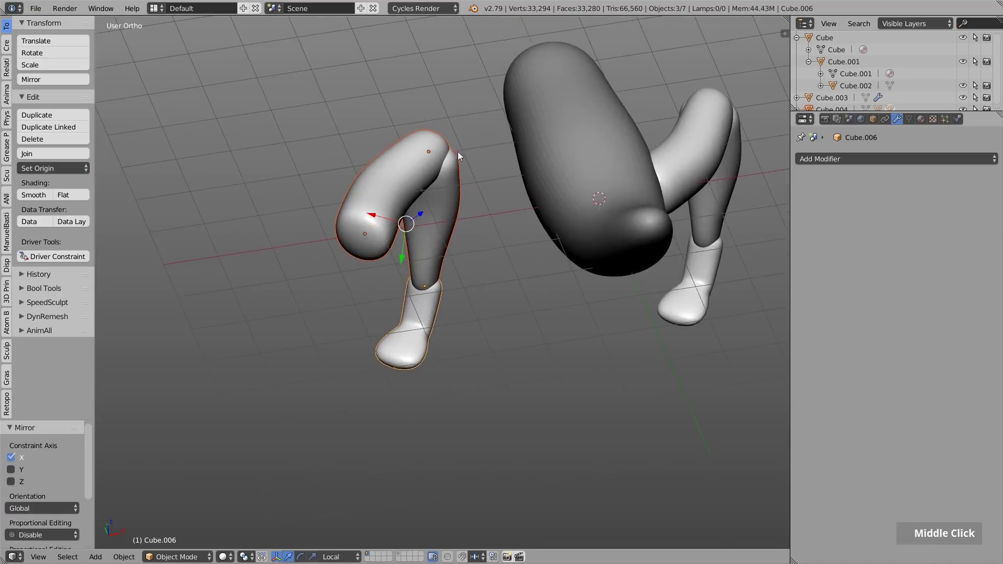
right_click(370, 175)
middle_click(374, 176)
scroll("up", 3)
scroll("down", 3)
middle_click(384, 211)
right_click(618, 152)
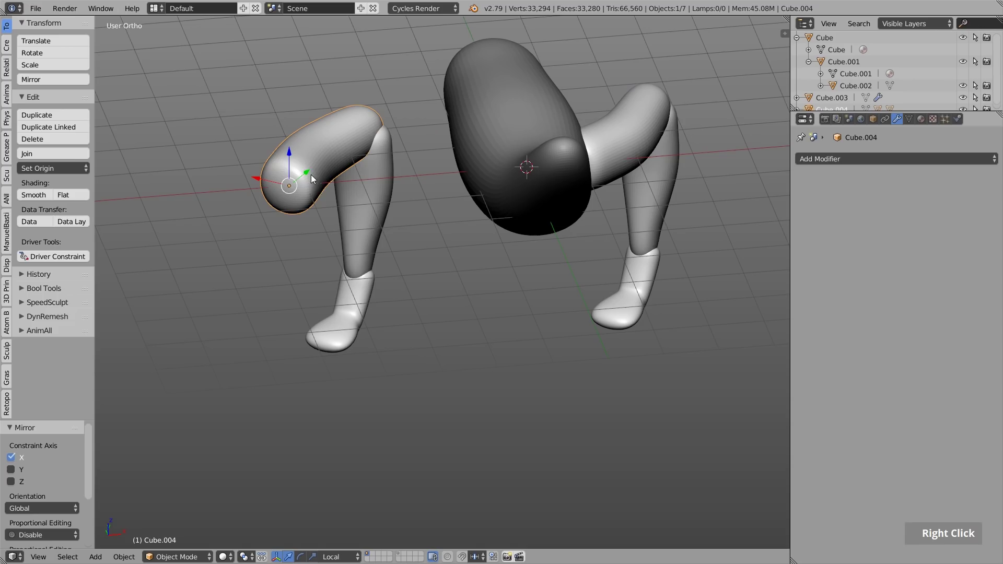
Step: Rotate the copied thigh about -10° from top view so it angles slightly outward
key("r")
key("z")
key("x")
key("r")
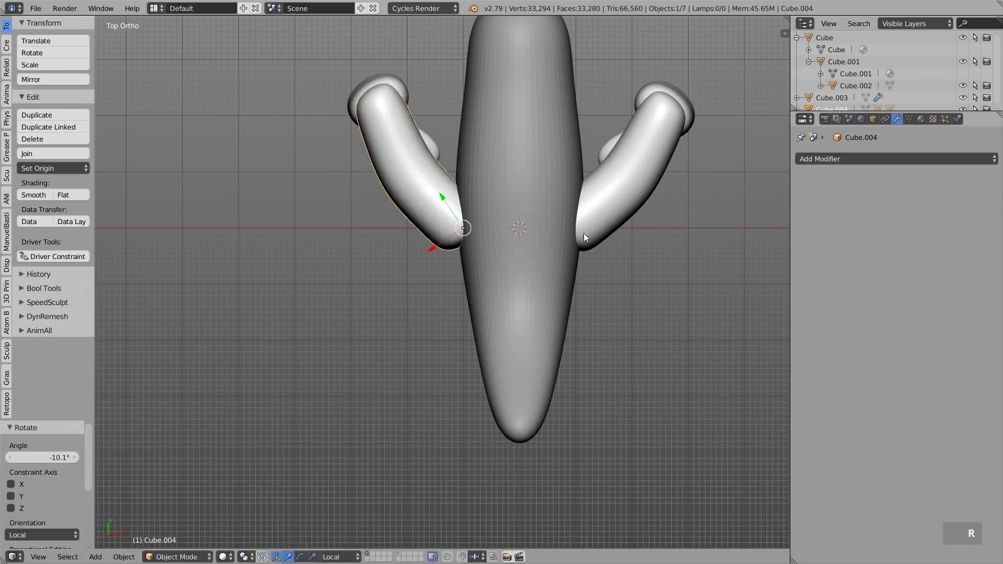
key("g")
Step: Enter Sculpt Mode on the thigh with X mirror, Dyntopo constant detail 25 and the Clay brush
middle_click(570, 264)
right_click(605, 204)
scroll("up", 3)
key("Tab")
scroll("up", 3)
key("f")
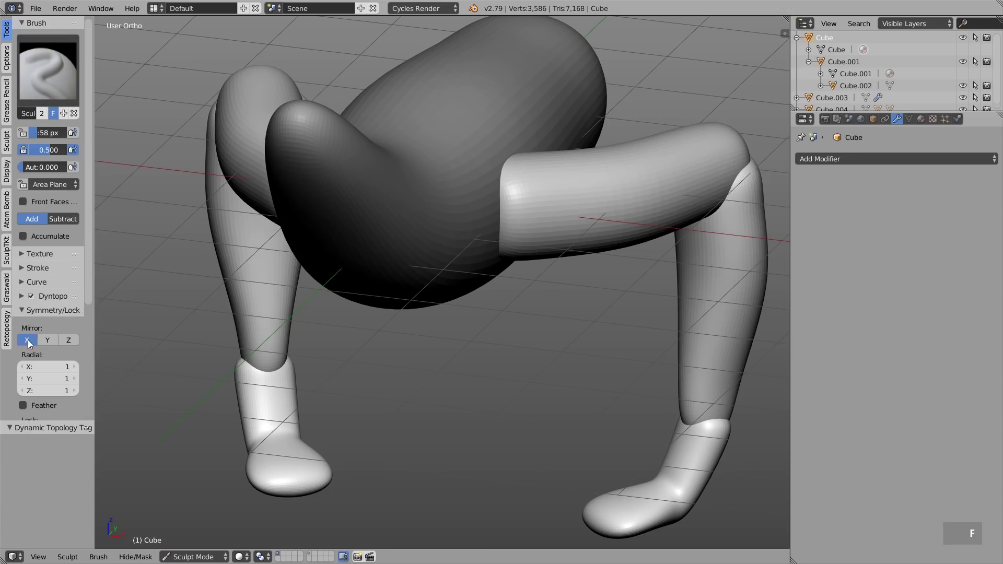
double_click(43, 309)
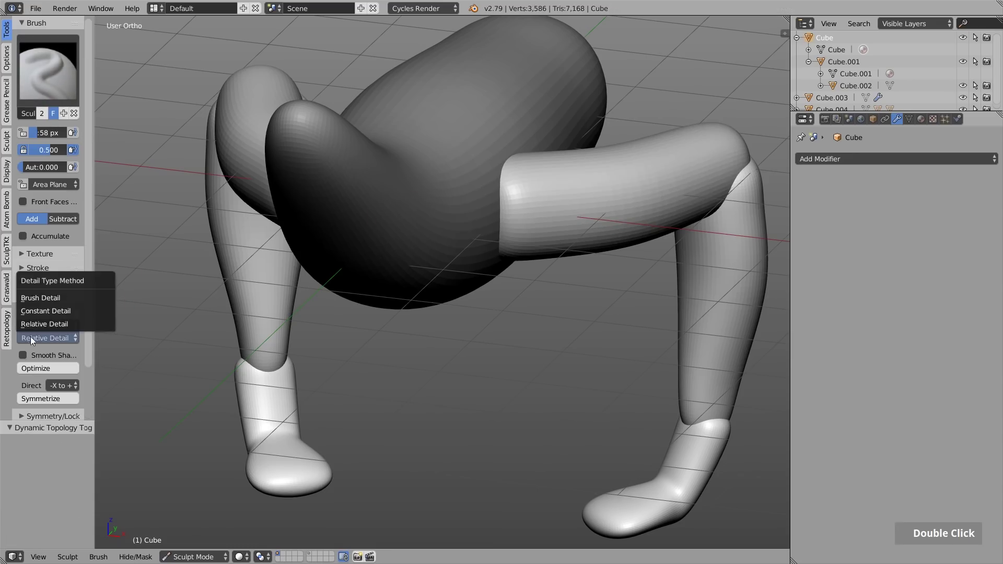
key("KP_2")
key("KP_5")
key("Return")
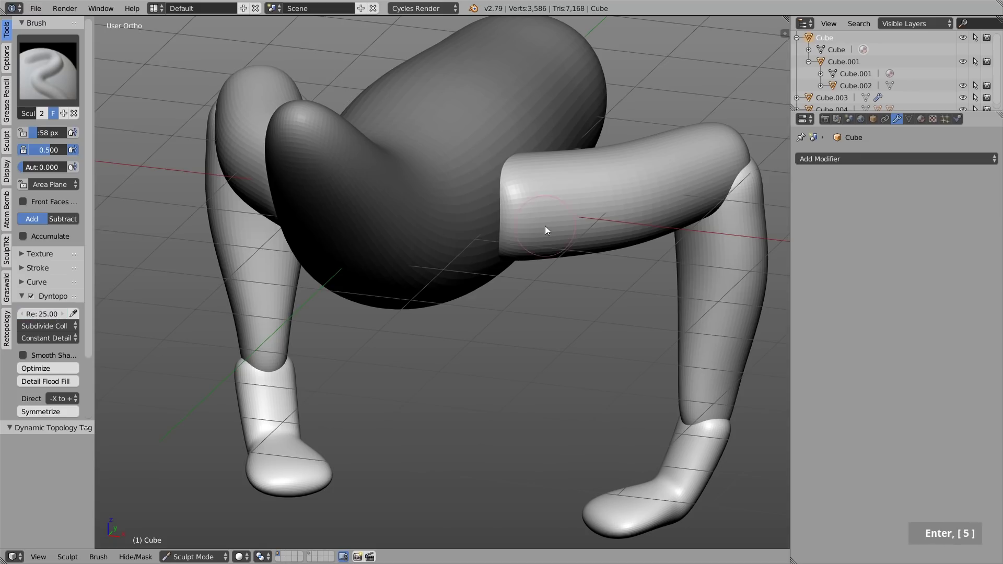
key("3")
key("f")
Step: Sculpt mirrored wrinkle strokes onto the thigh and check them from around the figure
double_click(515, 221)
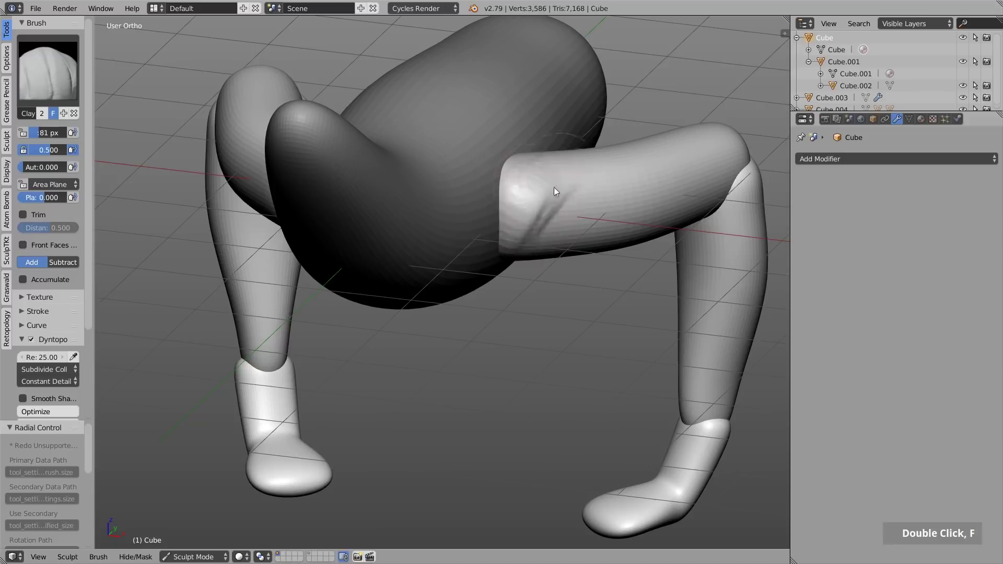
key("f")
double_click(547, 233)
middle_click(601, 224)
key("Tab")
middle_click(538, 221)
middle_click(560, 256)
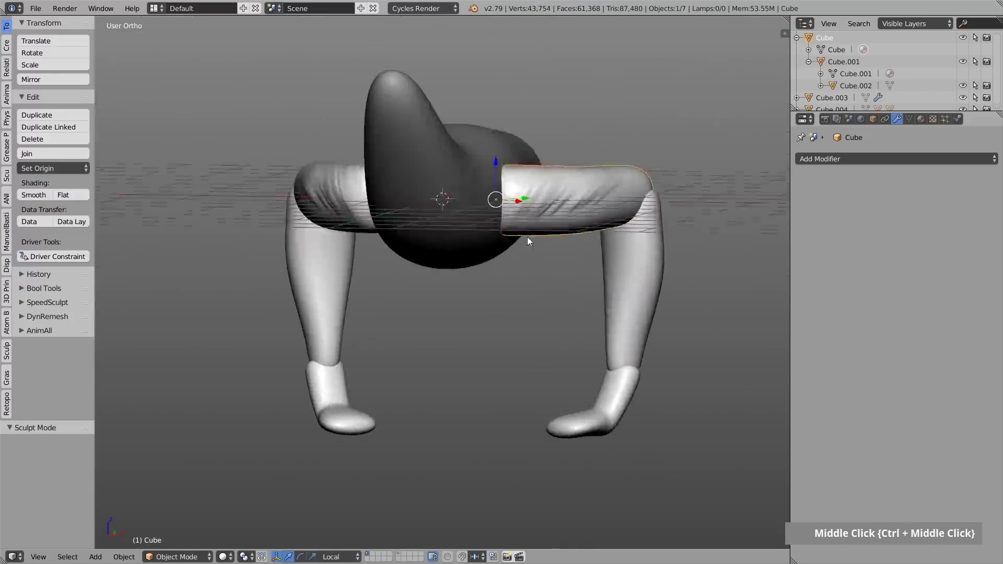
middle_click(571, 256)
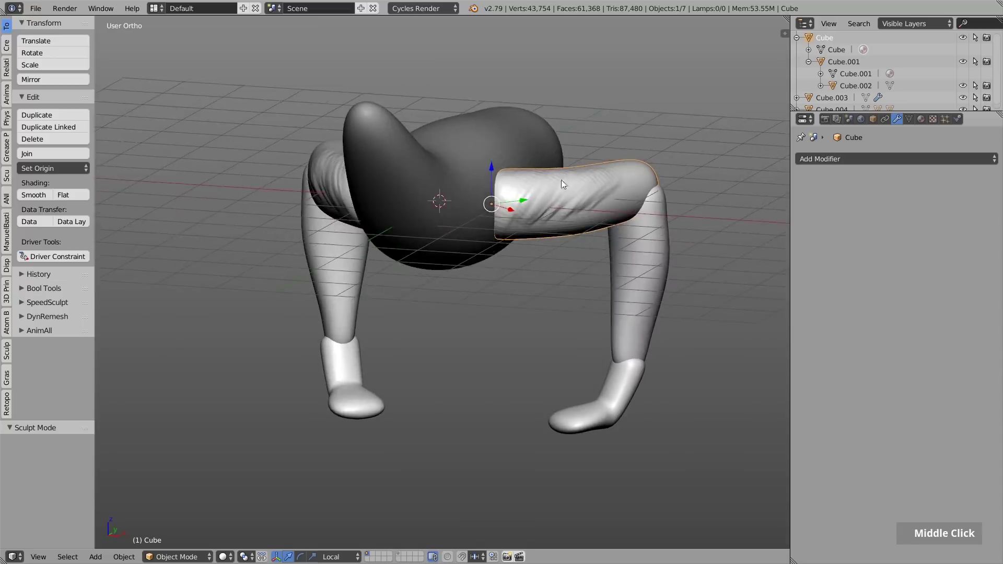
middle_click(590, 208)
Step: Add further wrinkle strokes to the leg piece and review the result
key("Tab")
key("f")
double_click(628, 205)
middle_click(668, 175)
key("g")
middle_click(641, 187)
middle_click(611, 216)
key("Tab")
Step: Sculpt clay wrinkles onto the lower leg with Dyntopo, then leave sculpting
right_click(633, 240)
middle_click(621, 241)
key("Tab")
key("f")
middle_click(593, 237)
key("ctrl+d")
key("3")
key("Tab")
middle_click(544, 215)
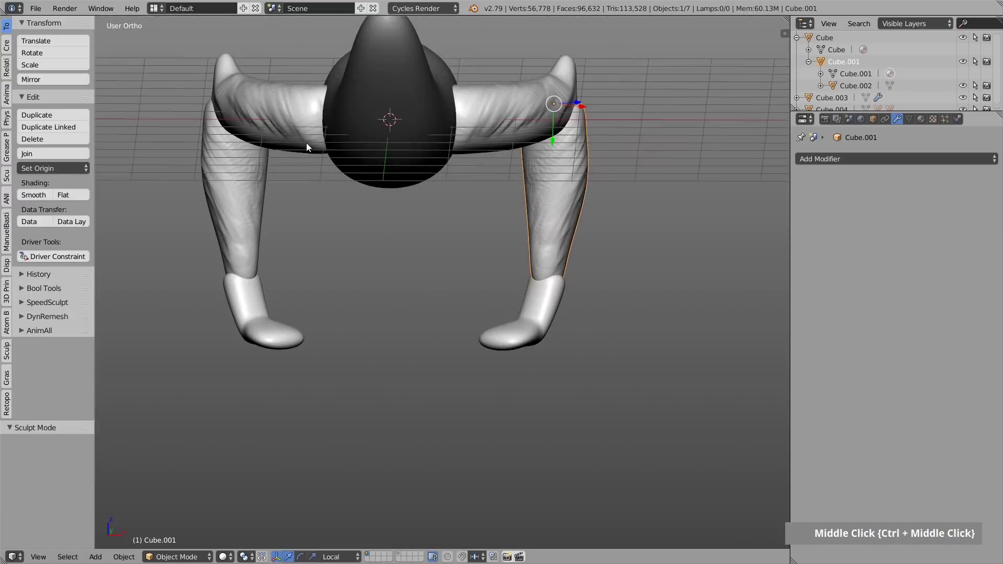
scroll("down", 3)
Step: Trackball-rotate the copied thigh so the leg bends inward beneath the body
middle_click(342, 125)
right_click(396, 156)
key("r")
key("r")
key("r")
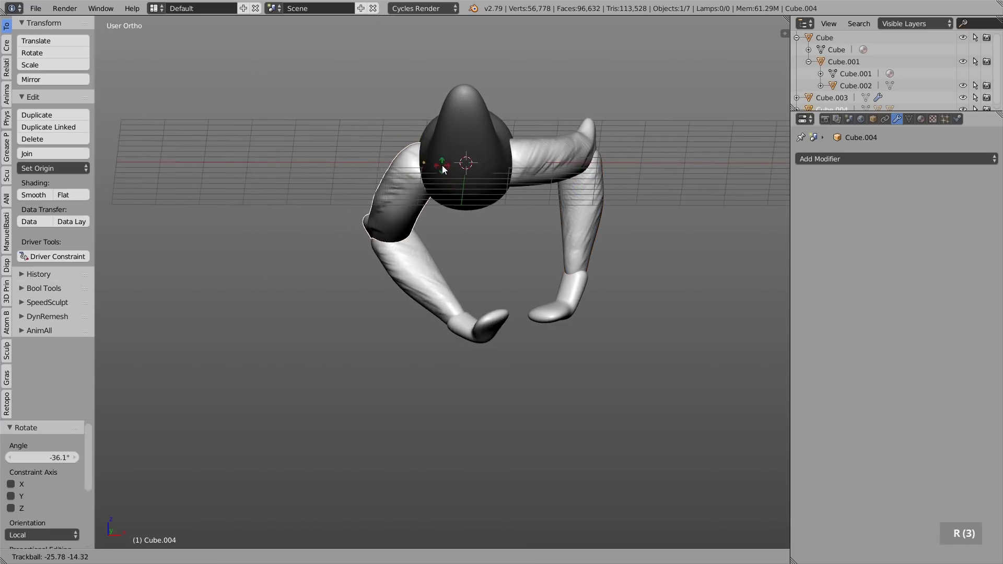
key("r")
Step: Trackball-rotate the foot of the mirrored leg to its new angle
right_click(368, 258)
key("r")
key("r")
key("r")
right_click(350, 352)
key("r")
key("r")
middle_click(487, 230)
middle_click(446, 159)
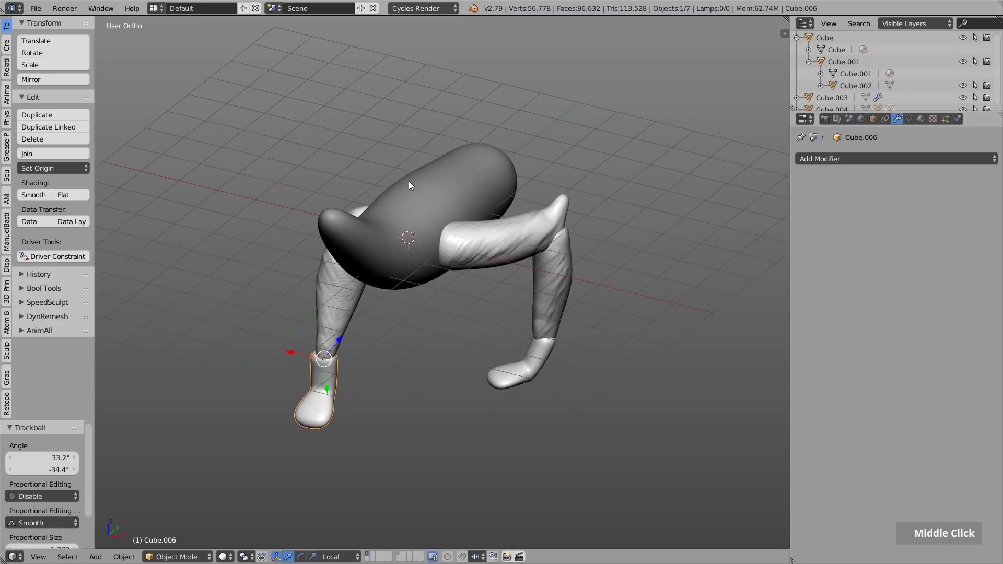
Step: Confirm the Bool Tool add-on is enabled in Preferences, close it and view the figure head-on
scroll("up", 3)
middle_click(420, 234)
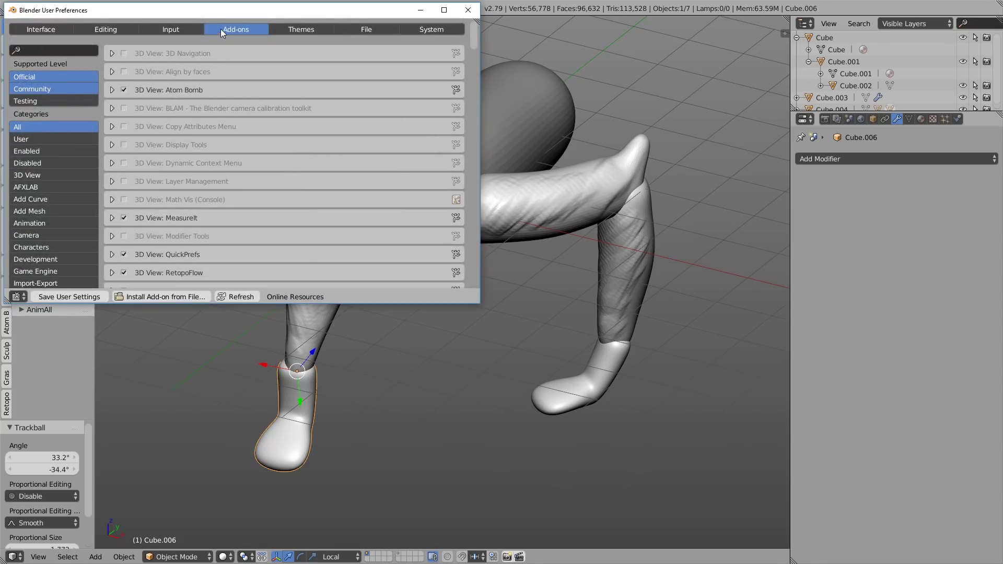
key("l")
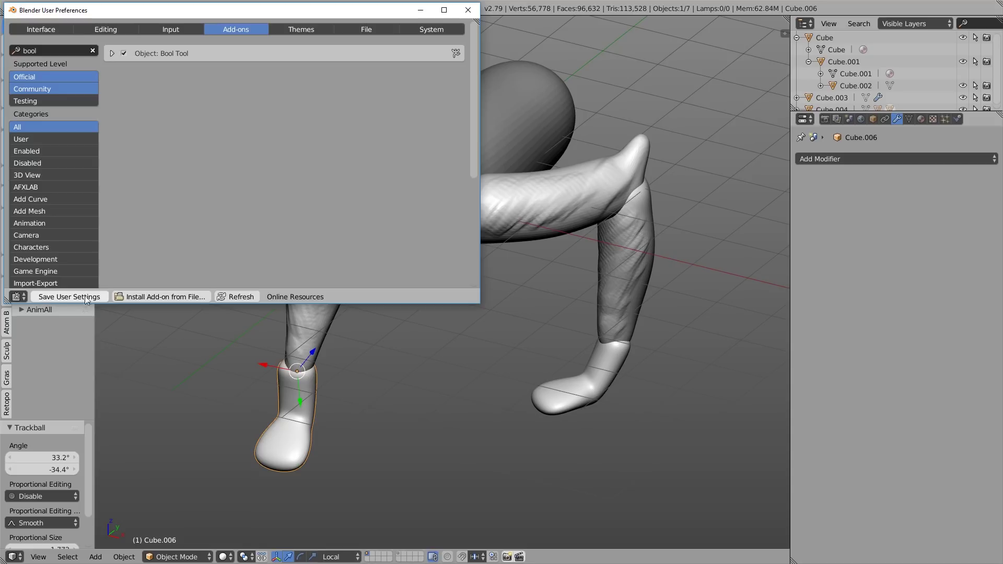
middle_click(393, 166)
Step: Union the left leg and its boot into the body with Bool Tools Auto Boolean
middle_click(412, 170)
middle_click(427, 215)
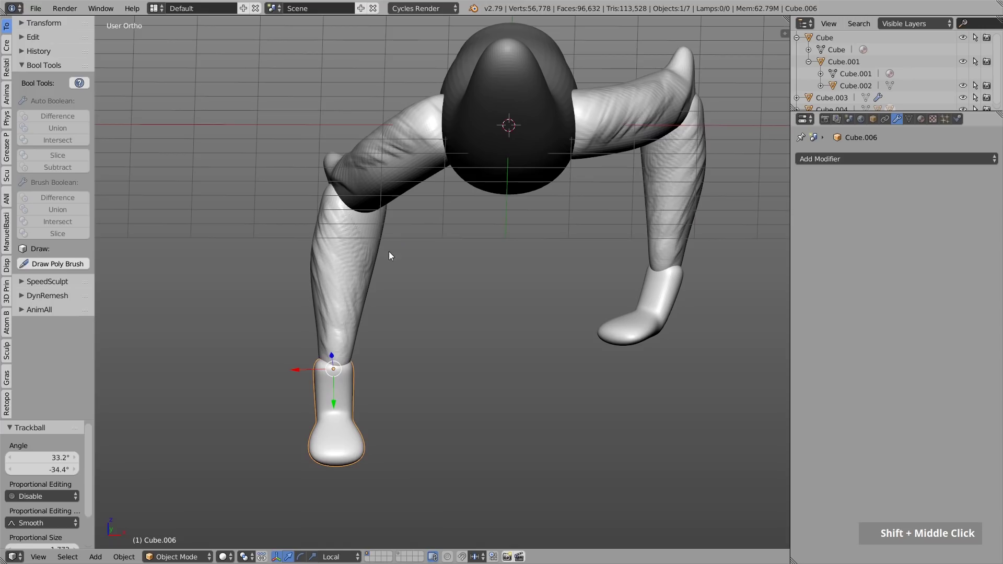
right_click(321, 318)
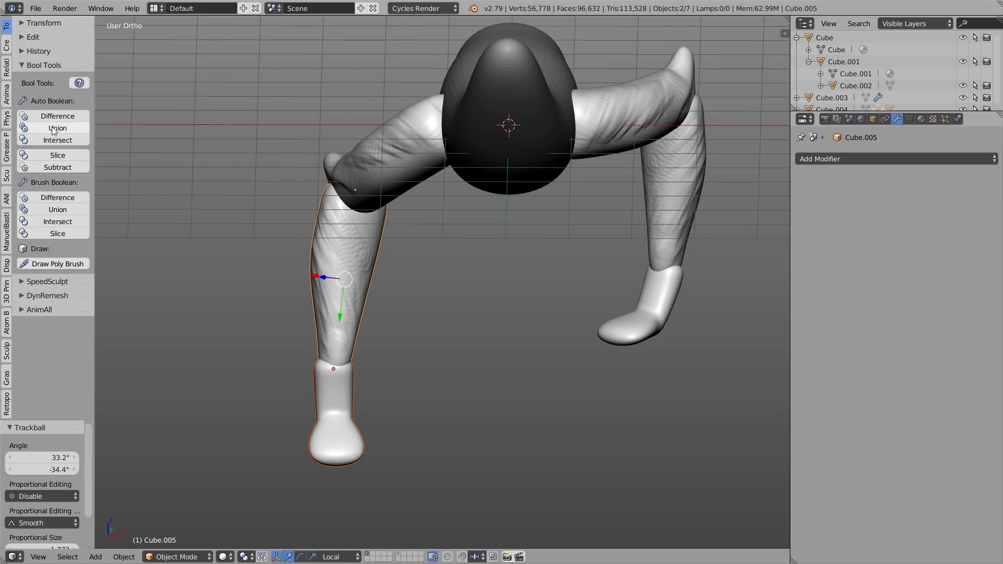
middle_click(323, 214)
right_click(329, 244)
right_click(369, 172)
middle_click(625, 238)
Step: Union the right leg pieces into the body the same way
right_click(646, 341)
right_click(694, 227)
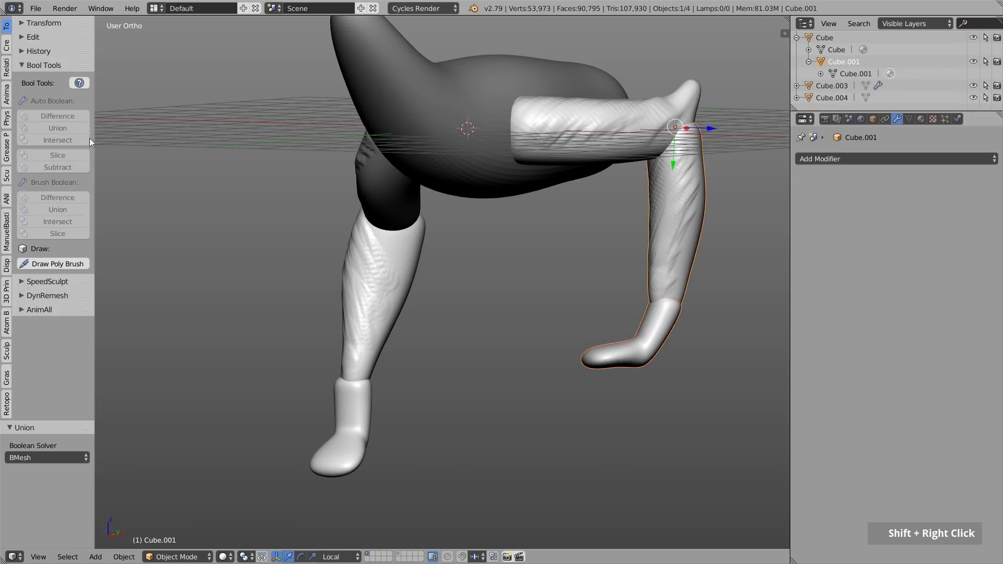
right_click(690, 189)
right_click(613, 118)
middle_click(434, 165)
Step: Apply the body's Subsurf modifier and union the last boot piece into it
right_click(347, 162)
middle_click(599, 195)
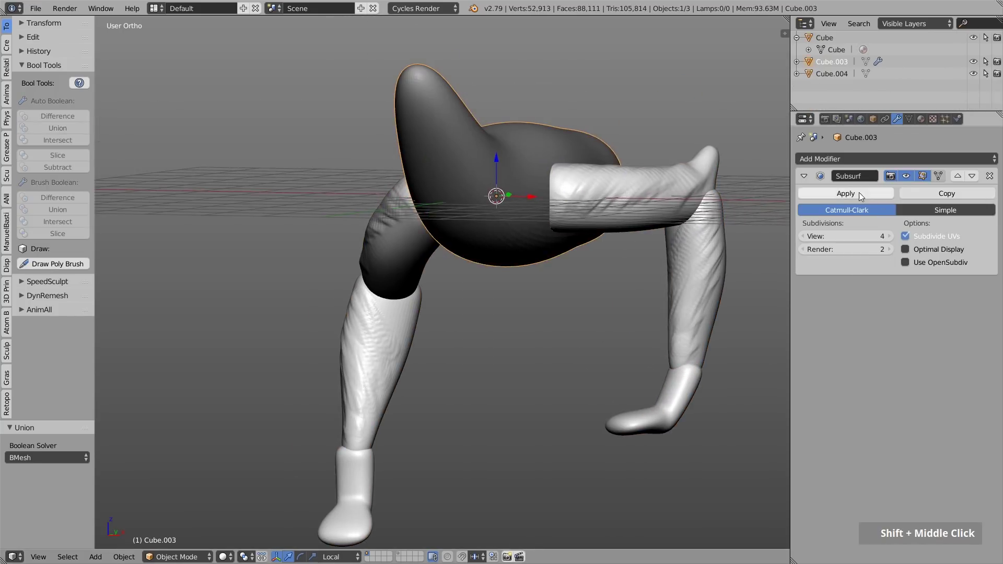
middle_click(478, 177)
right_click(629, 191)
right_click(392, 200)
middle_click(566, 202)
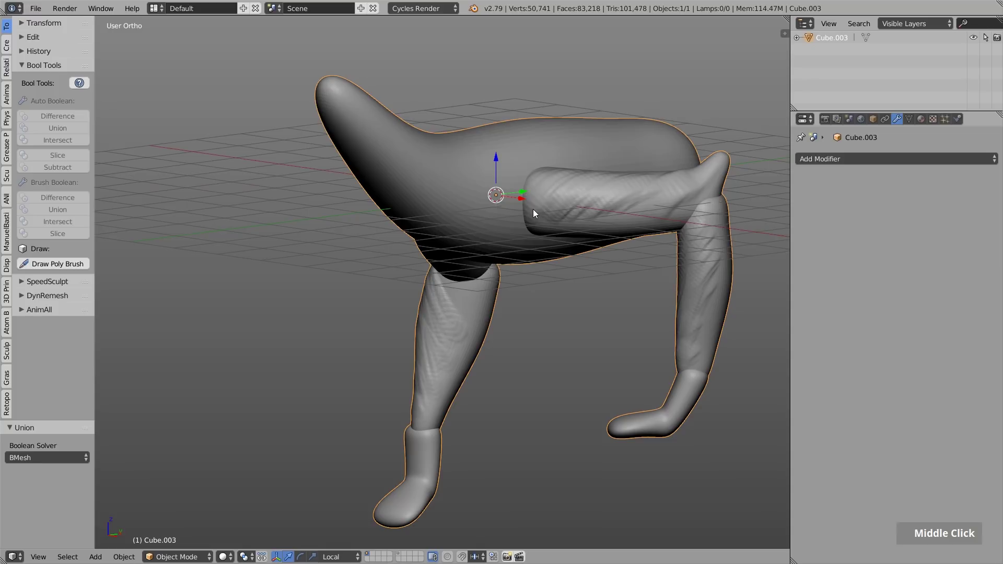
scroll("down", 3)
middle_click(466, 309)
key("z")
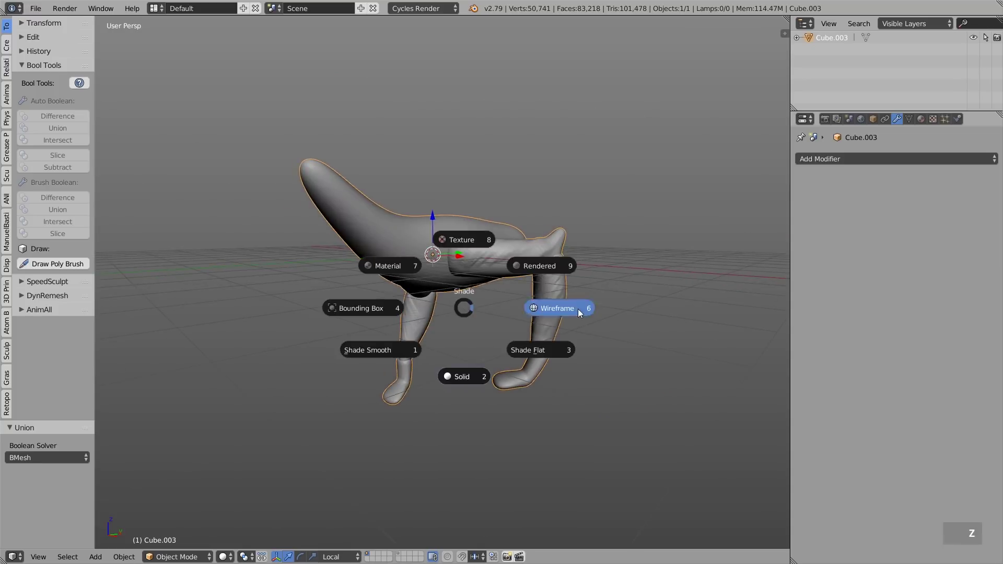
scroll("up", 3)
middle_click(445, 269)
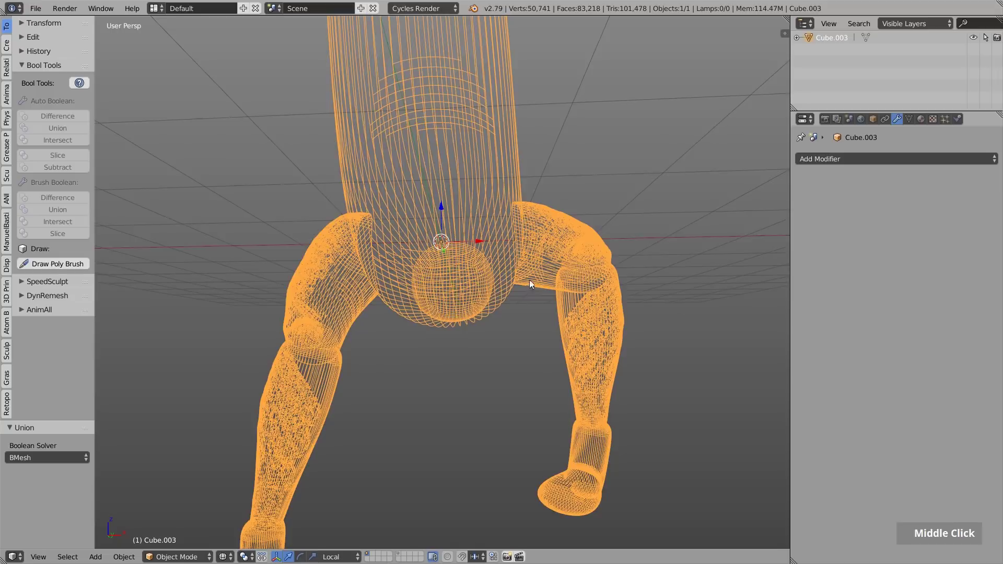
scroll("down", 3)
middle_click(538, 213)
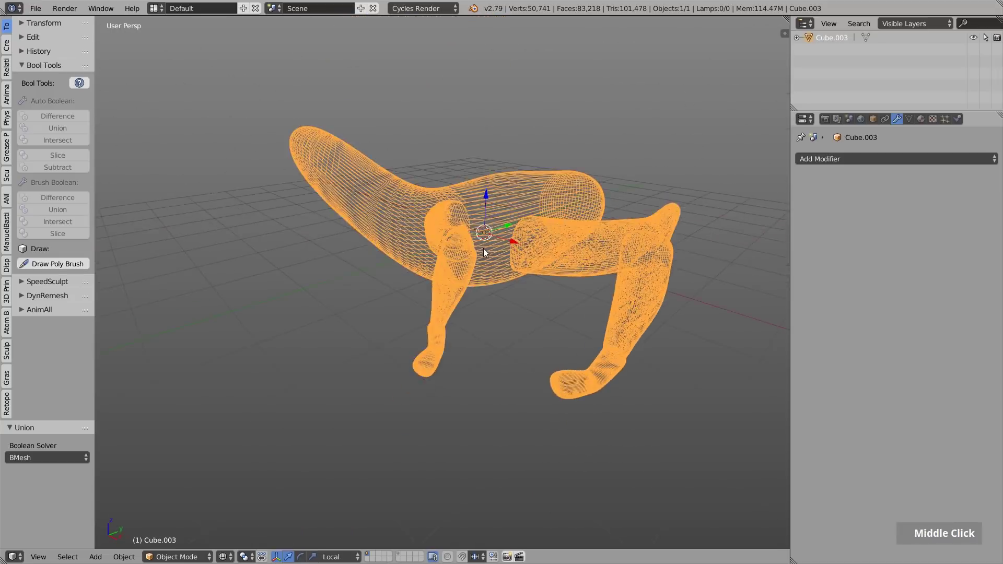
key("z")
scroll("down", 3)
Step: Enter Sculpt Mode on the merged mesh and enlarge the Clay brush with F
middle_click(522, 259)
middle_click(522, 262)
key("Tab")
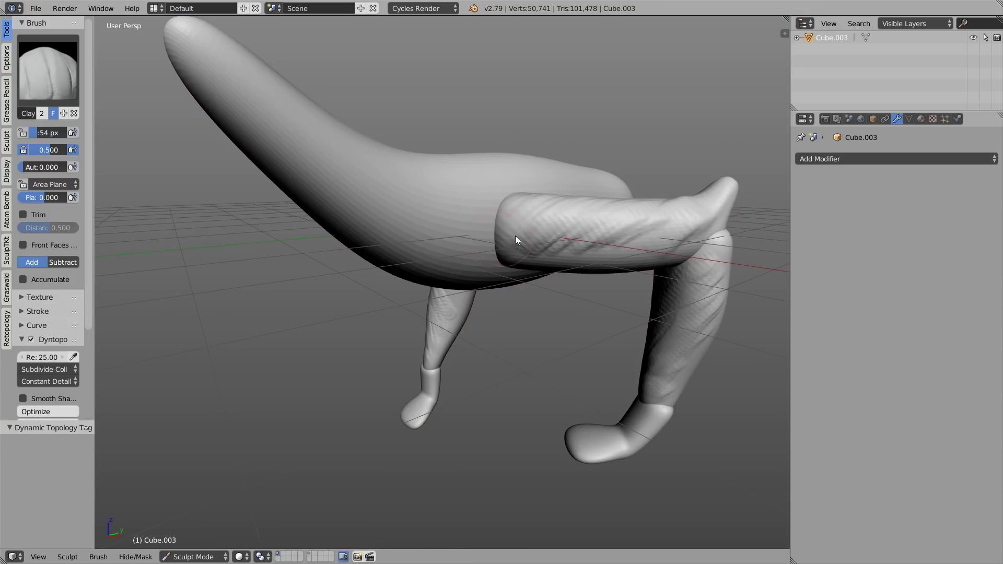
key("f")
key("f")
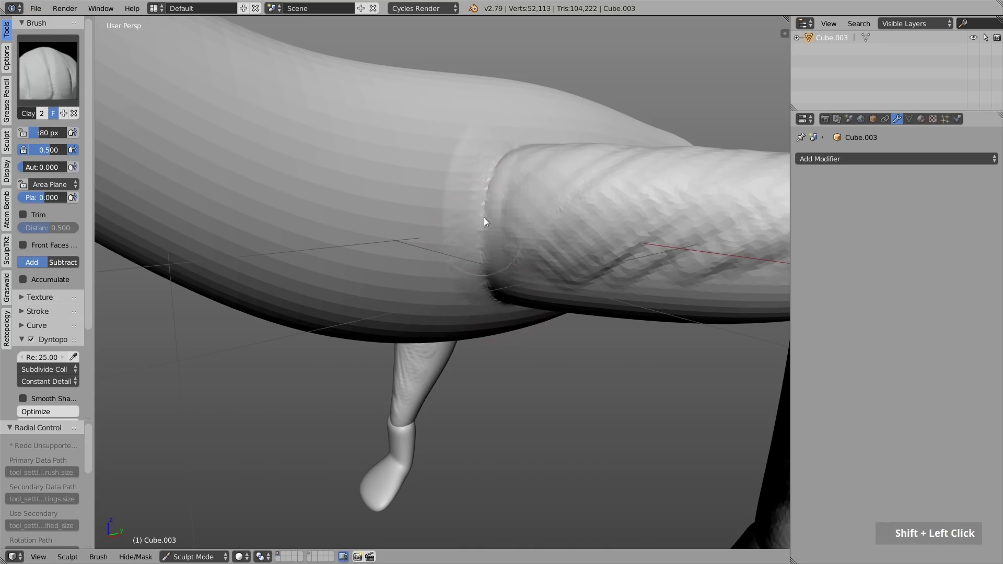
left_click(494, 163)
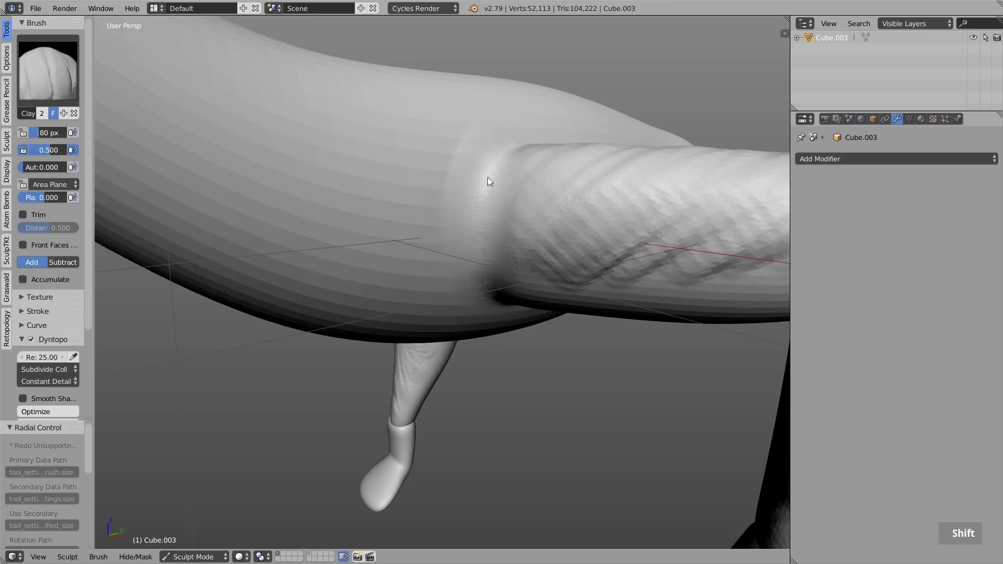
Step: Stroke clay over the upper leg-body seam from the front
middle_click(530, 189)
middle_click(531, 192)
left_click(533, 168)
left_click(533, 165)
middle_click(538, 232)
middle_click(615, 189)
Step: Fill and smooth the joint crease from the side, then return to Object Mode
key("f")
double_click(644, 204)
left_click(629, 201)
middle_click(612, 217)
left_click(592, 225)
left_click(603, 217)
middle_click(583, 152)
middle_click(569, 198)
key("Tab")
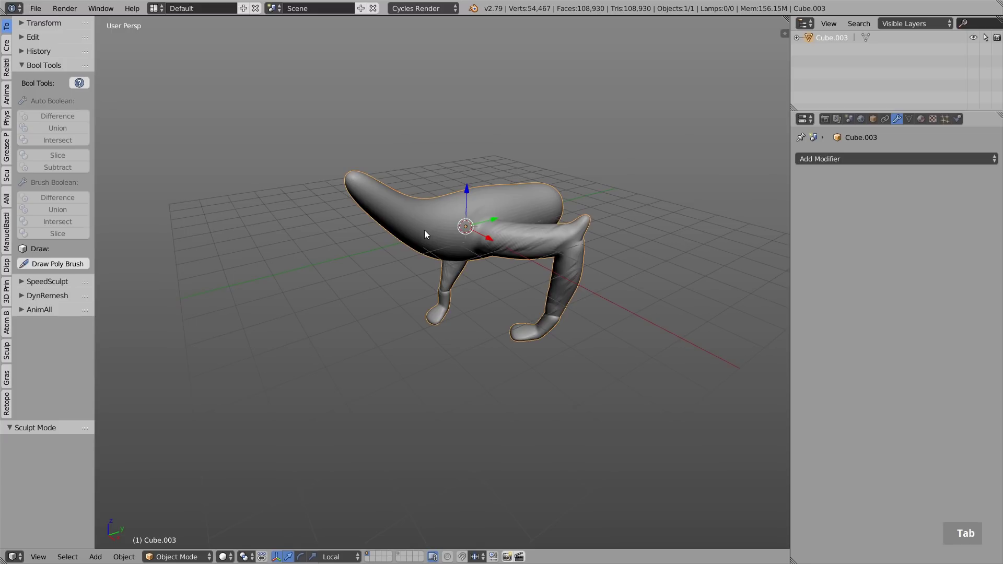
Step: Orbit and zoom around the fused creature to review the smoothed joints
middle_click(571, 203)
scroll("up", 3)
middle_click(499, 215)
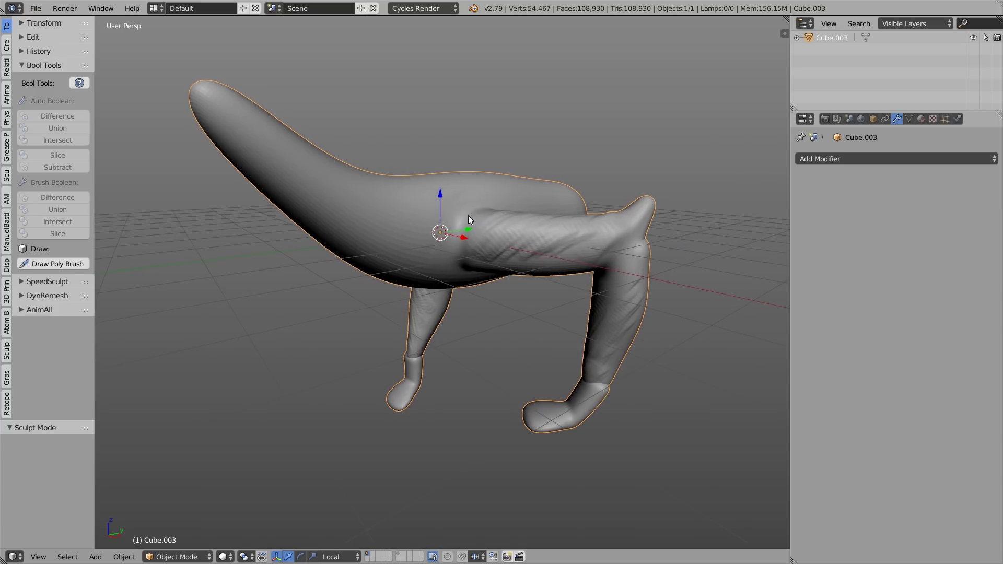
middle_click(489, 231)
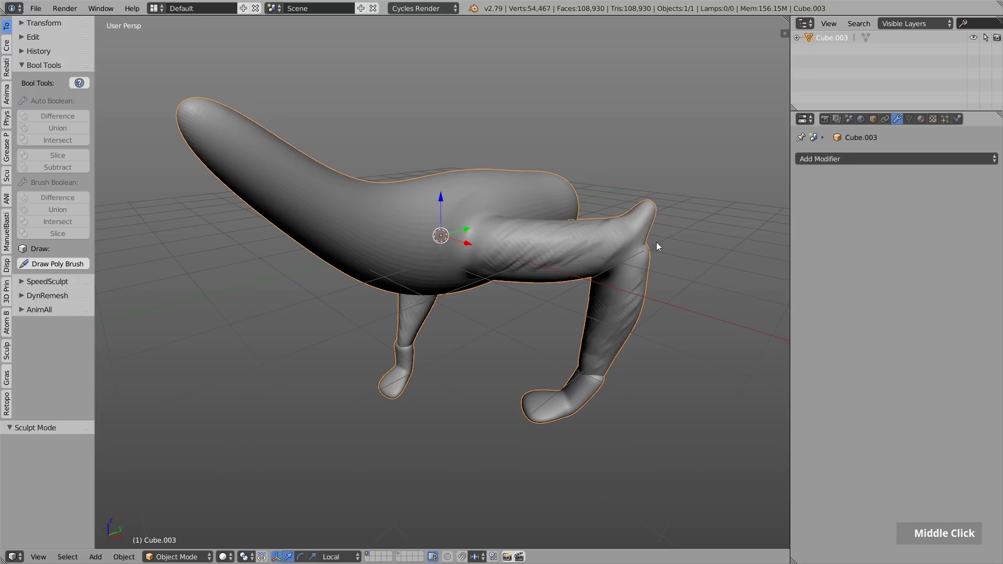
middle_click(480, 251)
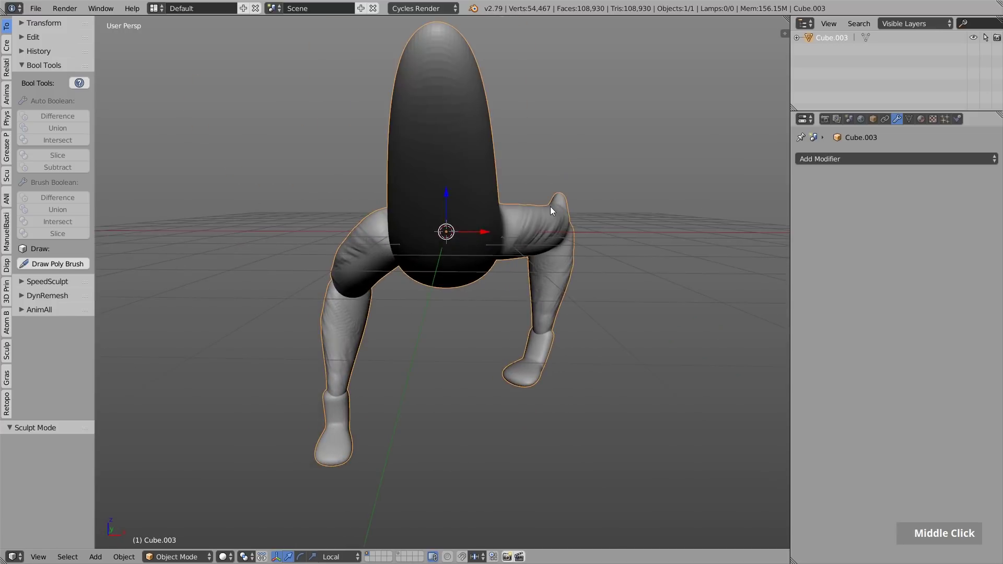
Step: Switch to the finished dragon scene, select its green torso and zoom onto the back
key("n")
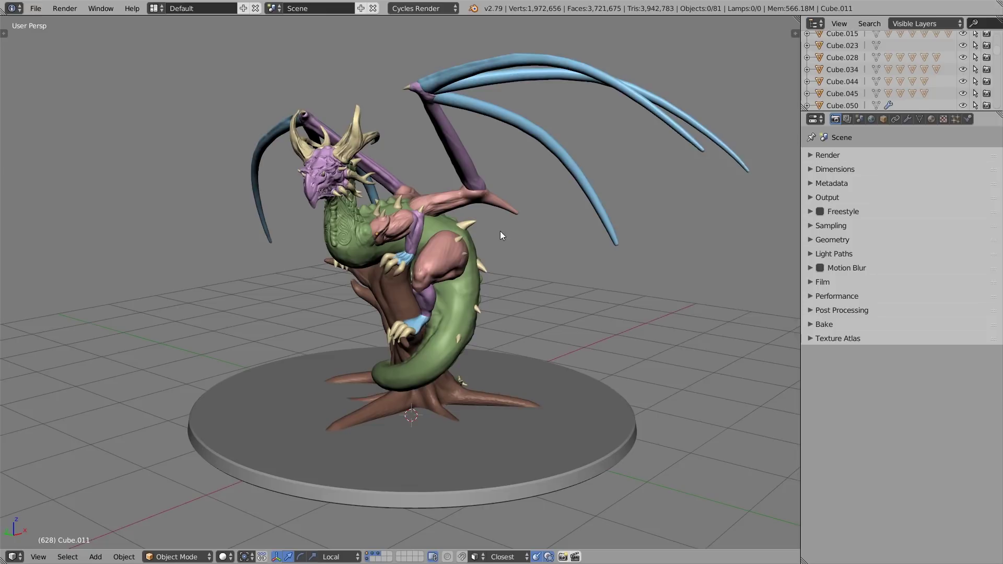
middle_click(470, 208)
right_click(513, 195)
scroll("up", 3)
scroll("up", 3)
middle_click(406, 128)
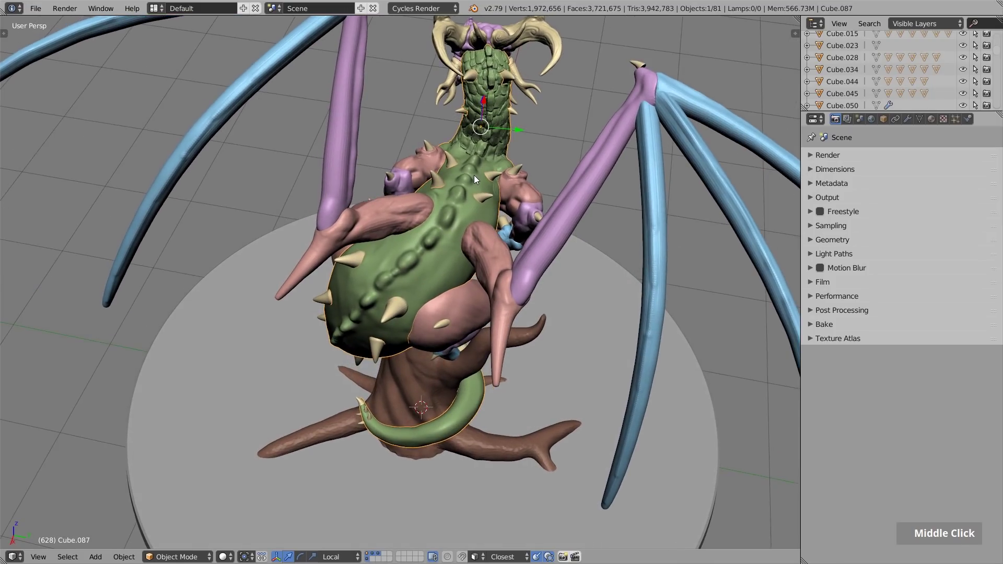
scroll("up", 3)
middle_click(482, 160)
Step: In Sculpt Mode enable Mirror Y and carve crease lines along the back, then bring up the mode pie
key("Tab")
middle_click(485, 169)
middle_click(506, 220)
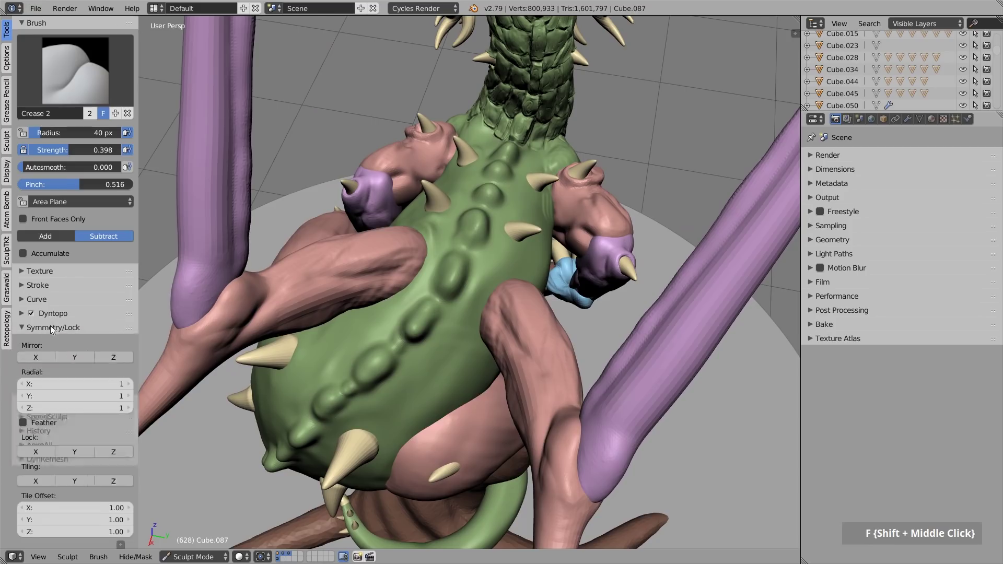
double_click(33, 355)
key("ctrl+z")
middle_click(450, 278)
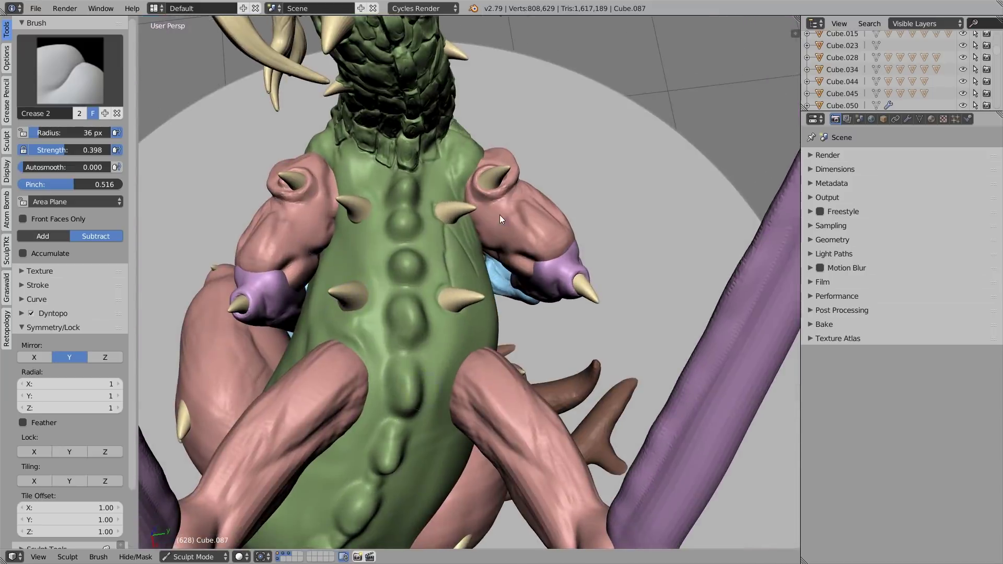
middle_click(503, 228)
key("Tab")
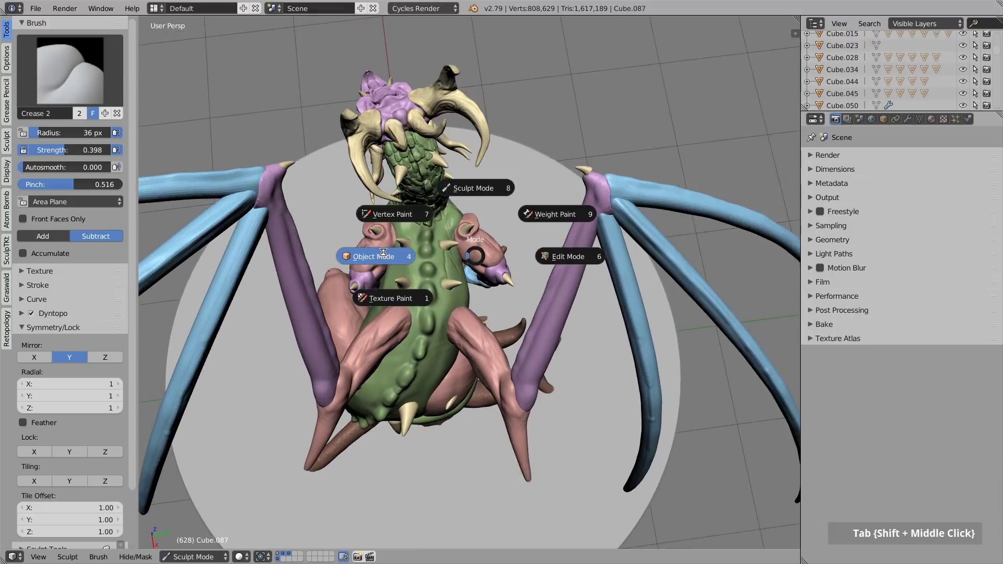
Step: Return to Object Mode and inspect the dragon's head in wireframe and solid shading
middle_click(457, 264)
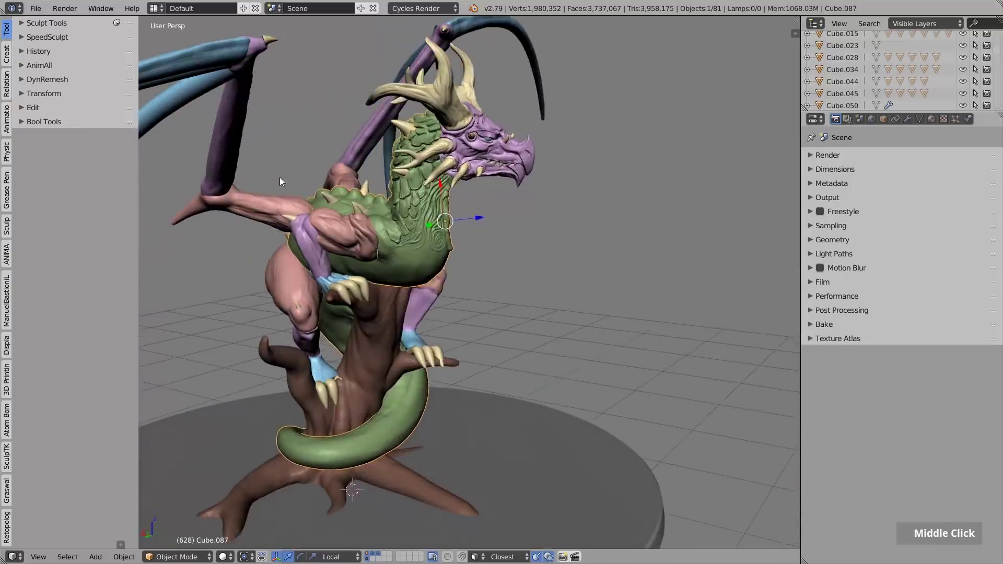
middle_click(346, 179)
middle_click(485, 202)
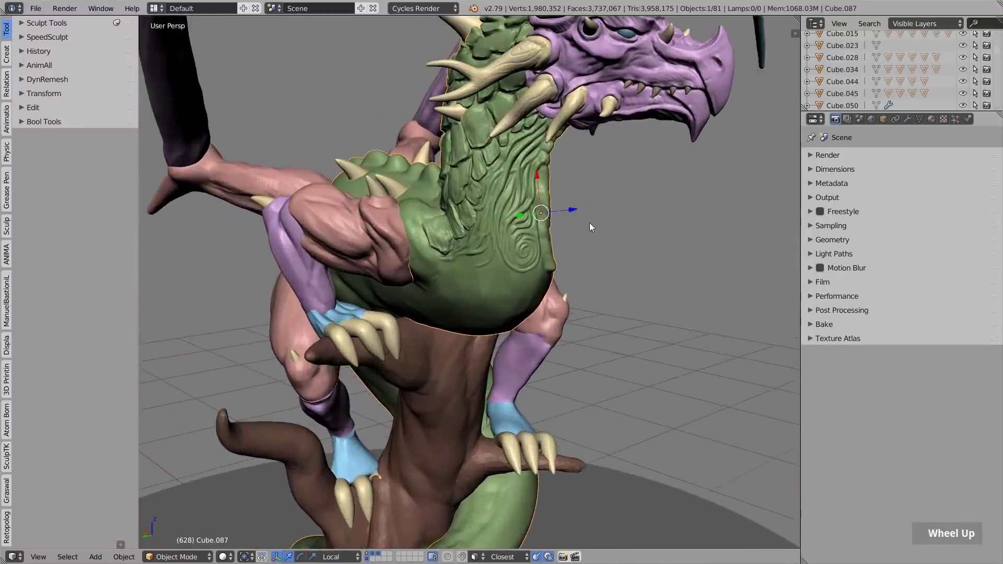
key("z")
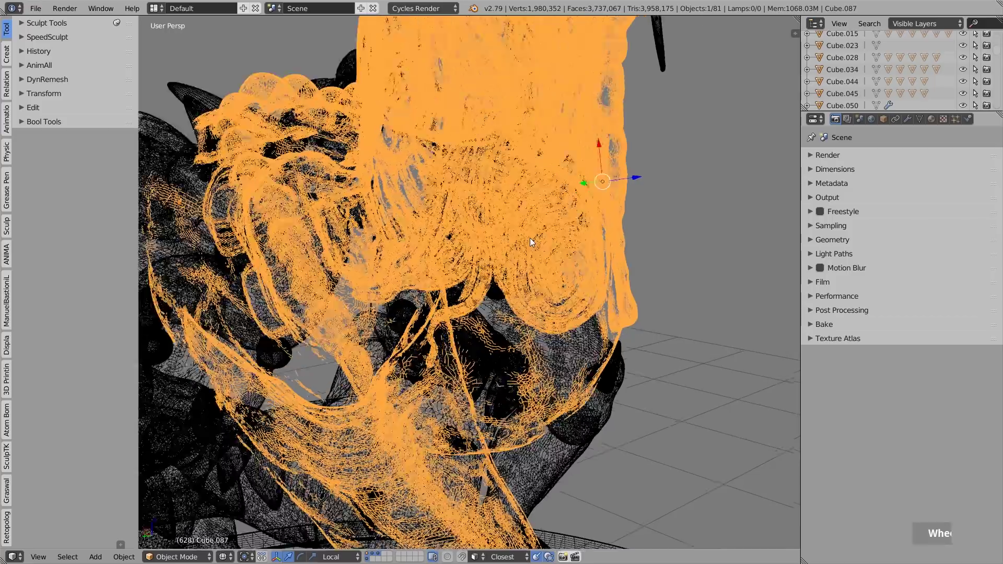
key("z")
scroll("down", 3)
middle_click(523, 273)
scroll("down", 3)
middle_click(428, 203)
middle_click(598, 259)
middle_click(504, 202)
middle_click(555, 295)
Step: Add a Cube beside the head and delete all its vertices, leaving an empty mesh object
key("shift+a")
middle_click(590, 245)
key("Tab")
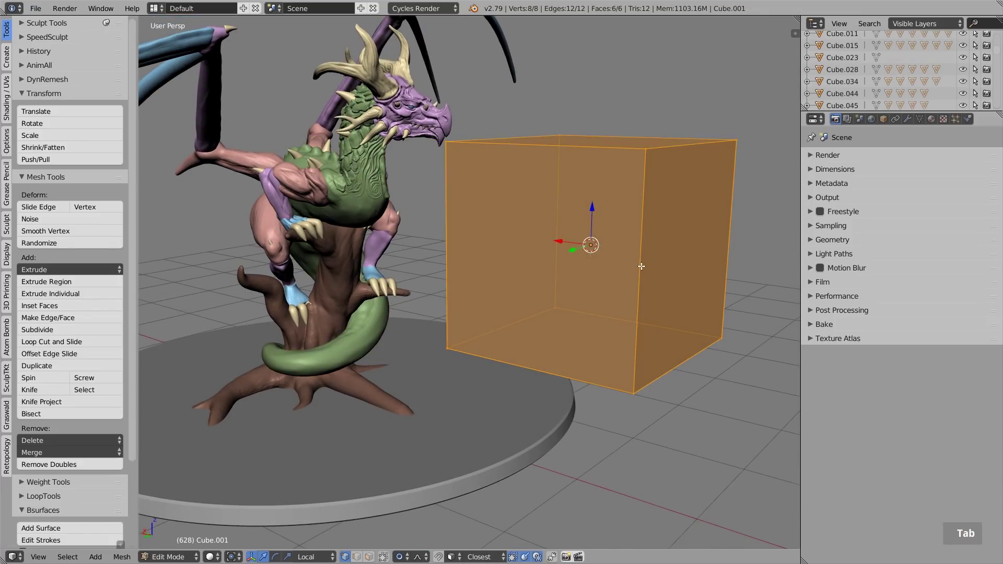
key("Delete")
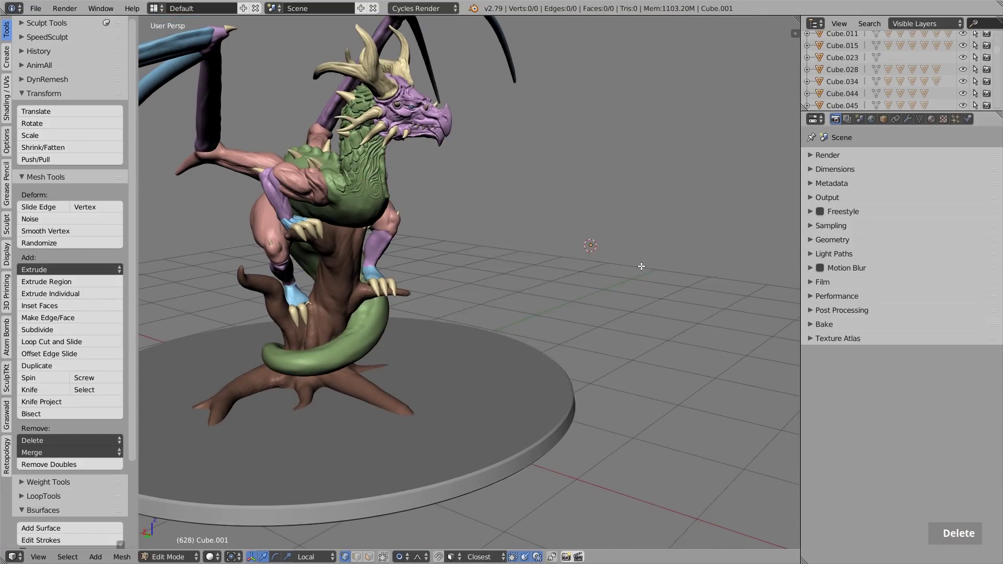
key("Tab")
key("g")
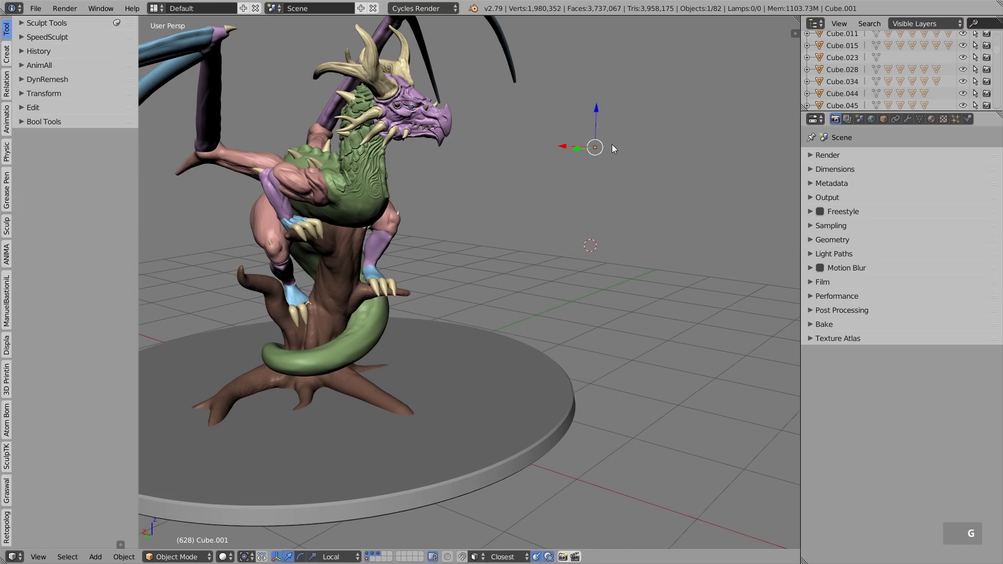
middle_click(627, 188)
middle_click(623, 185)
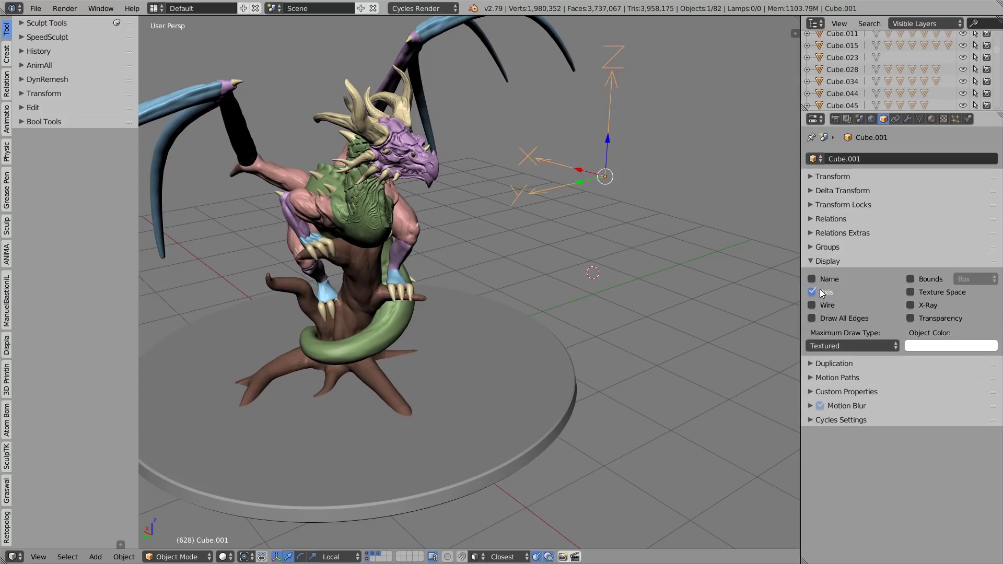
key("r")
key("r")
right_click(614, 188)
middle_click(600, 178)
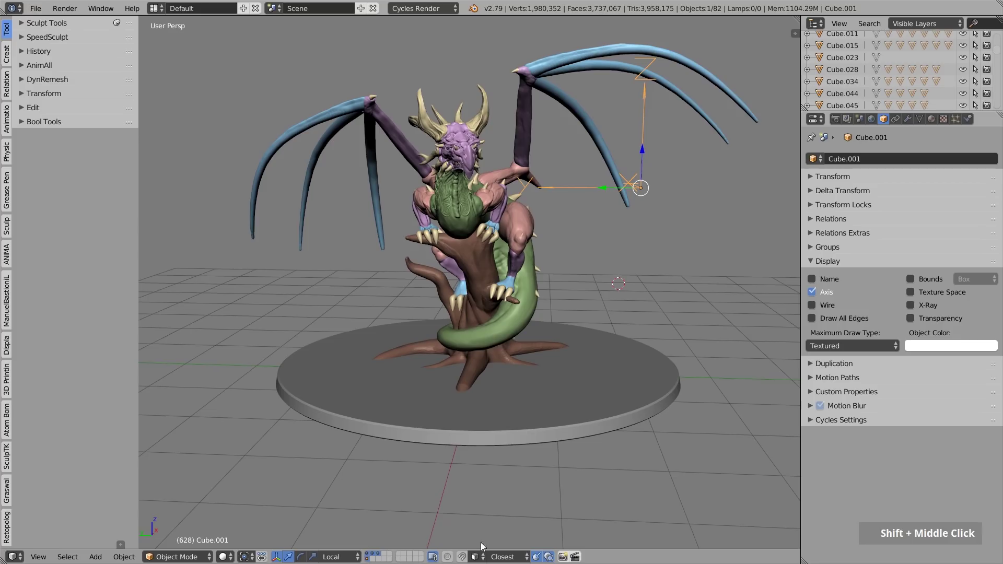
double_click(464, 555)
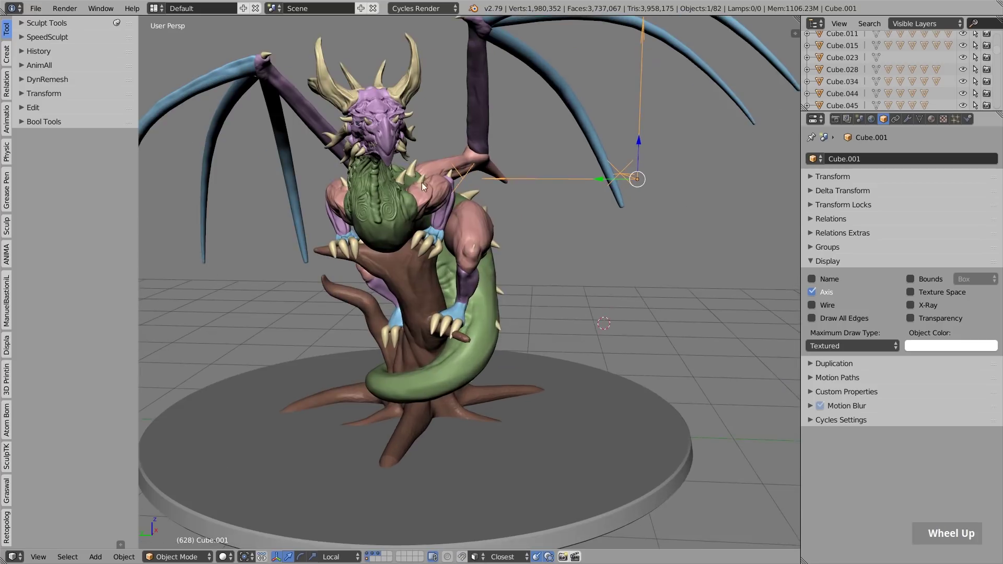
scroll("up", 3)
middle_click(514, 420)
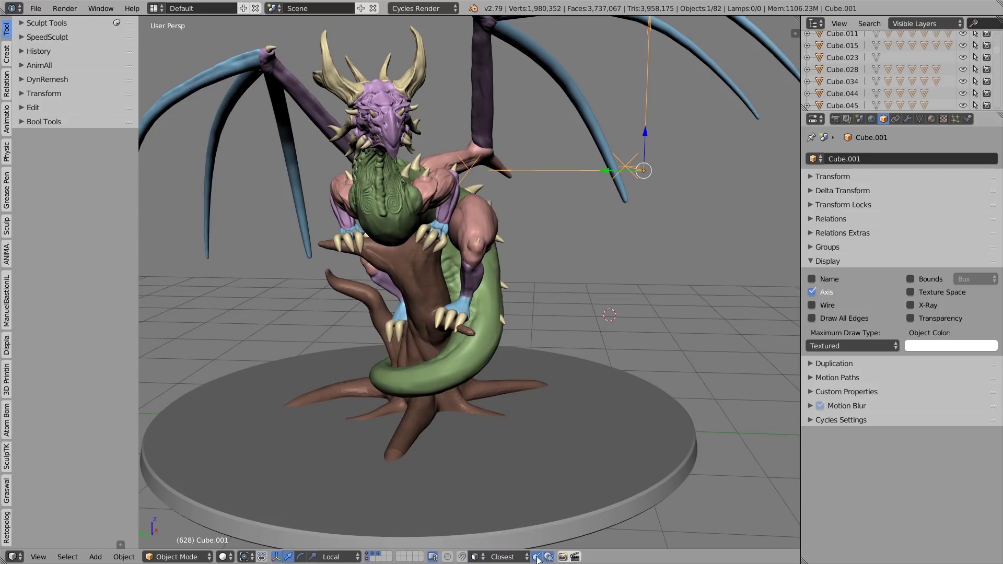
middle_click(604, 195)
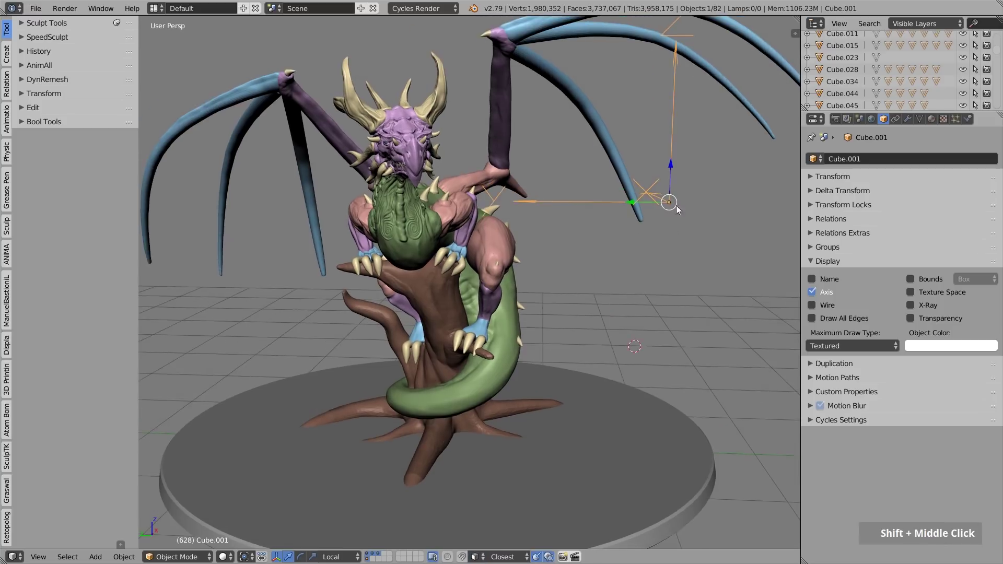
middle_click(633, 217)
middle_click(645, 147)
scroll("down", 3)
middle_click(638, 156)
middle_click(365, 193)
middle_click(398, 244)
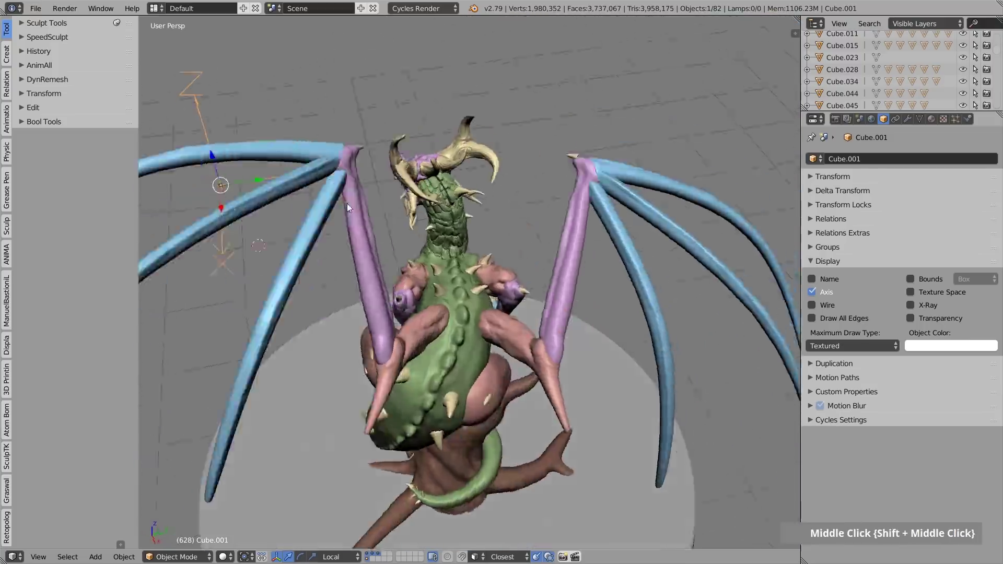
middle_click(365, 230)
scroll("up", 3)
middle_click(515, 234)
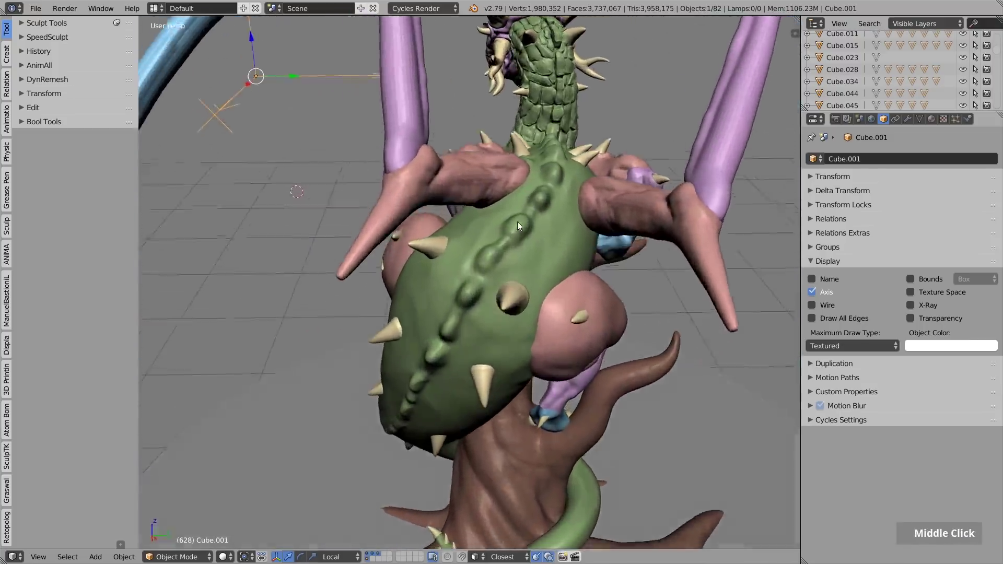
scroll("up", 3)
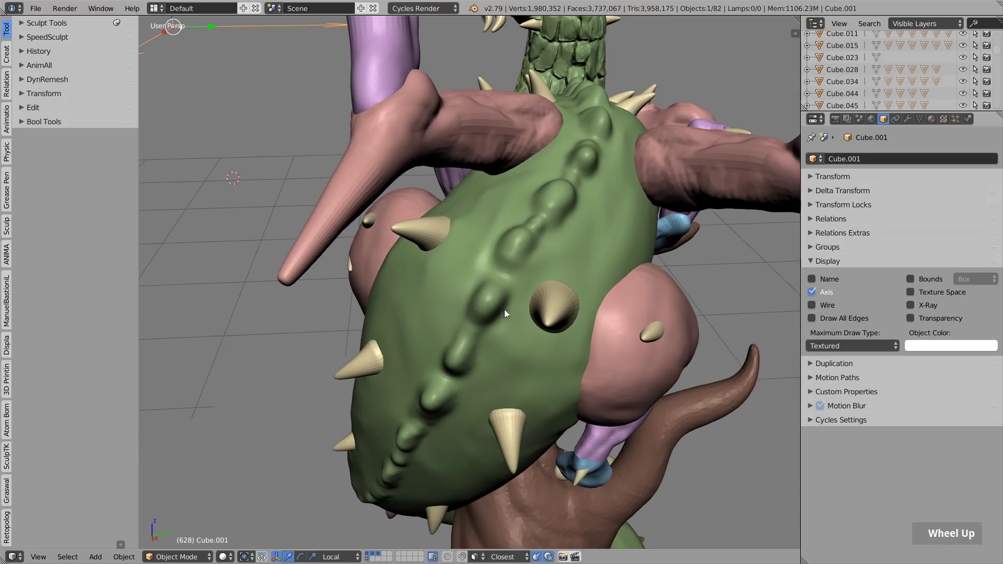
middle_click(548, 212)
scroll("down", 3)
middle_click(280, 89)
scroll("up", 3)
Step: Duplicate the origin marker and move it onto the green back plate's spine ridge
key("g")
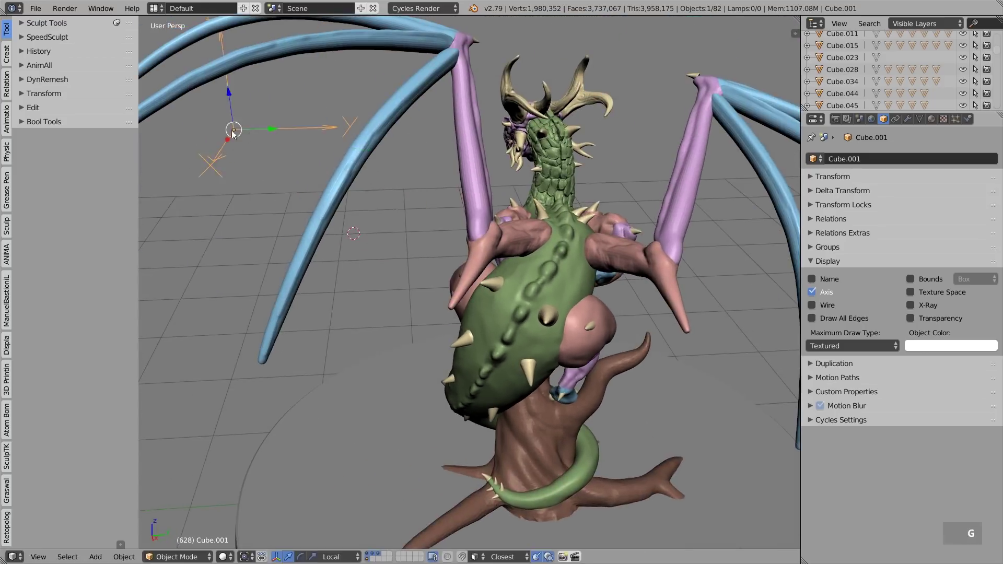
key("g")
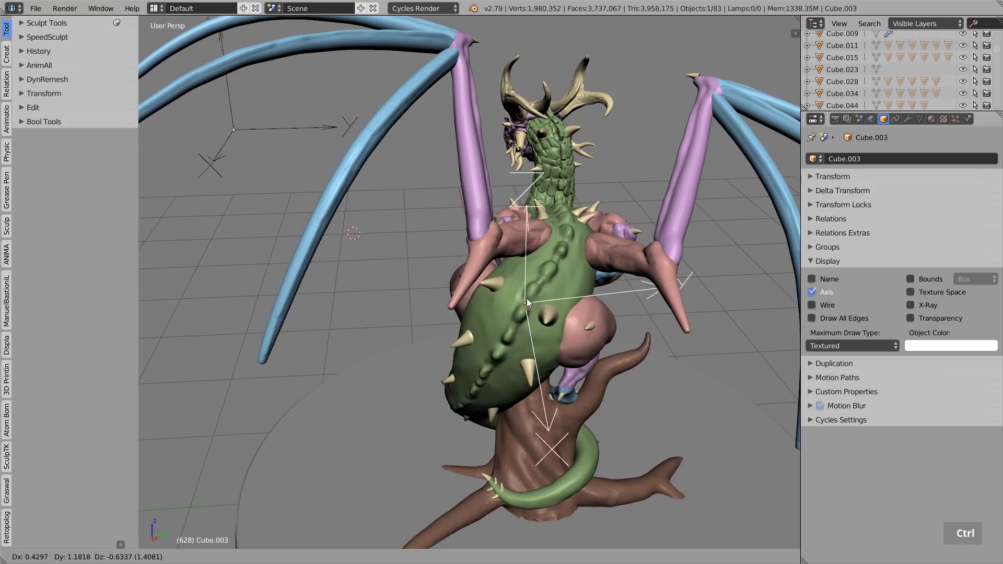
scroll("up", 3)
middle_click(551, 304)
key("g")
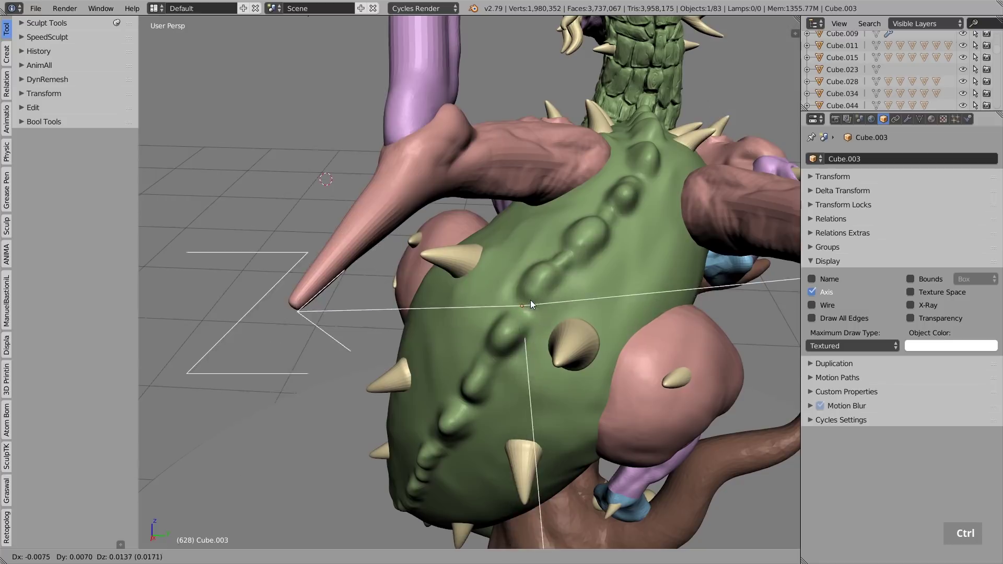
middle_click(562, 316)
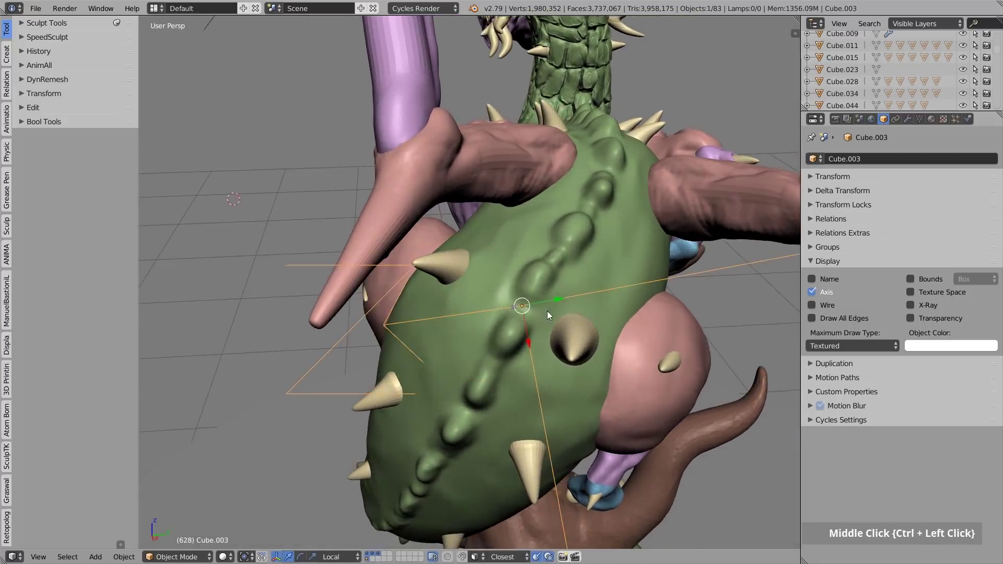
Step: Rotate the marker so its axes line up with the ridge direction
key("r")
scroll("down", 3)
middle_click(543, 368)
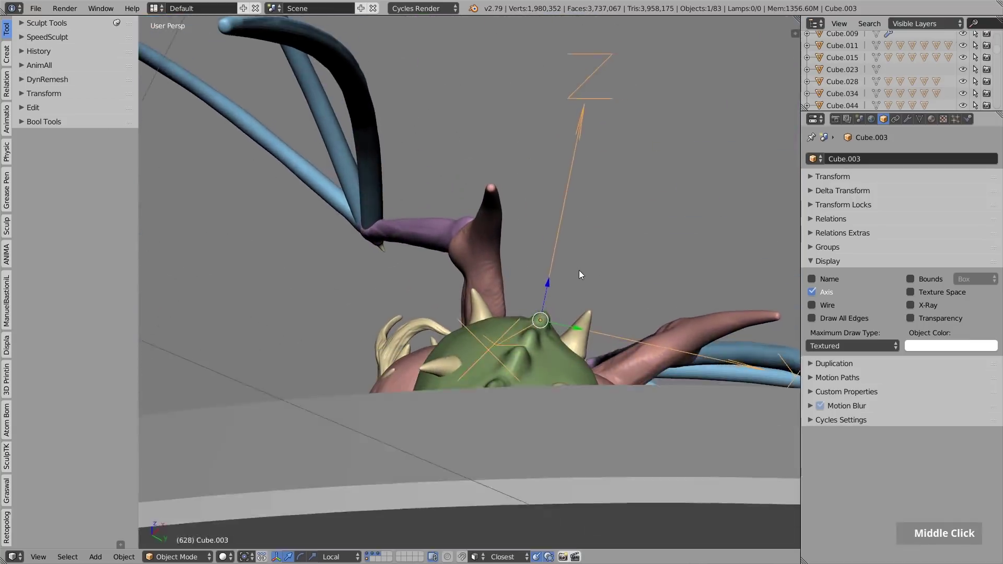
key("r")
key("r")
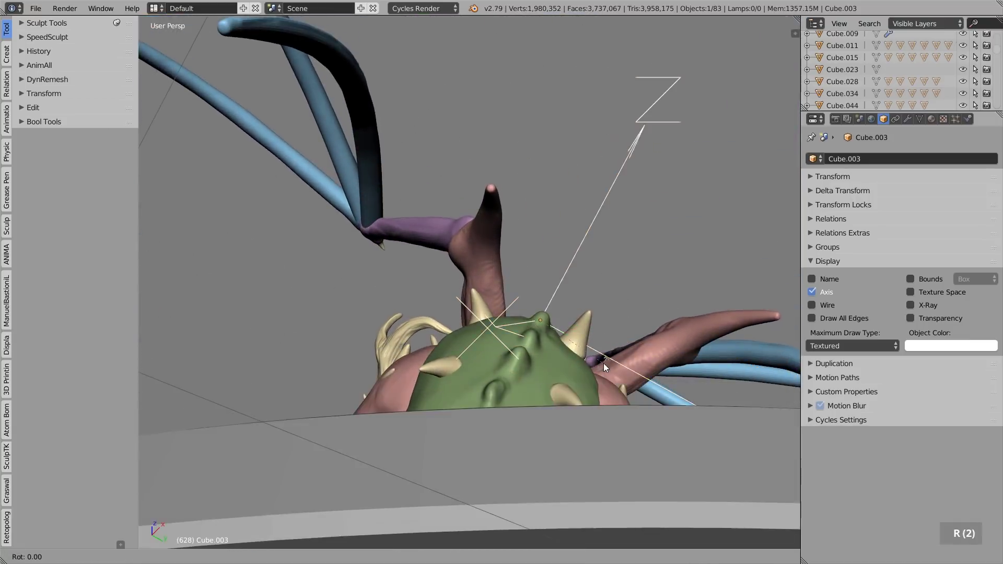
key("r")
key("r")
right_click(611, 367)
key("r")
key("r")
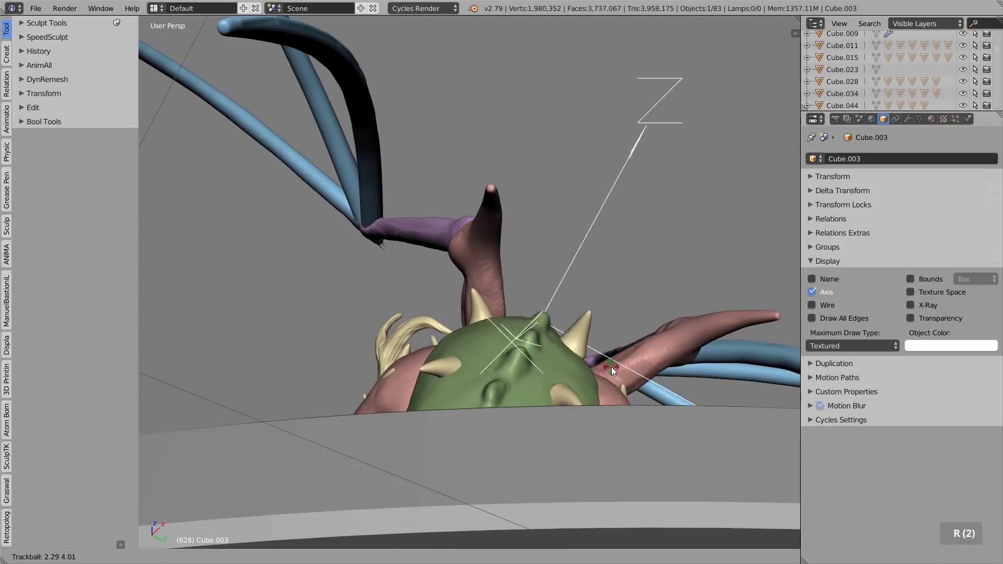
key("r")
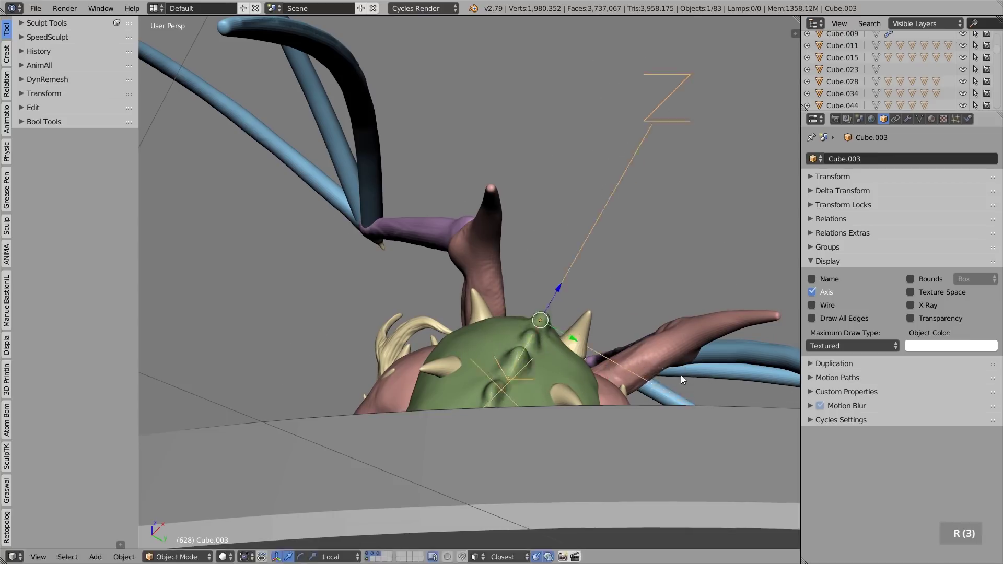
key("r")
Step: Fine-tune the marker's position and rotation along the ridge
key("g")
key("r")
key("r")
key("r")
middle_click(594, 284)
key("r")
key("g")
middle_click(626, 327)
Step: Select the marker and the back plate and join them so the plate's origin sits on the ridge
right_click(581, 312)
middle_click(619, 321)
right_click(414, 265)
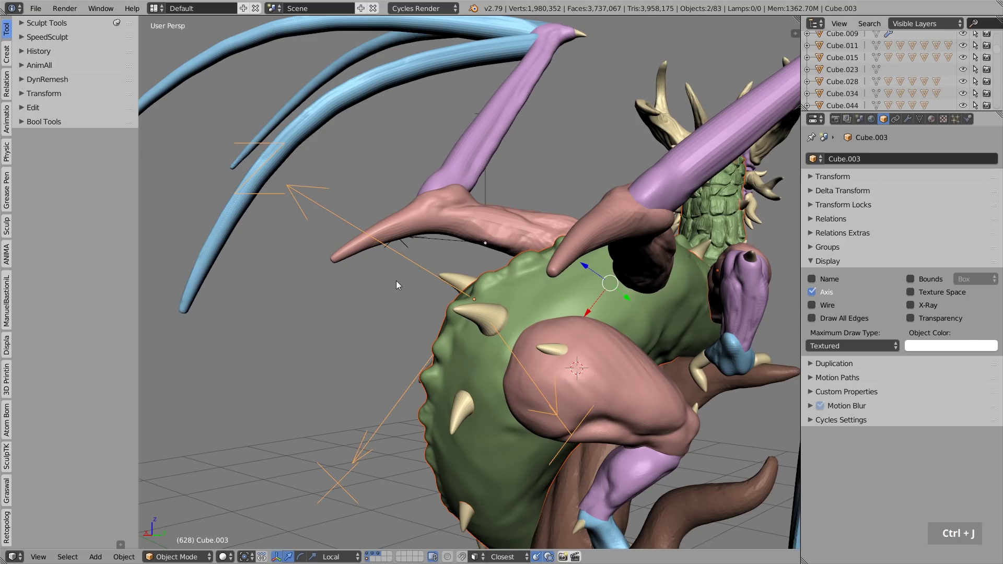
middle_click(442, 286)
middle_click(453, 289)
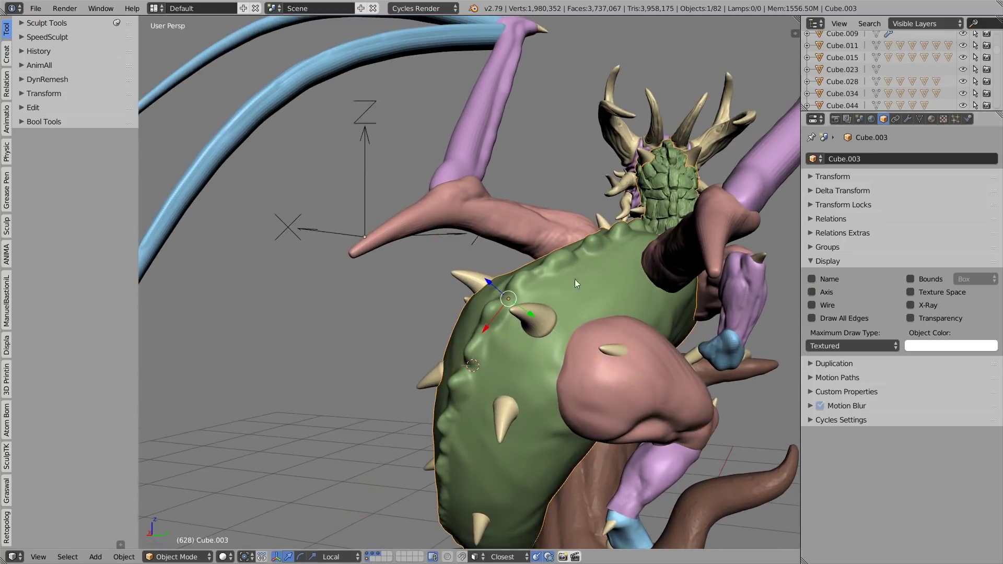
middle_click(576, 288)
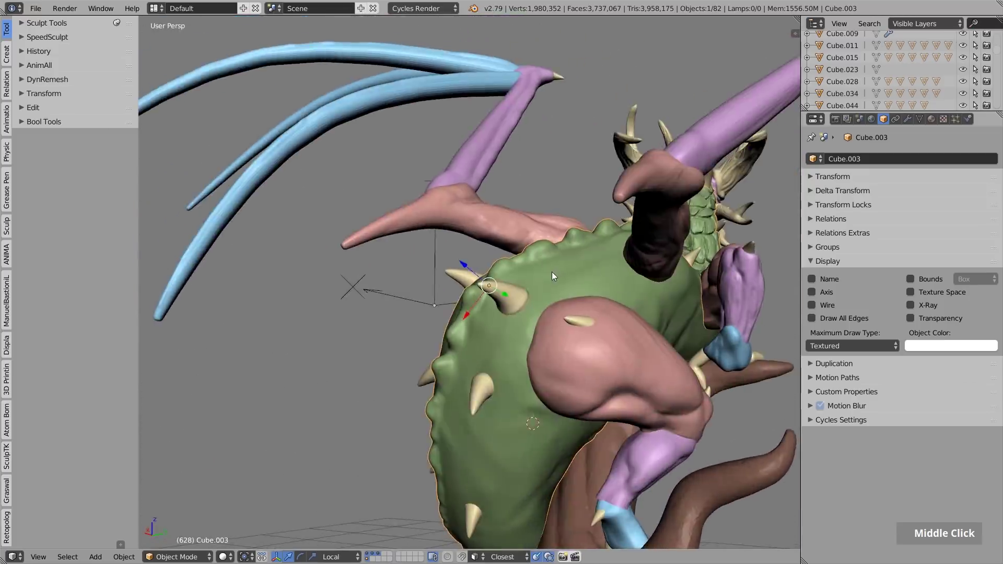
scroll("up", 3)
key("Tab")
middle_click(552, 273)
Step: Sculpt Mode with Mirror Y and Dyntopo: crease grooves around the back-plate spikes, then back to Object Mode
key("Tab")
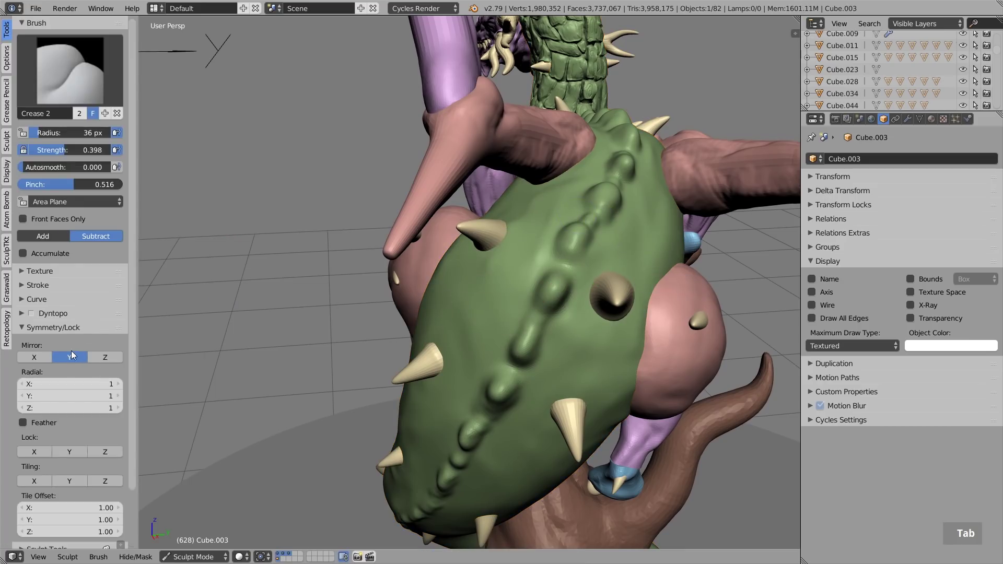
middle_click(567, 291)
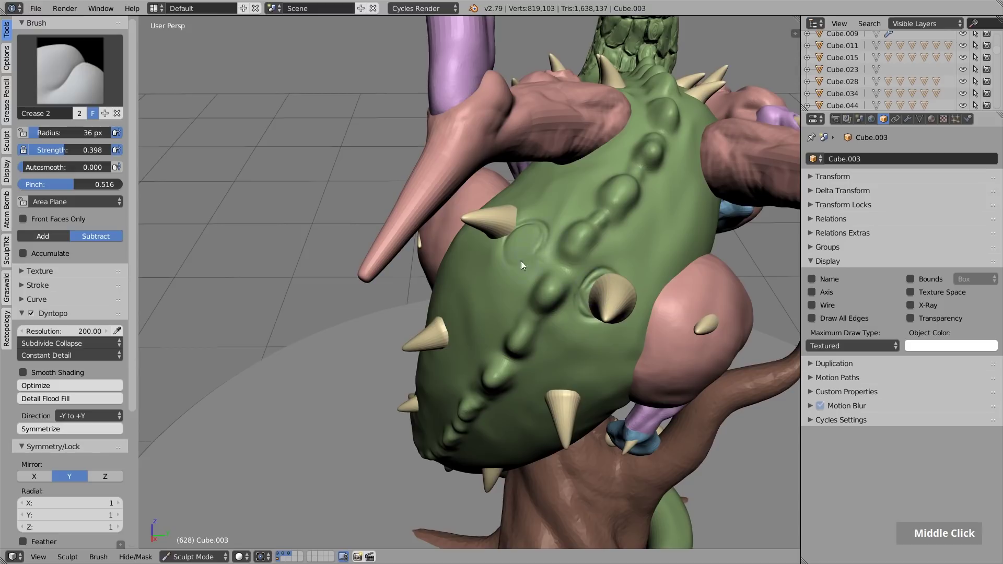
middle_click(575, 253)
middle_click(624, 264)
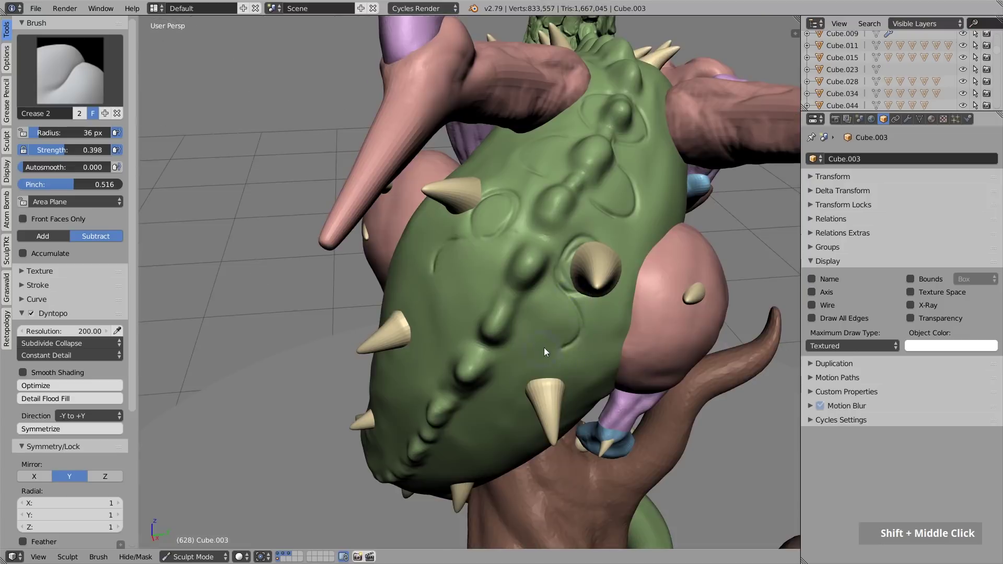
middle_click(561, 298)
middle_click(557, 296)
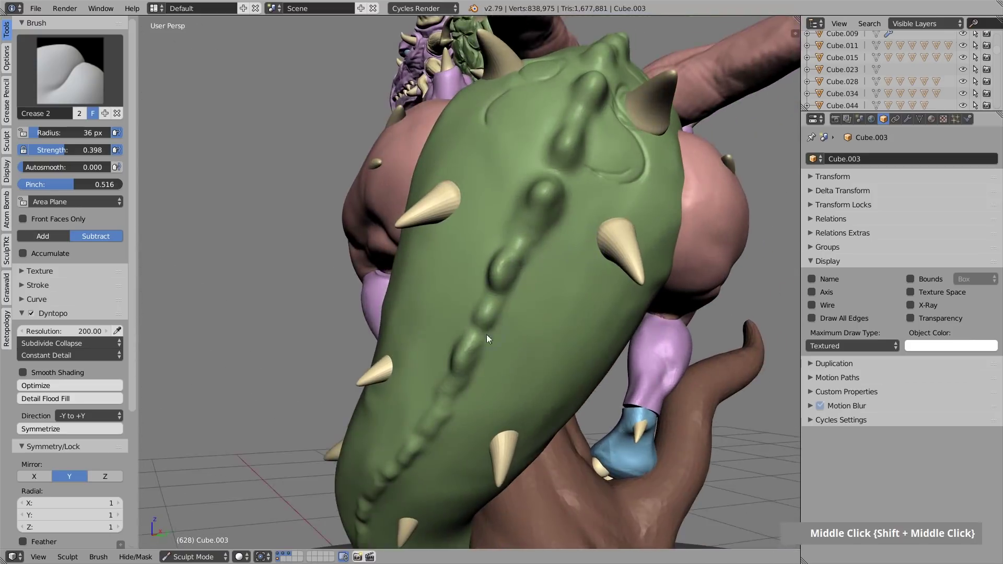
middle_click(541, 276)
scroll("down", 3)
key("Tab")
scroll("down", 3)
Step: Duplicate the origin empty and move and rotate it down onto the back strip's lower ridge
right_click(217, 162)
key("shift+d")
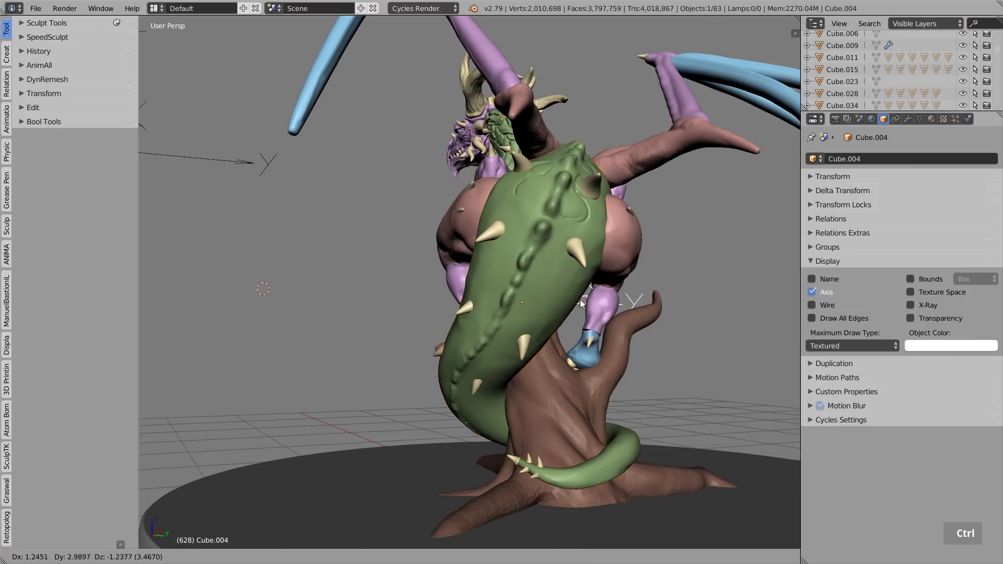
left_click(579, 303)
scroll("up", 3)
key("r")
key("r")
key("r")
key("r")
middle_click(647, 392)
key("g")
middle_click(435, 311)
key("r")
key("r")
middle_click(535, 327)
key("r")
middle_click(434, 396)
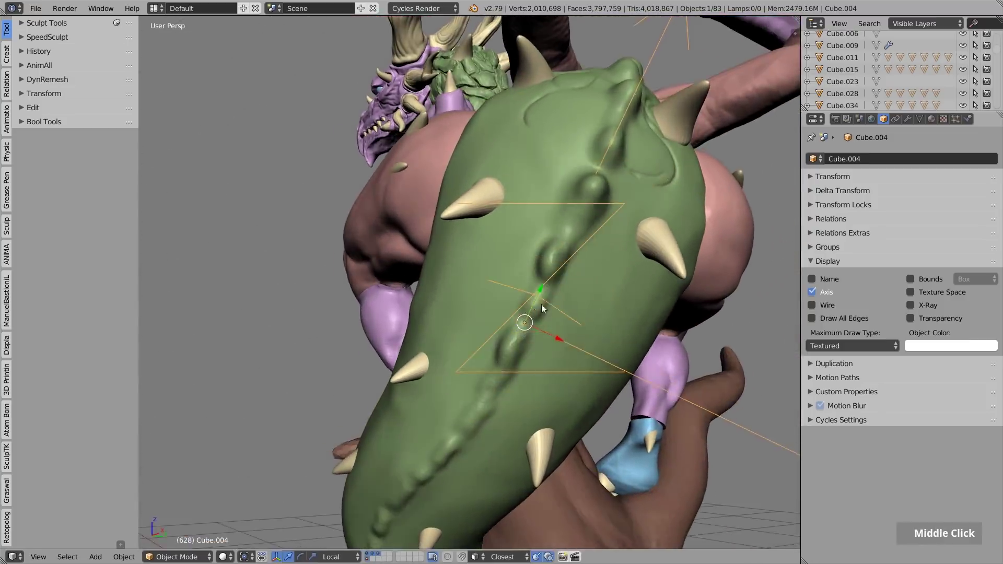
key("r")
middle_click(592, 338)
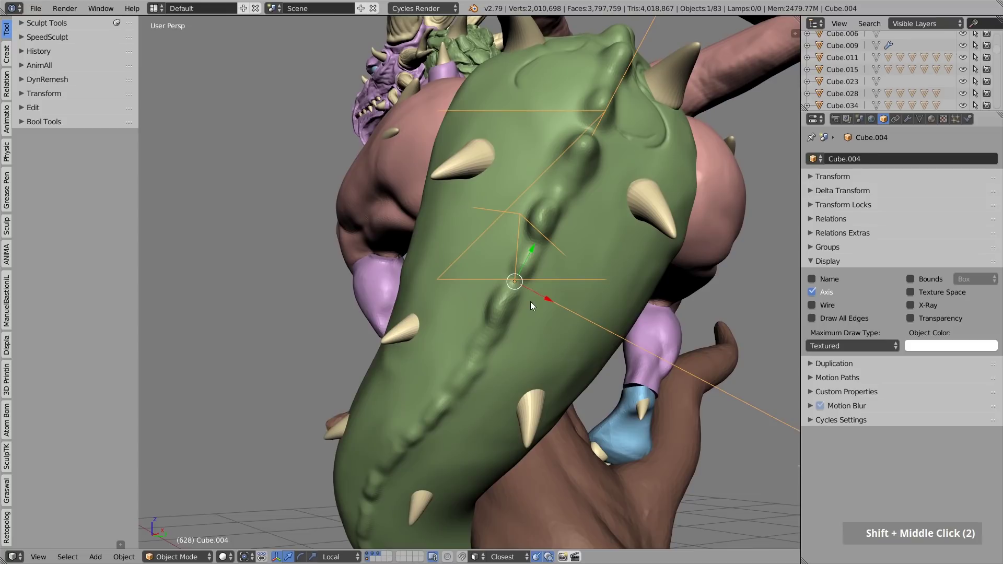
middle_click(553, 274)
Step: Join the empty with the green back strip and enter Sculpt Mode with Mirror X
right_click(552, 273)
right_click(439, 290)
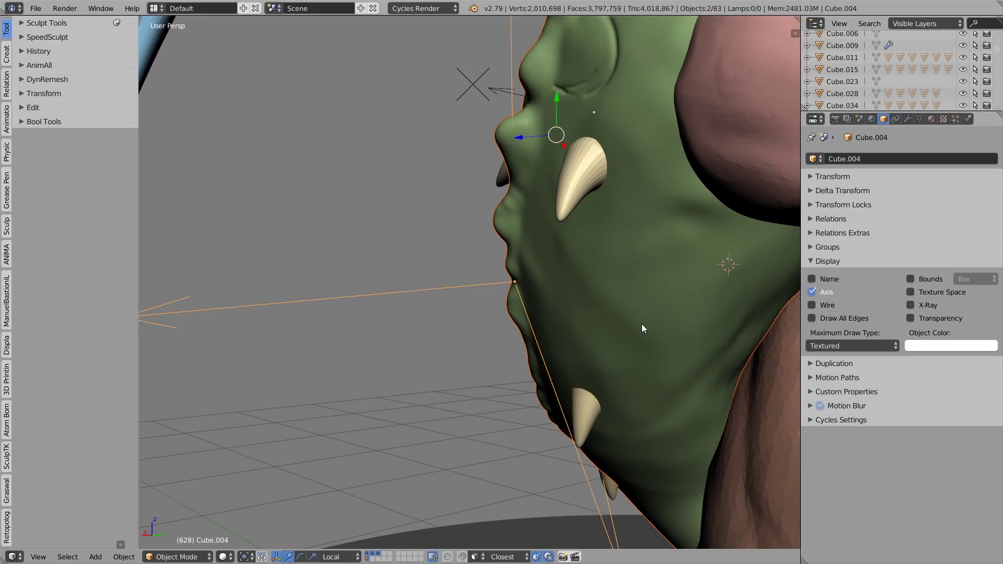
key("ctrl+j")
middle_click(487, 296)
double_click(39, 483)
Step: Carve fine Crease strokes along the tail ridge, then return to Object Mode on the whole dragon
middle_click(389, 322)
double_click(490, 302)
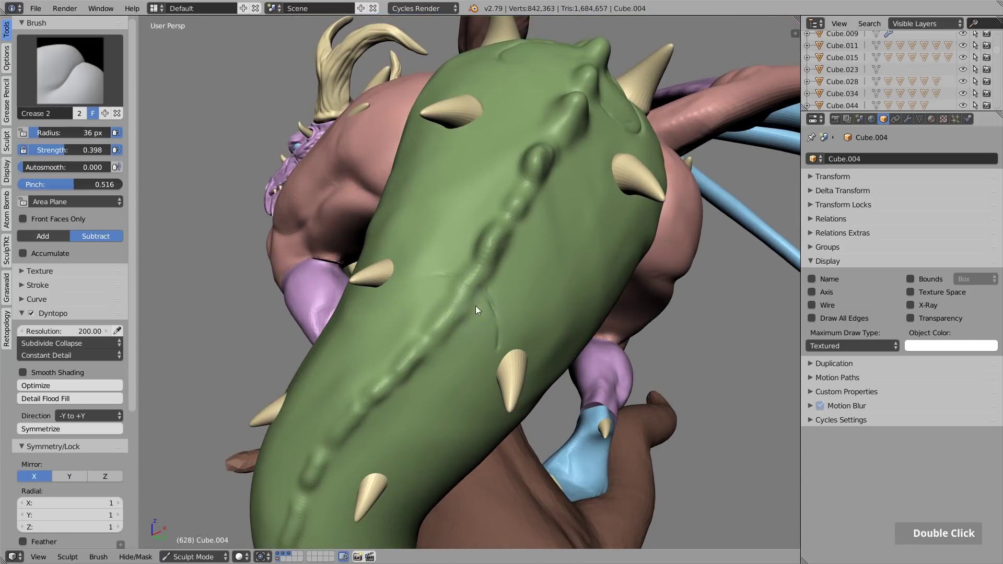
middle_click(462, 359)
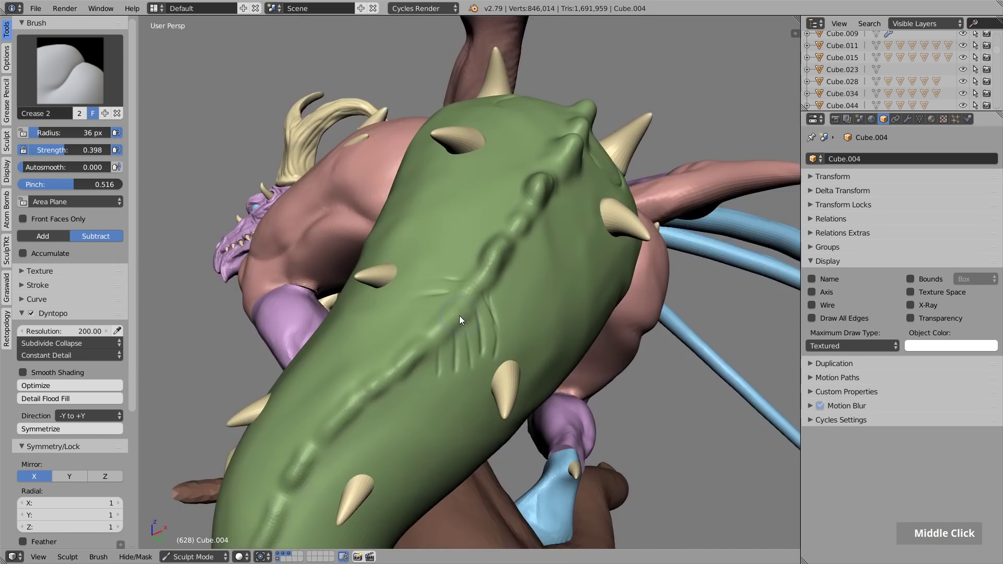
double_click(504, 283)
middle_click(519, 251)
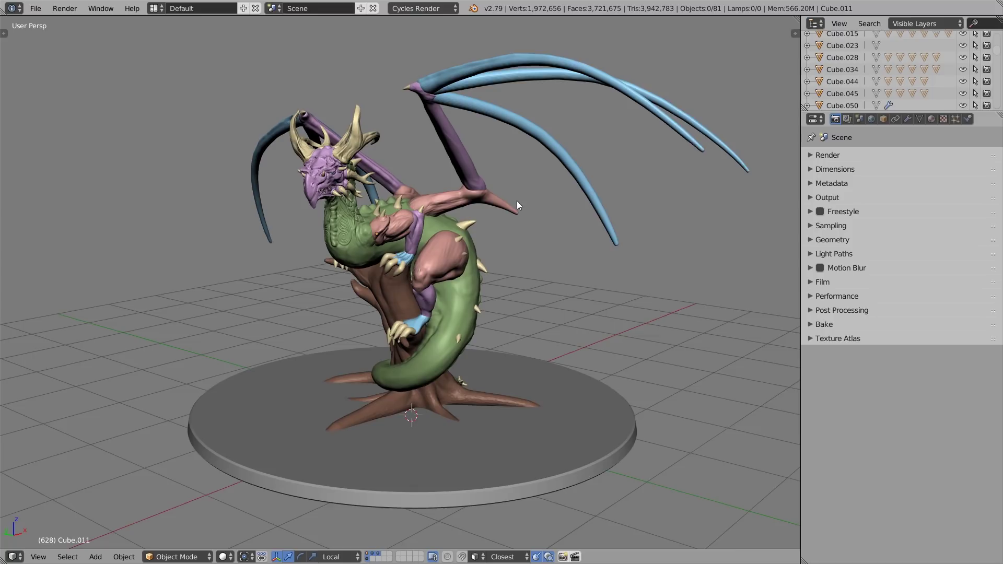
Step: Select the dragon's head piece and orbit around it from front and side
scroll("up", 3)
right_click(310, 183)
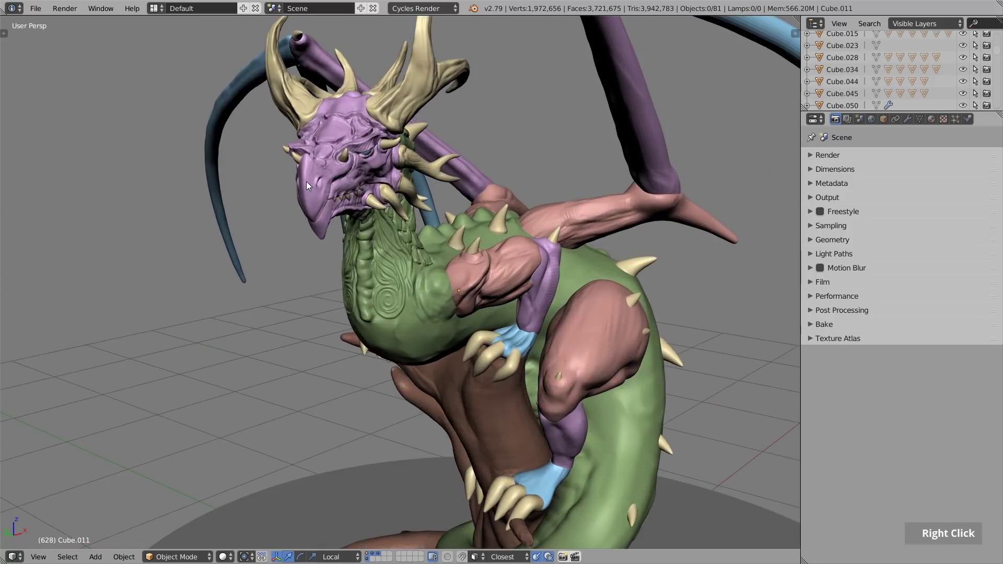
scroll("up", 3)
middle_click(377, 159)
middle_click(414, 204)
middle_click(446, 204)
scroll("up", 3)
middle_click(430, 189)
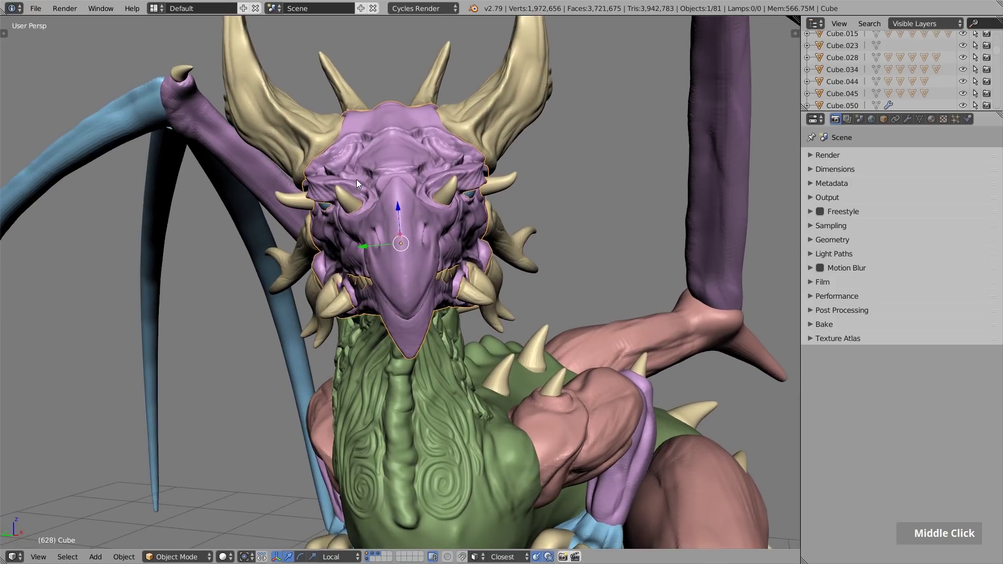
scroll("down", 3)
middle_click(469, 141)
middle_click(473, 137)
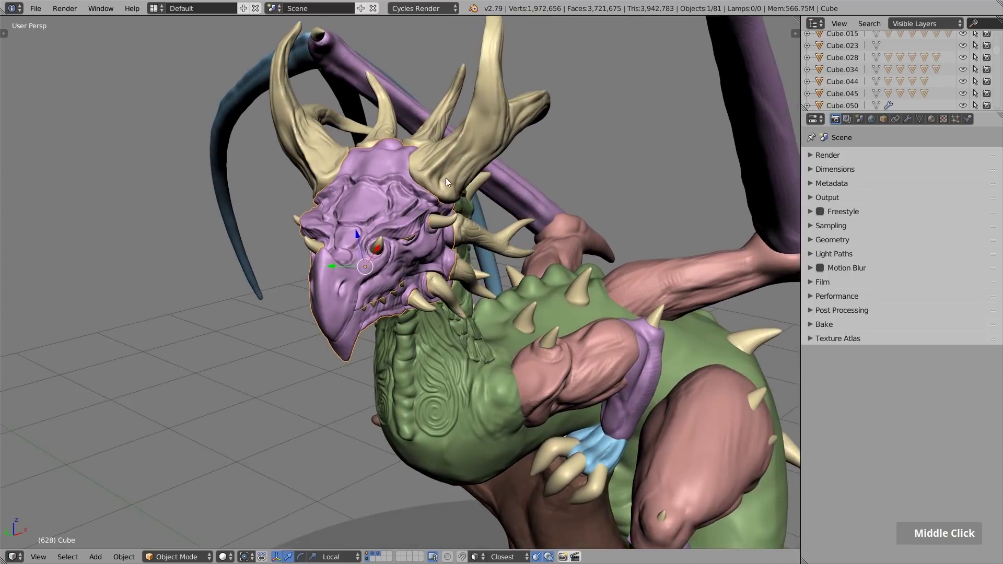
Step: Orbit and zoom out to frame the whole statue before adding the cube
scroll("up", 3)
middle_click(420, 202)
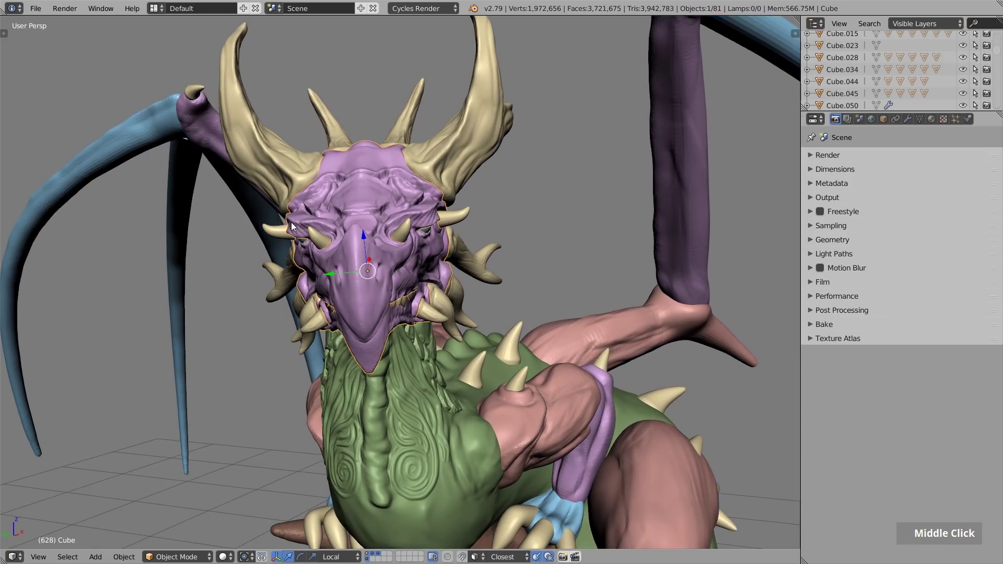
scroll("down", 3)
middle_click(364, 224)
scroll("down", 3)
middle_click(422, 180)
scroll("down", 3)
middle_click(385, 212)
scroll("up", 3)
Step: Add a cube beside the dragon and give it a Subdivision Surface modifier
key("shift+a")
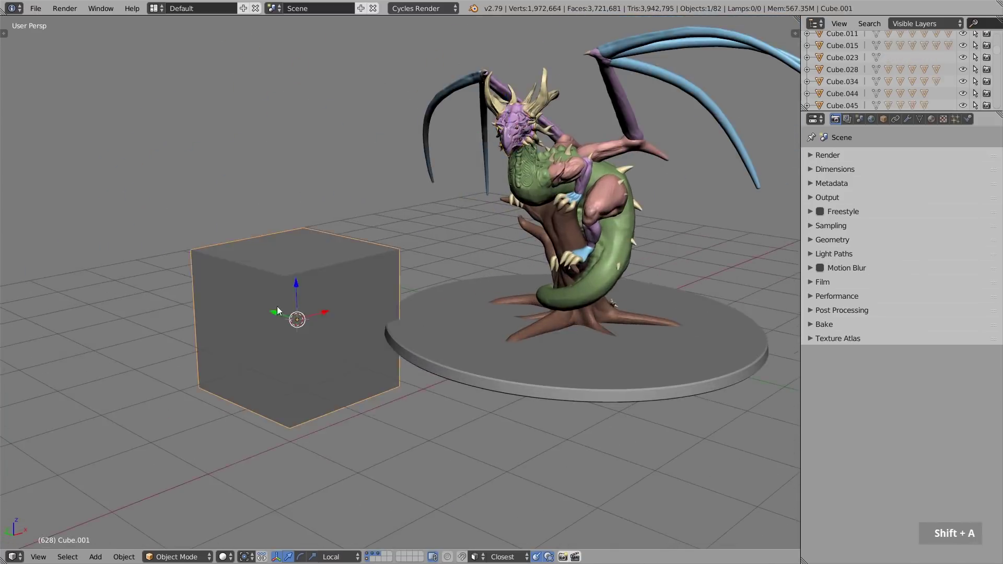
key("ctrl+3")
scroll("up", 3)
middle_click(291, 315)
scroll("up", 3)
Step: In Edit Mode scale and extrude the cube's top into a tapered horn spike, then select the head
key("Tab")
key("s")
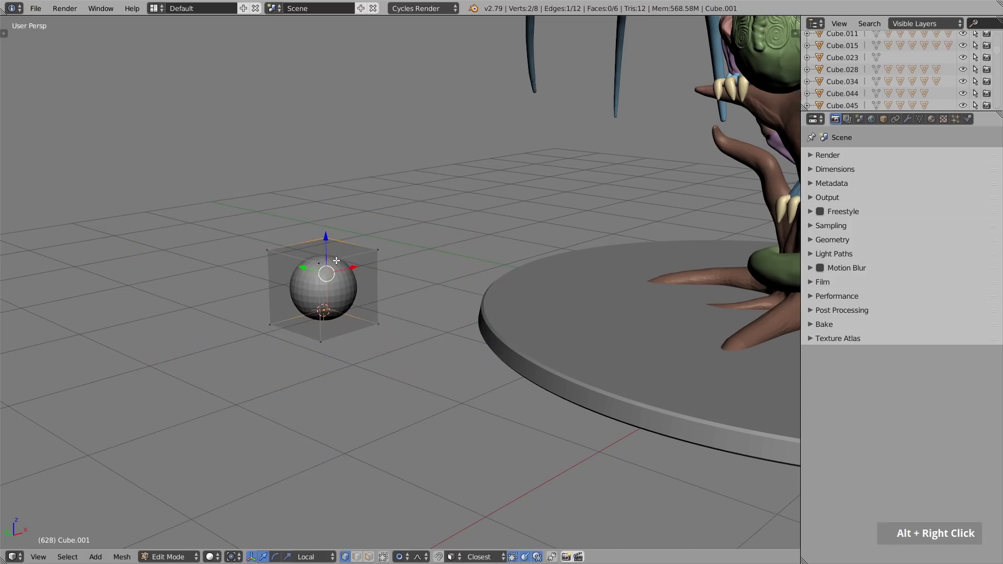
key("c")
right_click(295, 226)
key("s")
double_click(402, 288)
key("ctrl+r")
left_click(328, 317)
right_click(335, 250)
key("s")
key("c")
scroll("down", 3)
key("Tab")
middle_click(360, 292)
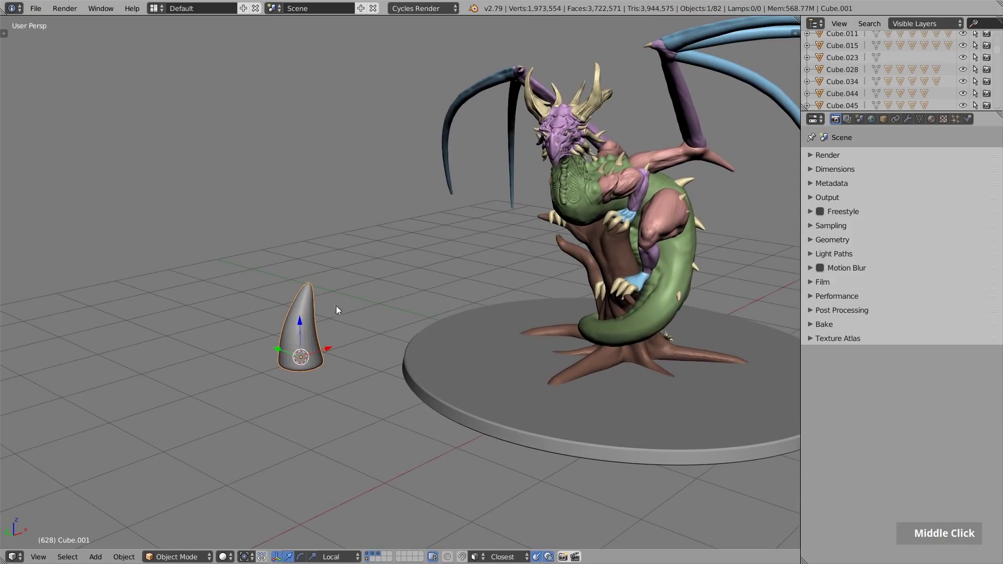
right_click(564, 122)
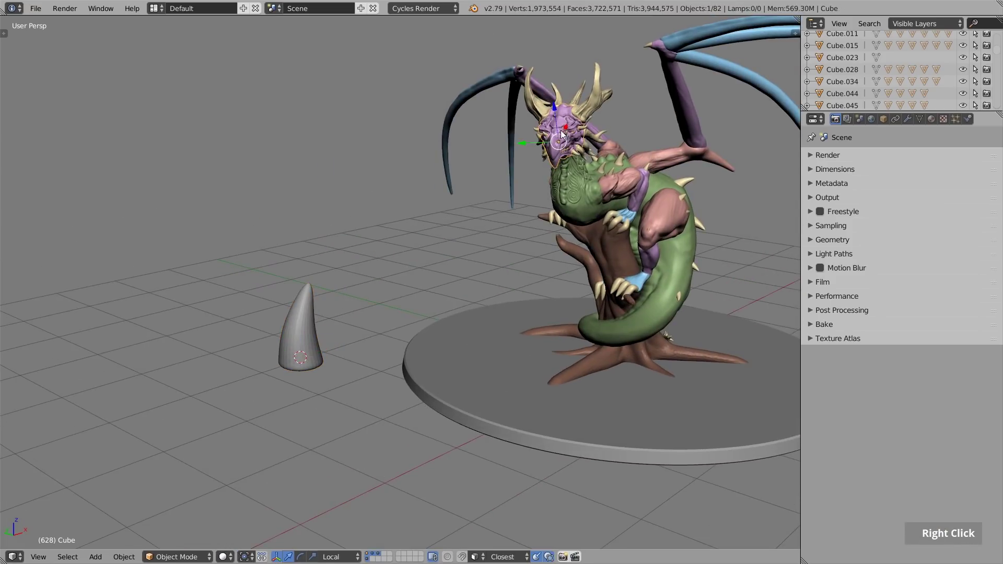
Step: Select horn then head and copy the head's Location and Rotation to the horn via the N panel
scroll("up", 3)
middle_click(481, 243)
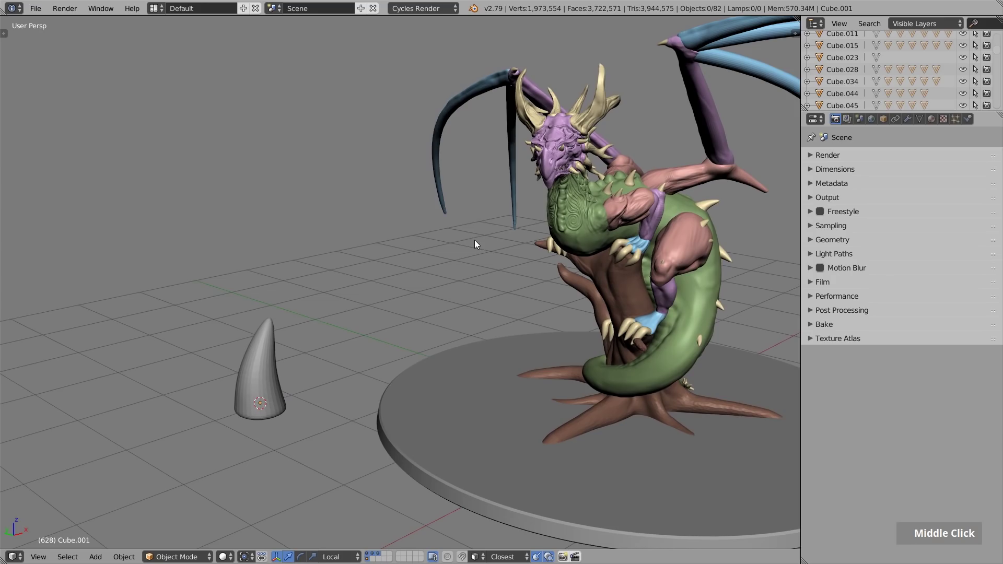
right_click(271, 342)
right_click(555, 129)
key("n")
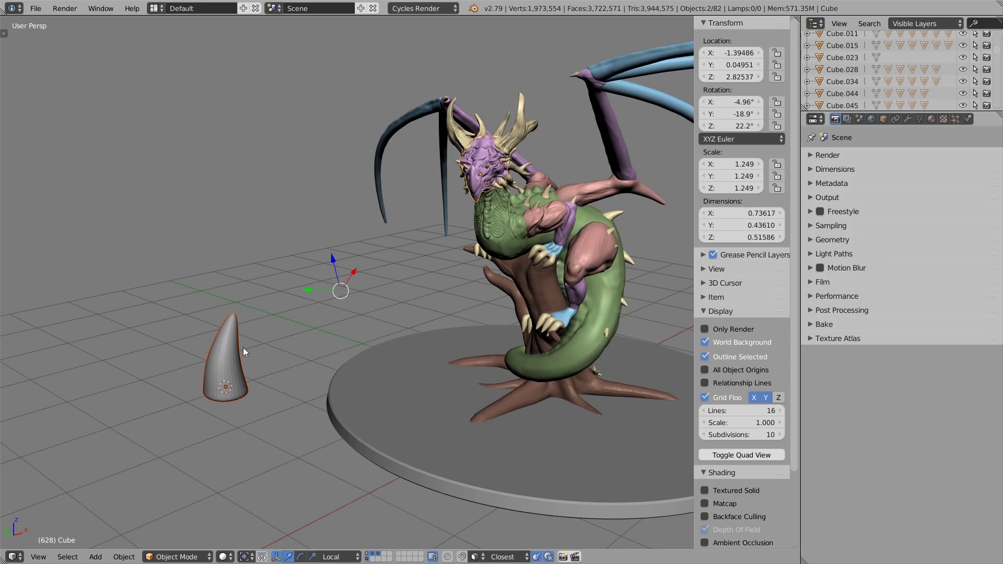
right_click(730, 115)
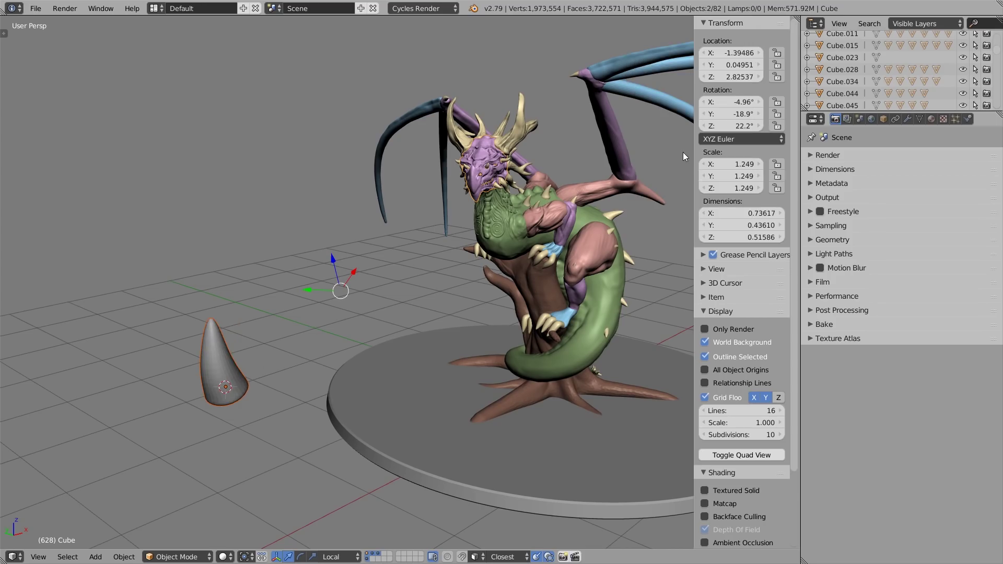
right_click(730, 66)
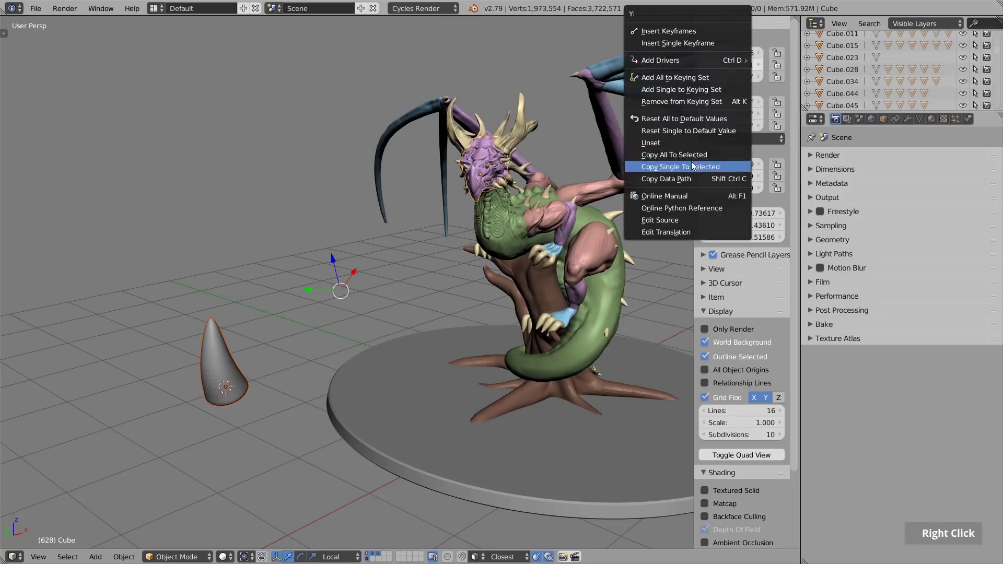
scroll("up", 3)
middle_click(477, 165)
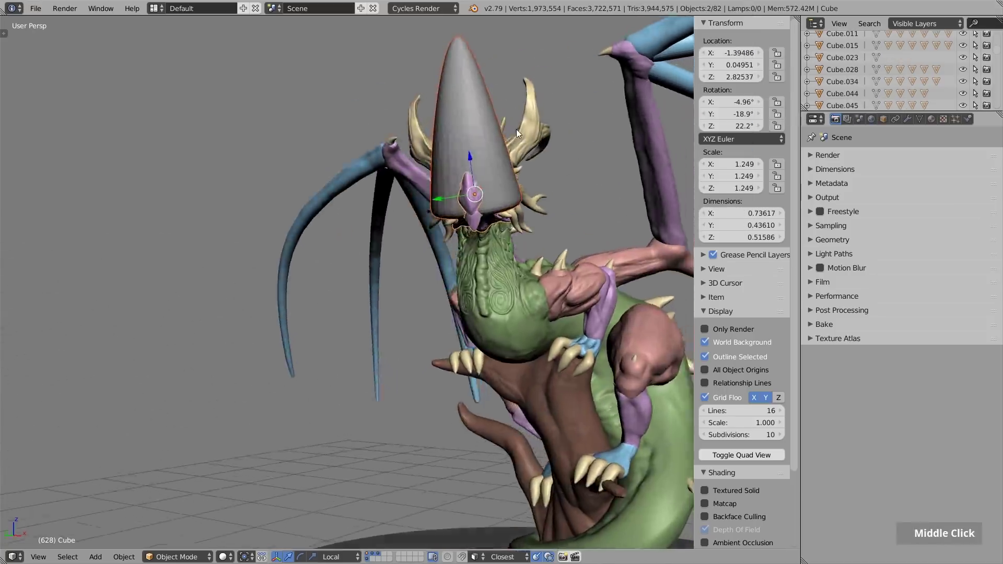
scroll("up", 3)
middle_click(521, 158)
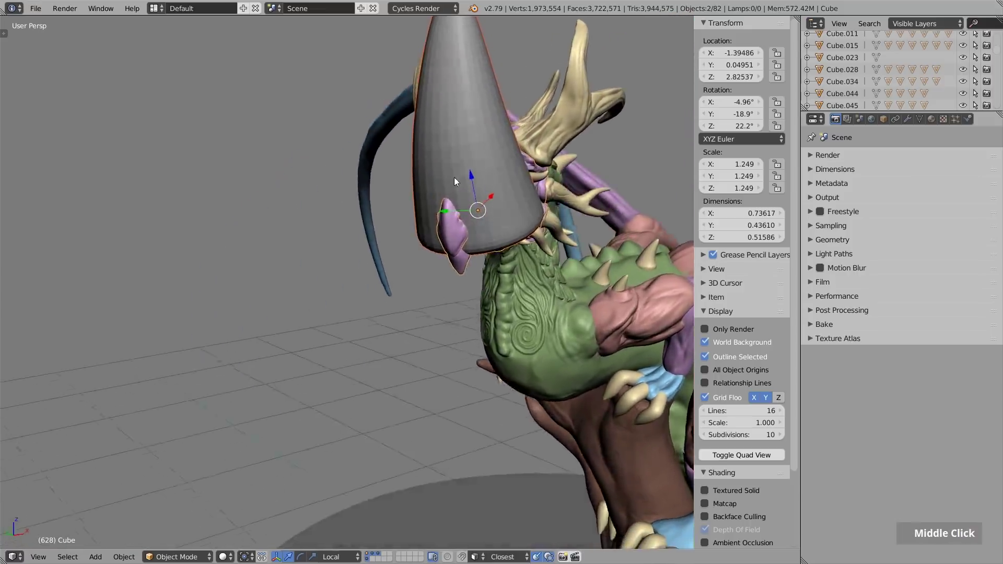
Step: In Edit Mode select all of the horn and scale it down to a small spike
key("Tab")
key("Tab")
right_click(451, 53)
key("Tab")
key("a")
key("a")
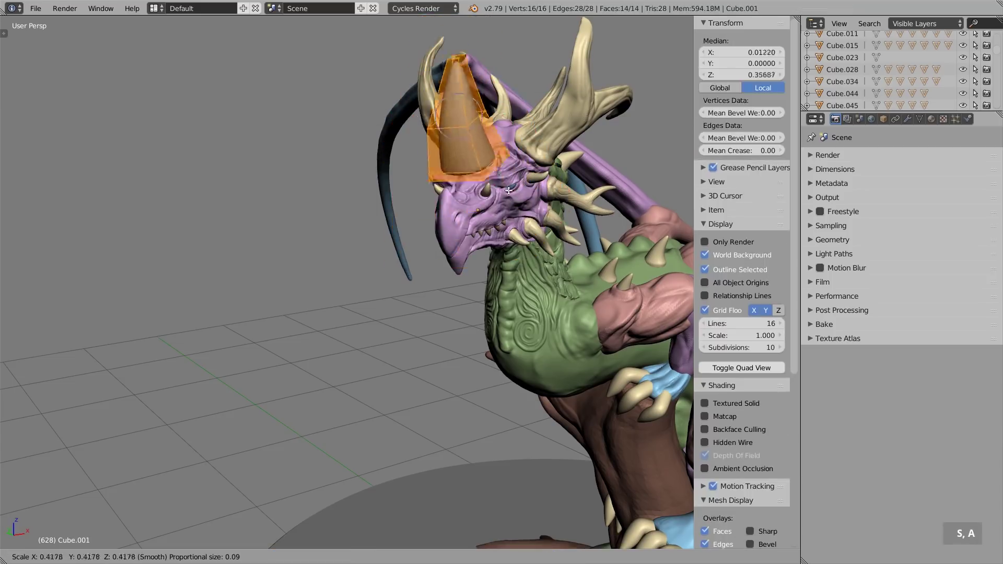
scroll("up", 3)
key("s")
Step: Move and rotate the spike onto one side of the brow, angled upward, and leave Edit Mode
middle_click(443, 210)
key("g")
middle_click(577, 174)
key("g")
middle_click(508, 164)
key("r")
key("g")
middle_click(614, 162)
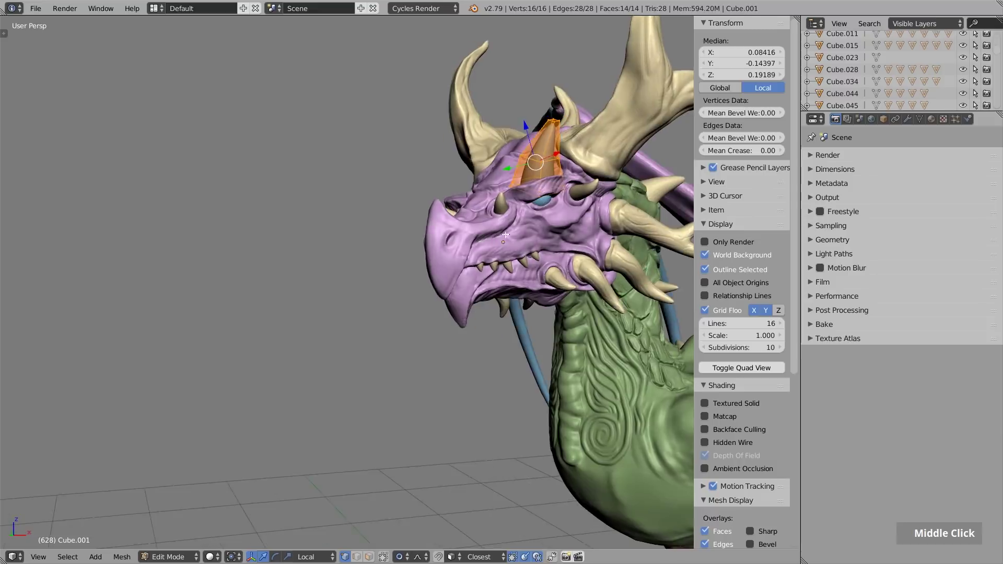
key("s")
middle_click(490, 178)
key("g")
key("Tab")
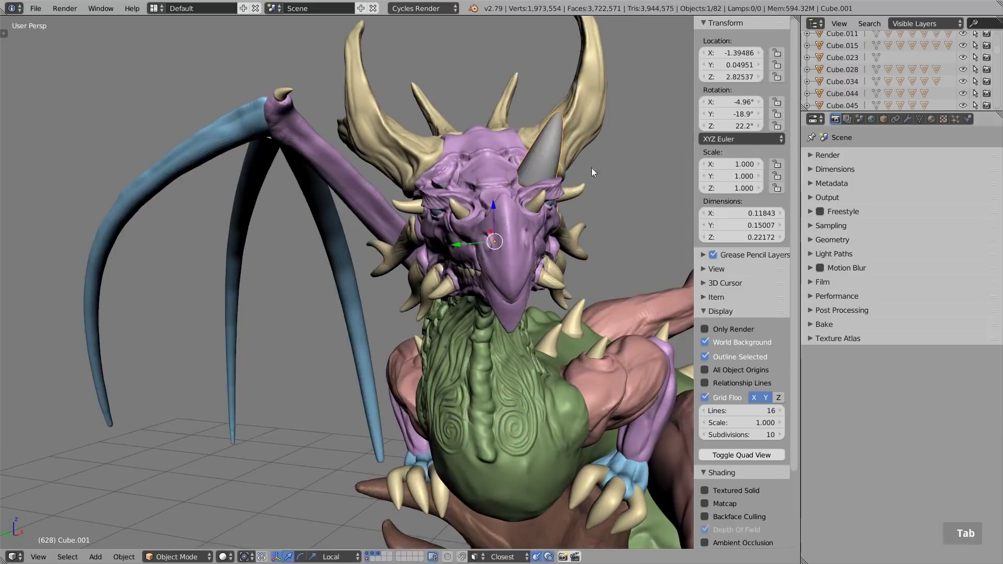
Step: Add a Mirror modifier on the Y axis to get a second horn on the other side
middle_click(894, 121)
double_click(904, 117)
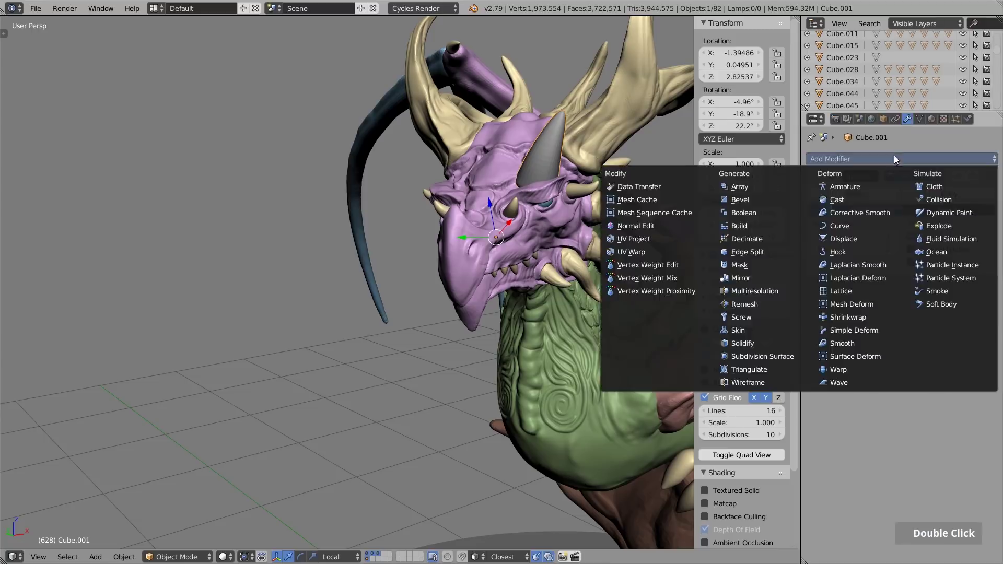
middle_click(540, 169)
double_click(811, 348)
middle_click(453, 165)
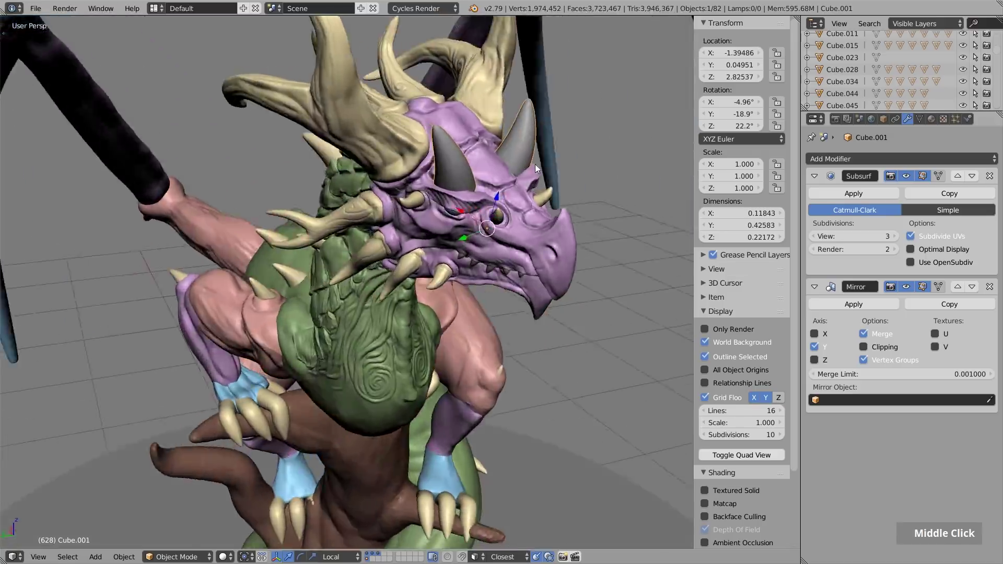
Step: Lengthen and re-angle the horn in Edit Mode, then apply the Subsurf and Mirror modifiers
key("Tab")
middle_click(560, 130)
key("g")
key("a")
key("c")
right_click(512, 67)
key("g")
key("r")
key("g")
middle_click(496, 150)
key("Tab")
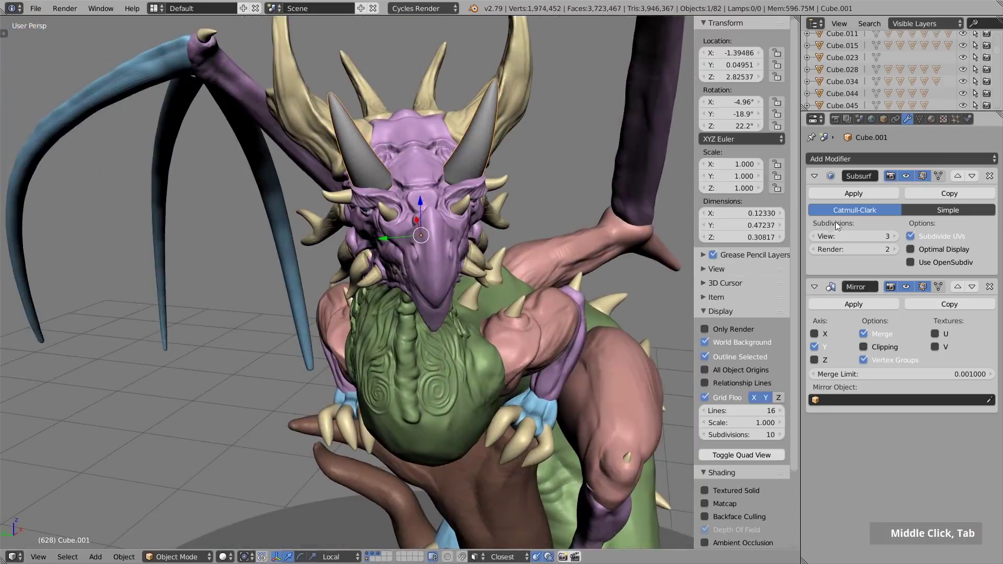
double_click(844, 194)
scroll("up", 3)
Step: Enter Sculpt Mode on the horns with Y symmetry and Dyntopo Detail Flood Fill, orbiting to inspect them
key("Tab")
middle_click(447, 147)
middle_click(556, 167)
scroll("up", 3)
middle_click(478, 239)
scroll("up", 3)
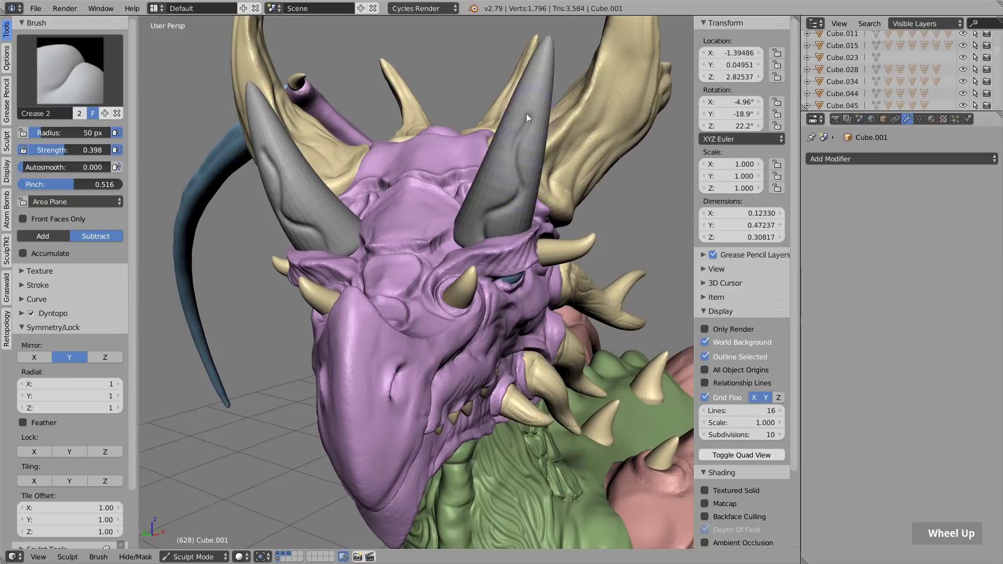
scroll("down", 3)
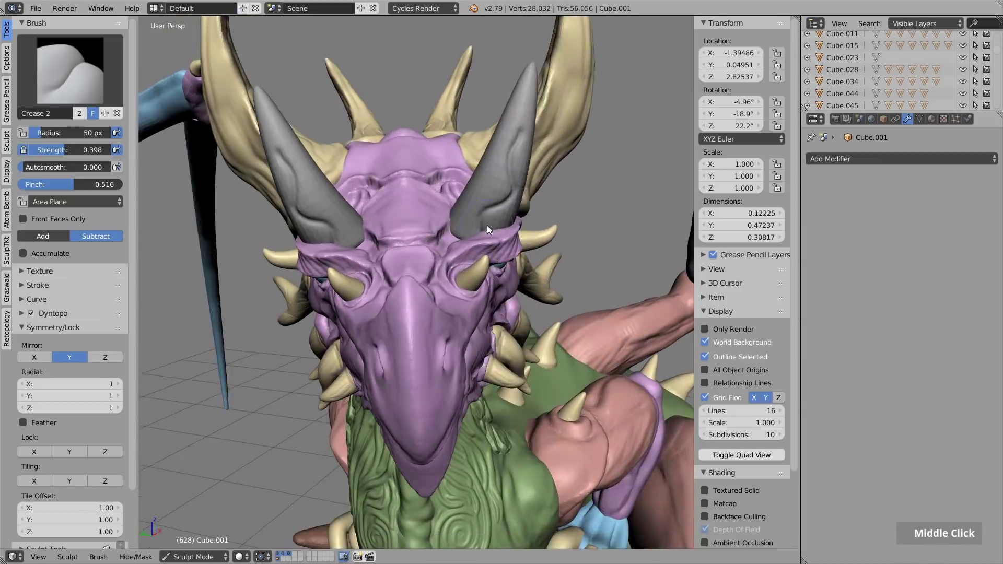
key("Tab")
scroll("down", 3)
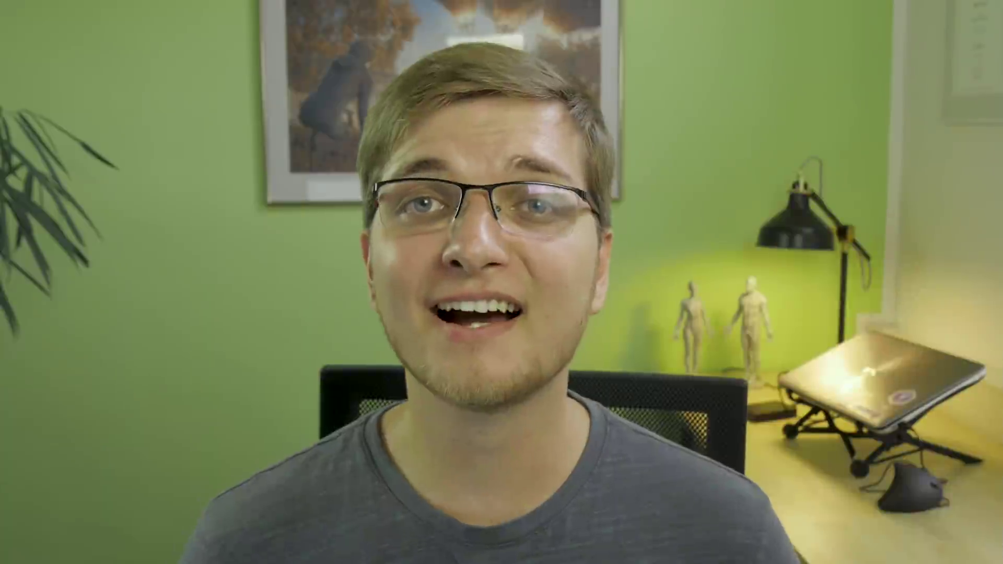